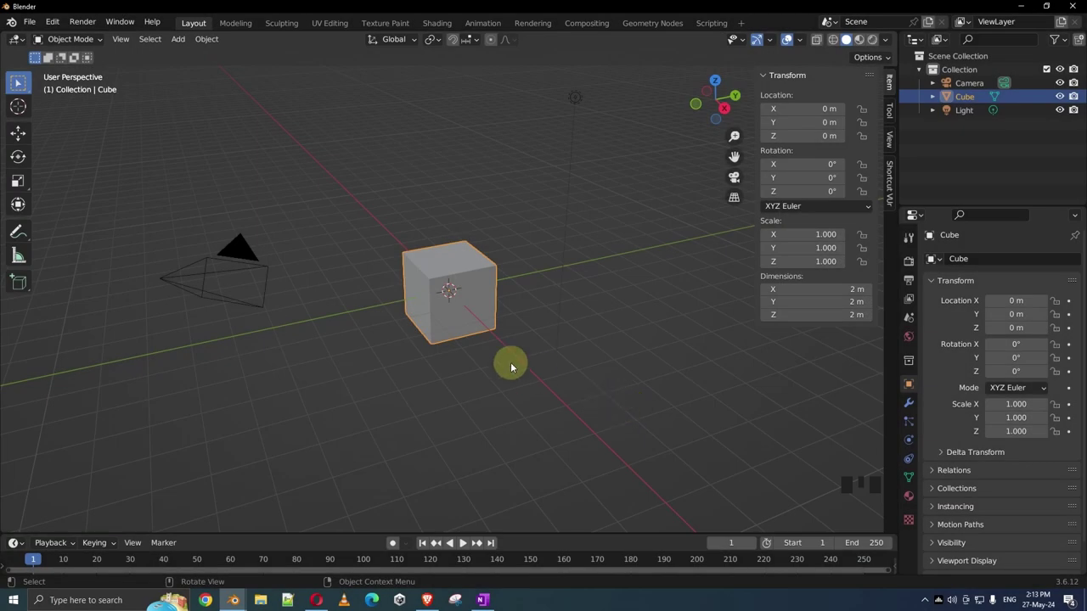
Try the grab, rotate and scale shortcuts on the cube and undo them.
{"action": "scroll", "scroll_direction": "up", "scroll_amount": 3}
{"action": "left_click_drag", "start_coordinate": [509, 364], "coordinate": [522, 355]}
{"action": "key", "text": "g"}
{"action": "key", "text": "ctrl+z"}
{"action": "key", "text": "r"}
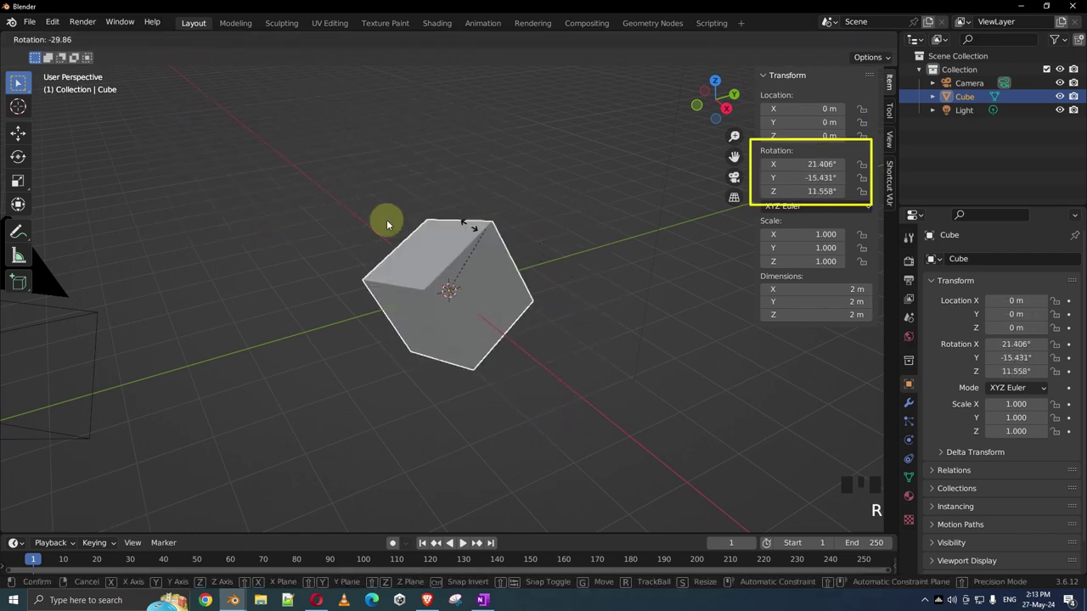
{"action": "key", "text": "s"}
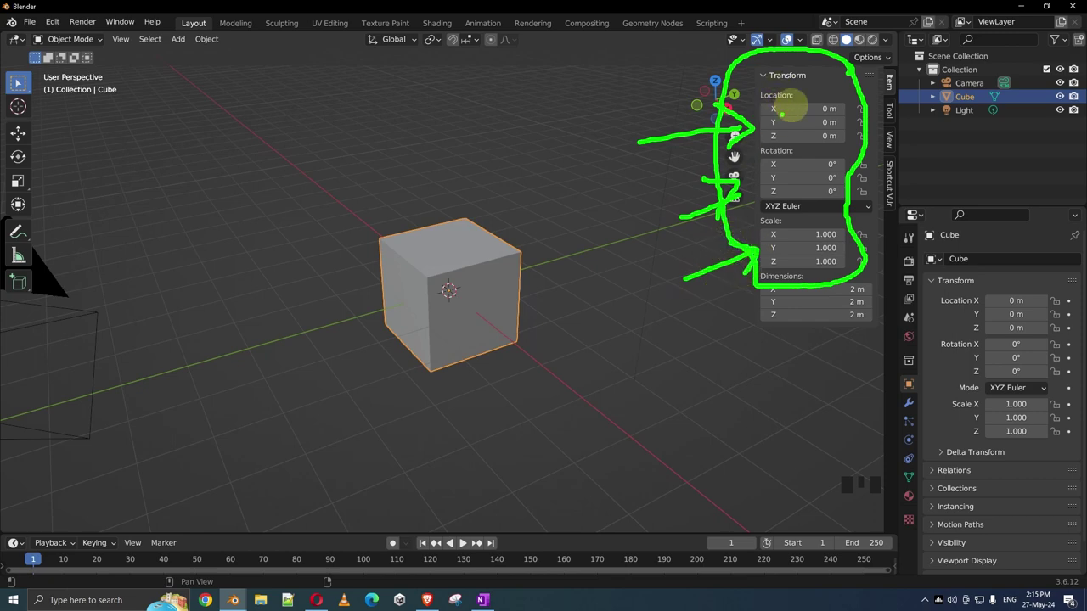
Start a free move of the cube with G and cancel it back to the origin.
{"action": "scroll", "scroll_direction": "down", "scroll_amount": 3}
{"action": "key", "text": "g"}
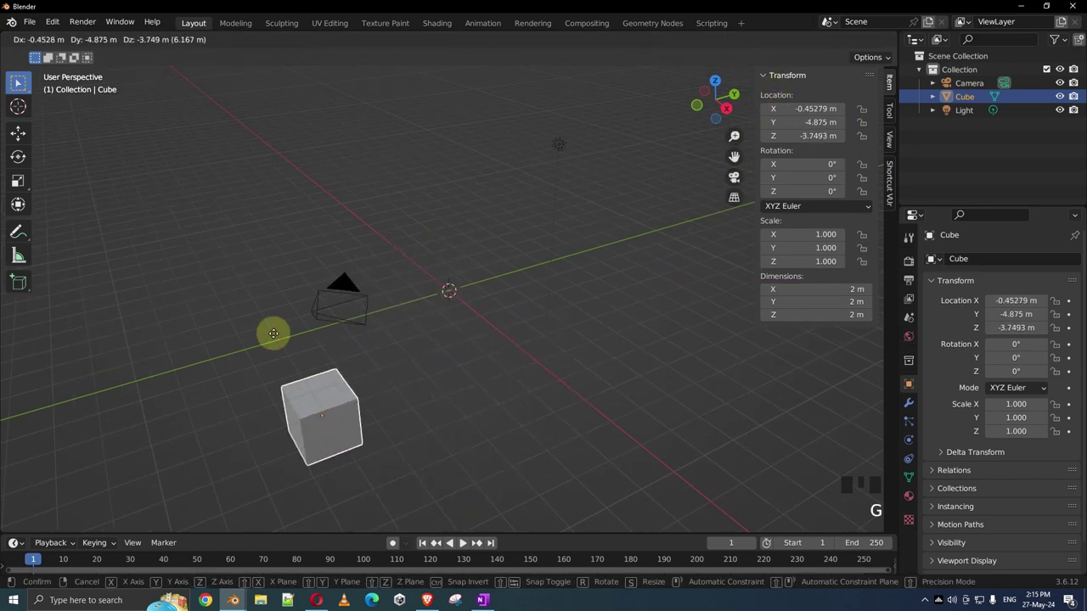
{"action": "scroll", "scroll_direction": "up", "scroll_amount": 3}
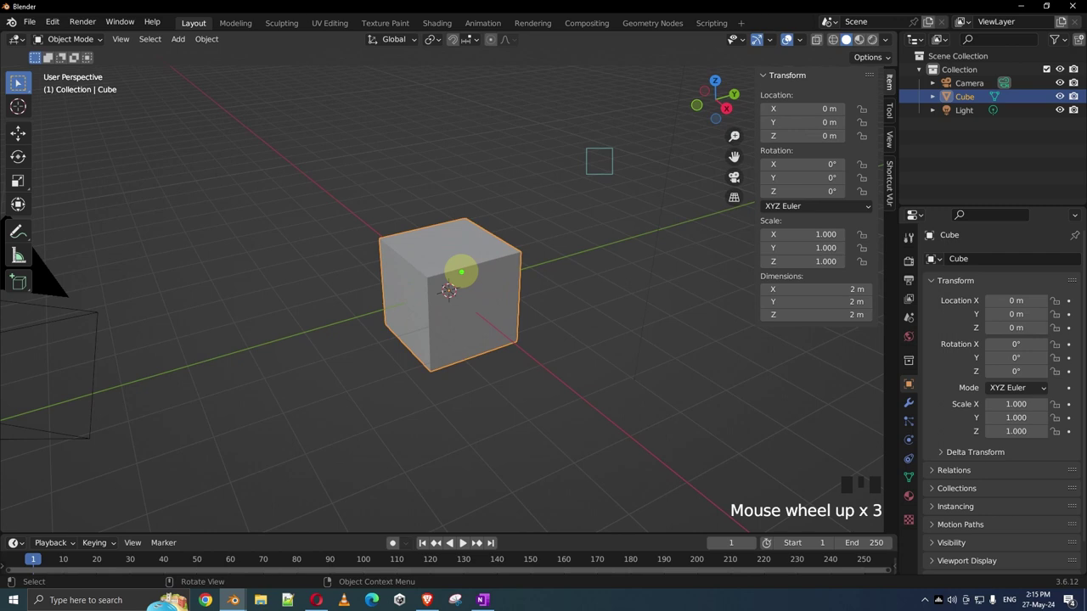
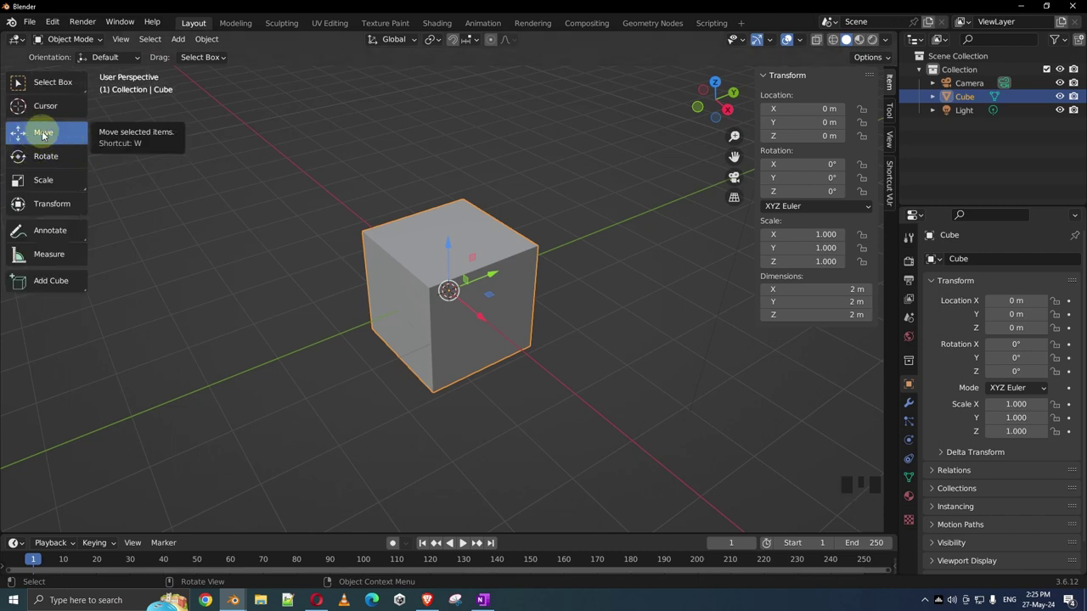
Orbit and zoom to look down on the cube from above.
{"action": "left_click_drag", "start_coordinate": [483, 262], "coordinate": [495, 274]}
{"action": "scroll", "scroll_direction": "up", "scroll_amount": 3}
{"action": "left_click_drag", "start_coordinate": [548, 277], "coordinate": [490, 278]}
{"action": "scroll", "scroll_direction": "up", "scroll_amount": 3}
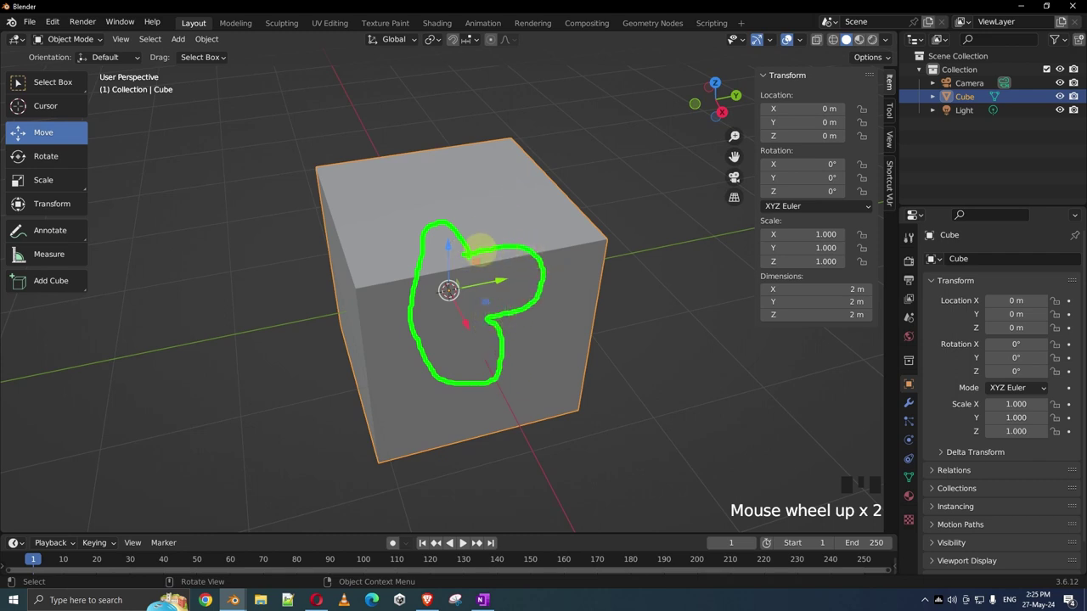
{"action": "scroll", "scroll_direction": "down", "scroll_amount": 3}
{"action": "left_click_drag", "start_coordinate": [465, 283], "coordinate": [506, 298]}
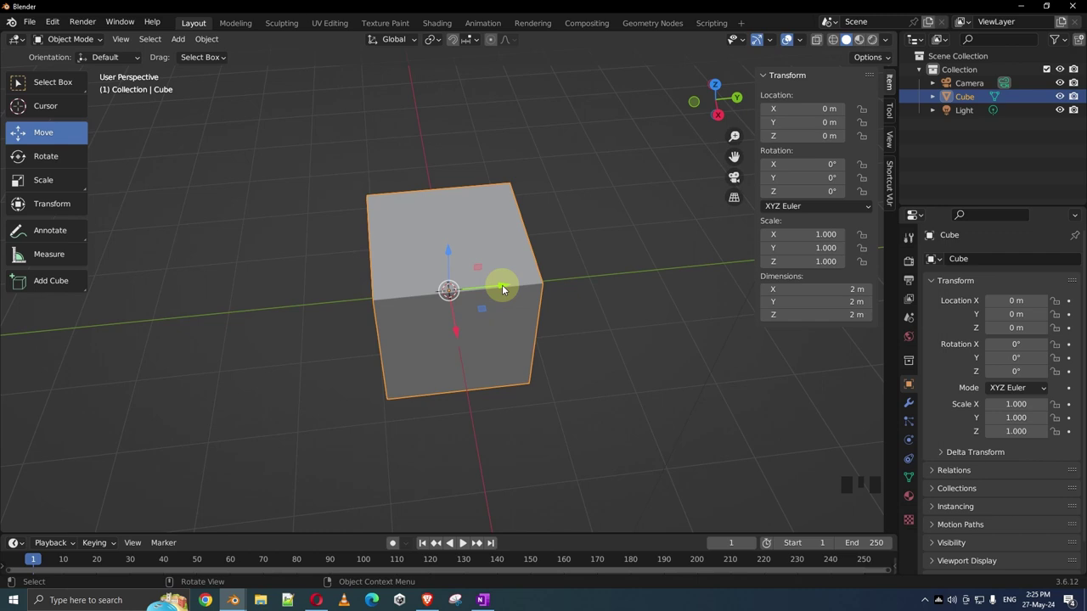
Slide the cube along the Y axis to about Y = -0.11 m with the Move gizmo.
{"action": "left_click", "coordinate": [507, 290]}
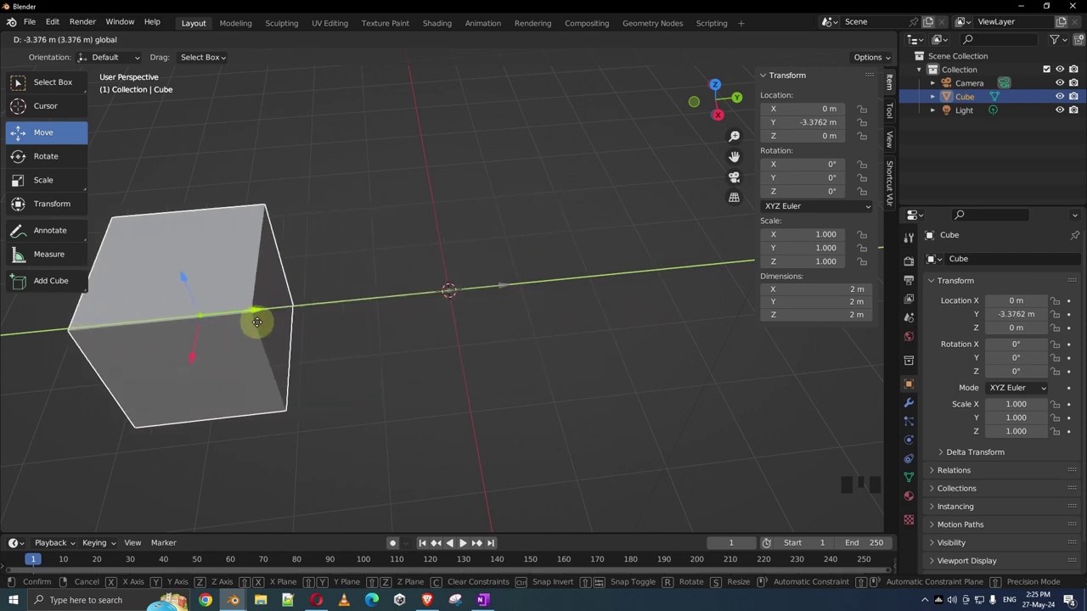
{"action": "left_click_drag", "start_coordinate": [361, 285], "coordinate": [499, 301]}
{"action": "scroll", "scroll_direction": "up", "scroll_amount": 3}
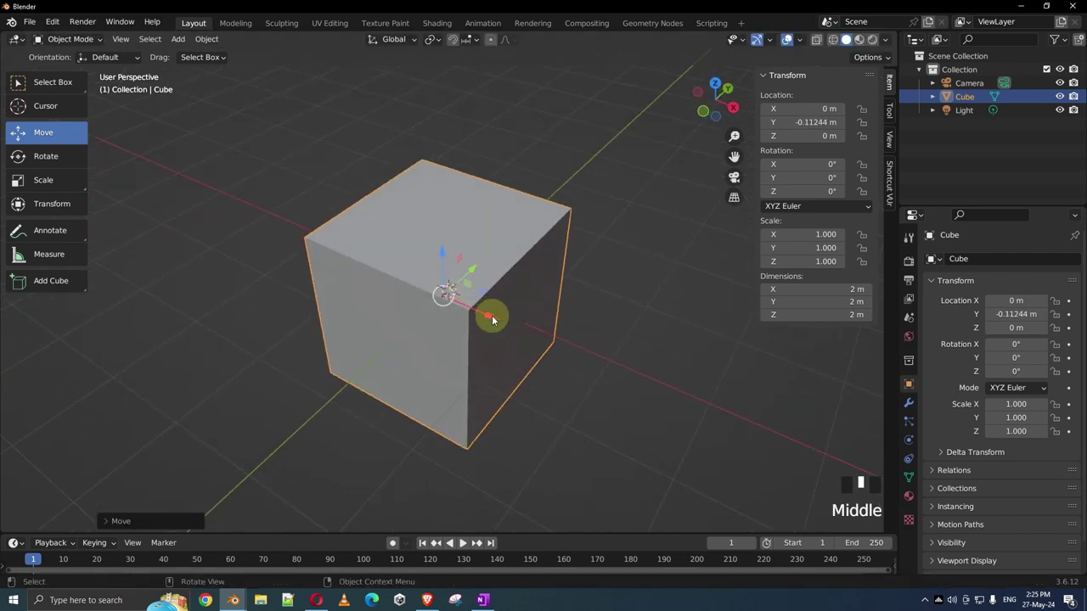
{"action": "middle_click", "coordinate": [494, 319]}
{"action": "left_click", "coordinate": [493, 319]}
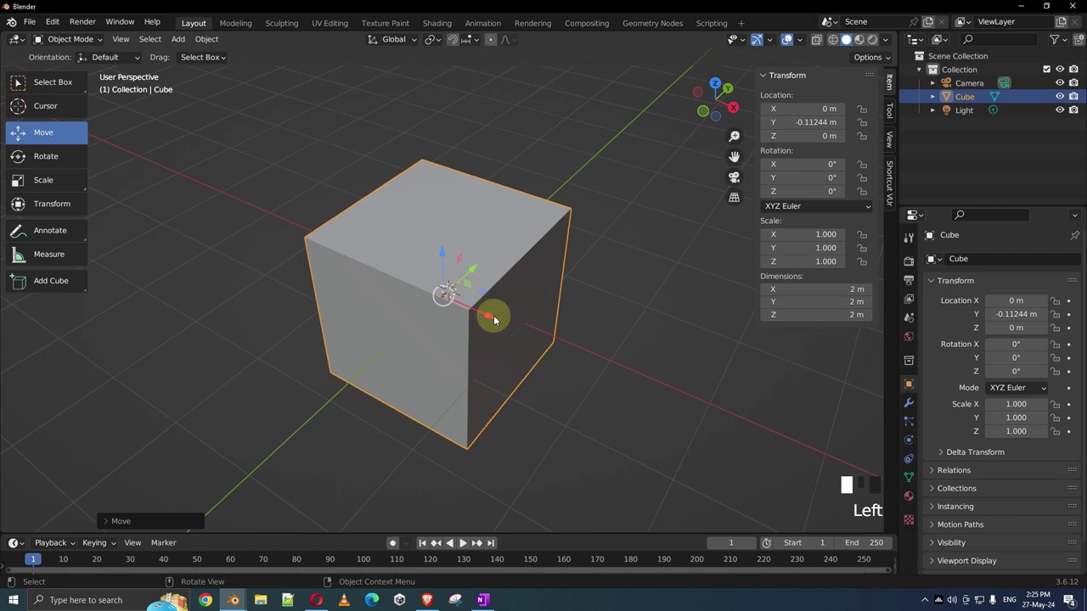
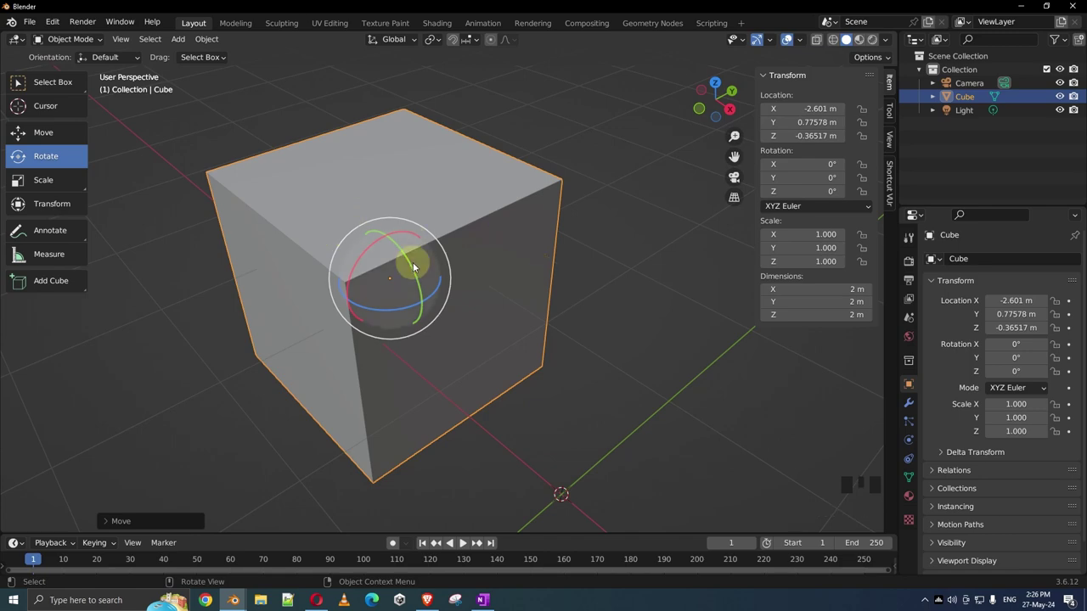
Rotate the cube about 94° around Y and 6° around Z, then switch to the Scale tool.
{"action": "left_click", "coordinate": [409, 258]}
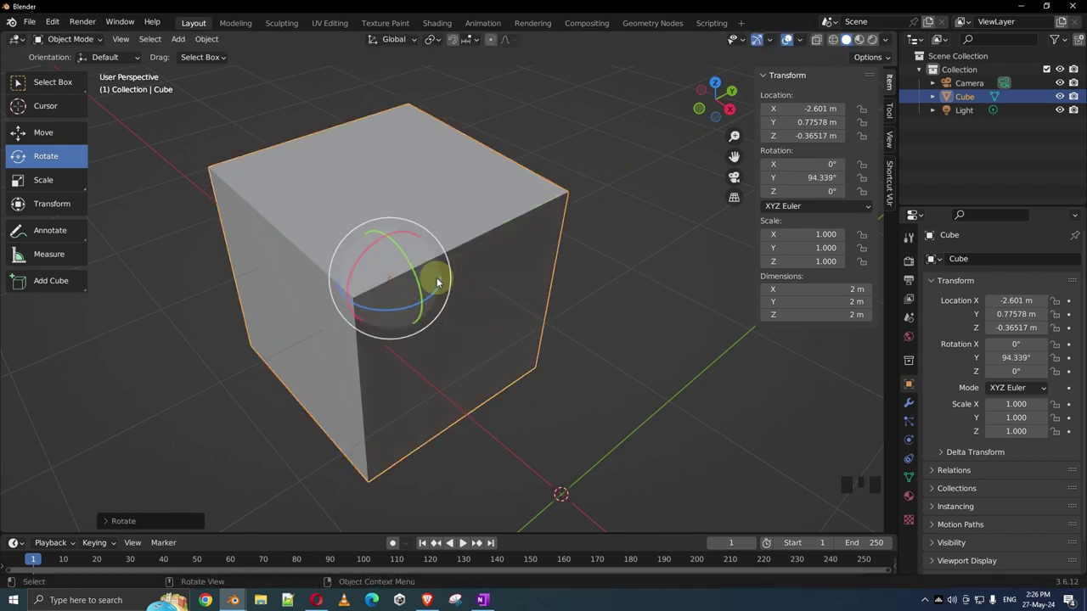
{"action": "left_click", "coordinate": [446, 288]}
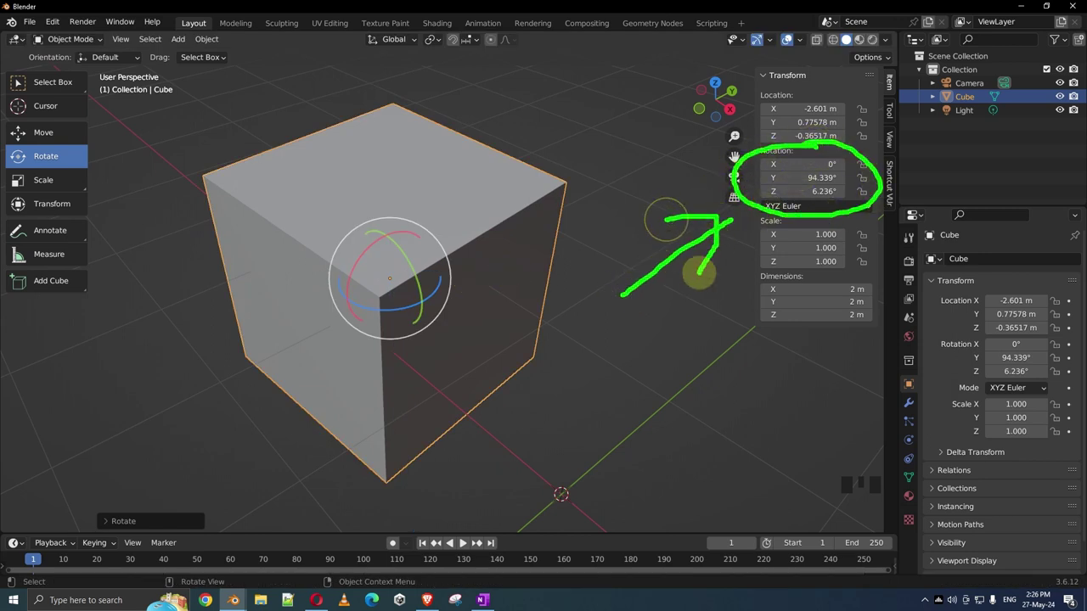
{"action": "left_click_drag", "start_coordinate": [40, 185], "coordinate": [361, 280]}
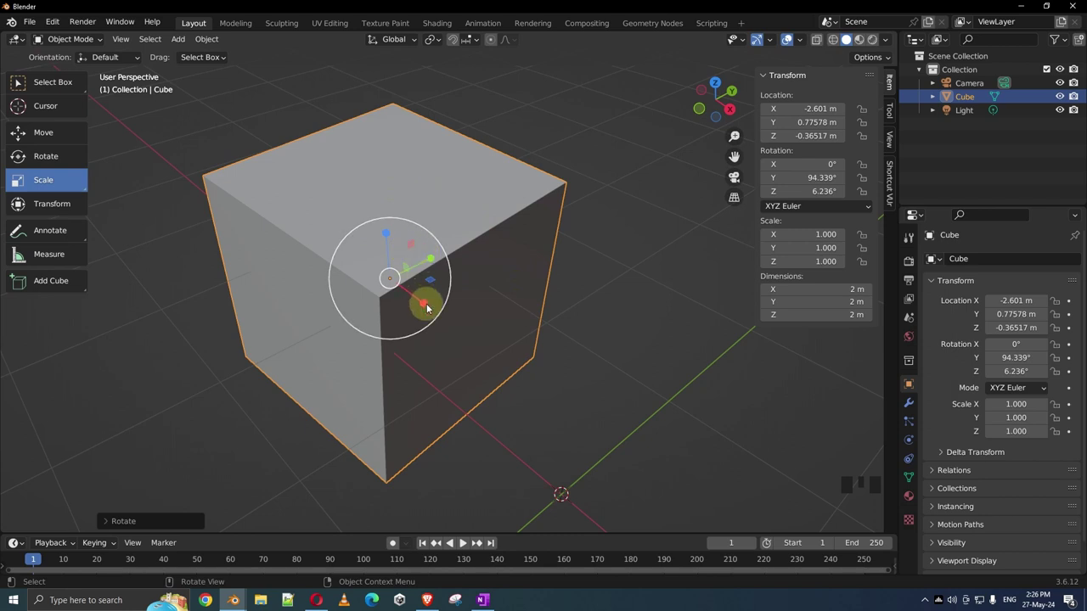
Stretch the cube with the Scale gizmo to about 2 × 2.16 × 1.36 m.
{"action": "left_click", "coordinate": [426, 304]}
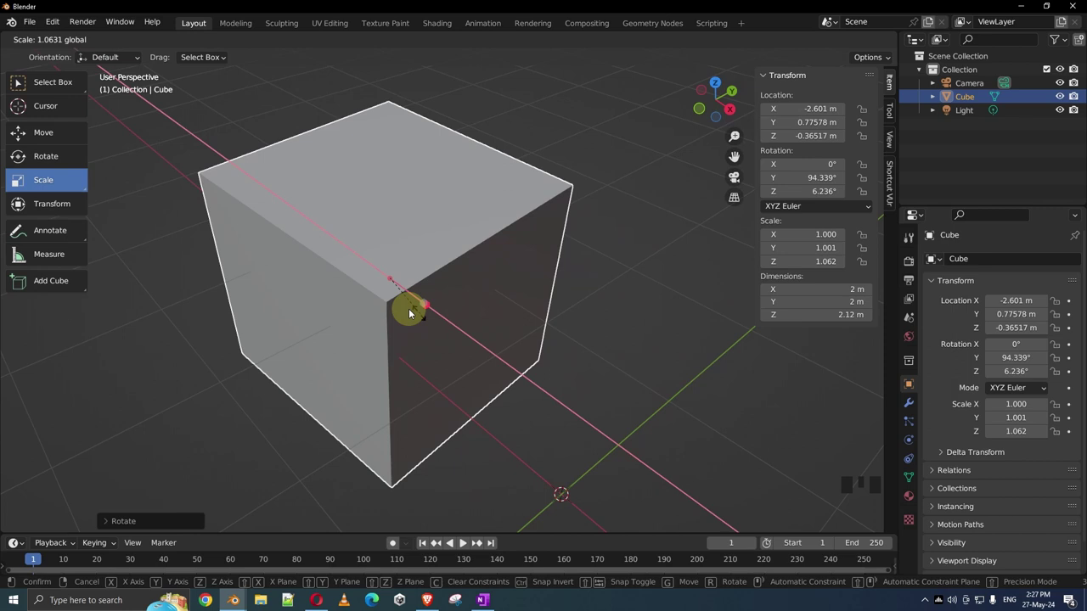
{"action": "left_click", "coordinate": [441, 263]}
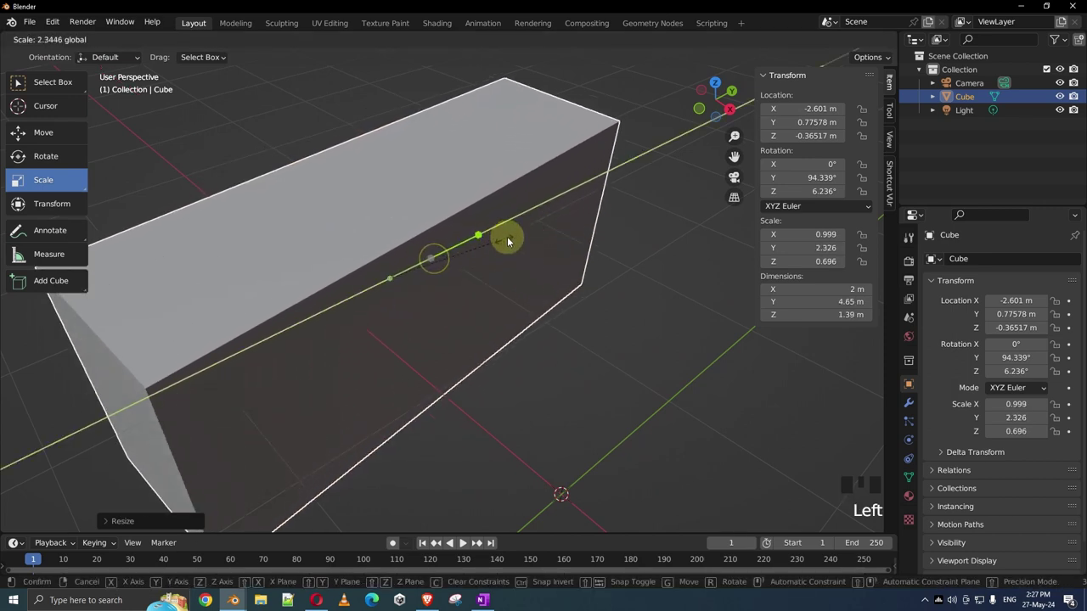
{"action": "scroll", "scroll_direction": "down", "scroll_amount": 3}
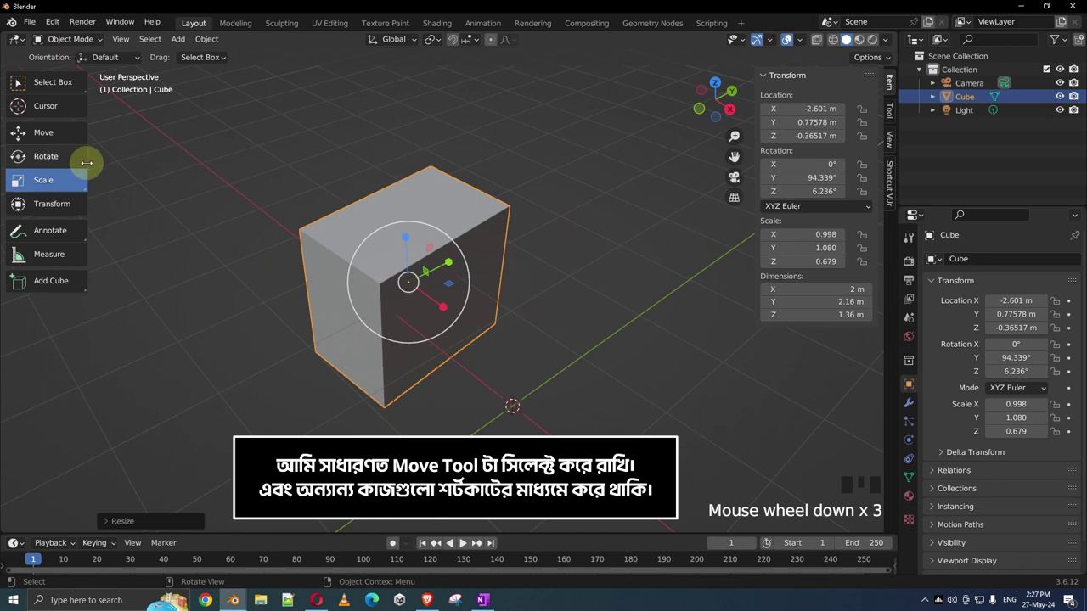
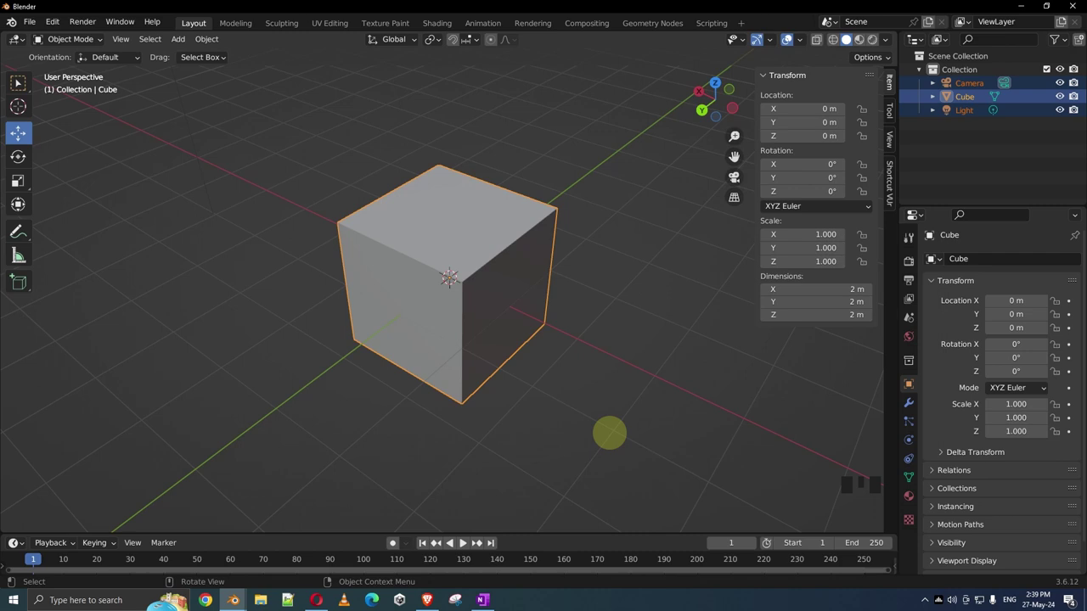
Orbit around the cube from several sides to inspect it.
{"action": "left_click_drag", "start_coordinate": [631, 370], "coordinate": [627, 337]}
{"action": "left_click_drag", "start_coordinate": [614, 320], "coordinate": [571, 303]}
{"action": "left_click", "coordinate": [572, 303]}
{"action": "left_click_drag", "start_coordinate": [572, 308], "coordinate": [504, 392]}
{"action": "left_click_drag", "start_coordinate": [505, 392], "coordinate": [484, 277]}
{"action": "left_click", "coordinate": [483, 277]}
Zoom on the cube and start a grab move with G.
{"action": "scroll", "scroll_direction": "up", "scroll_amount": 3}
{"action": "scroll", "scroll_direction": "down", "scroll_amount": 3}
{"action": "scroll", "scroll_direction": "up", "scroll_amount": 3}
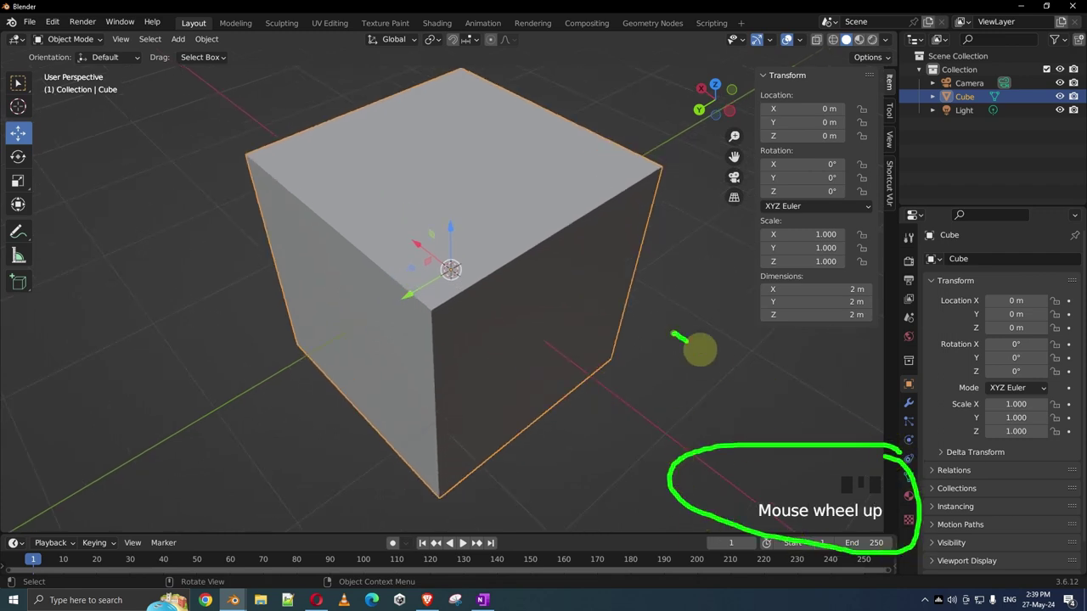
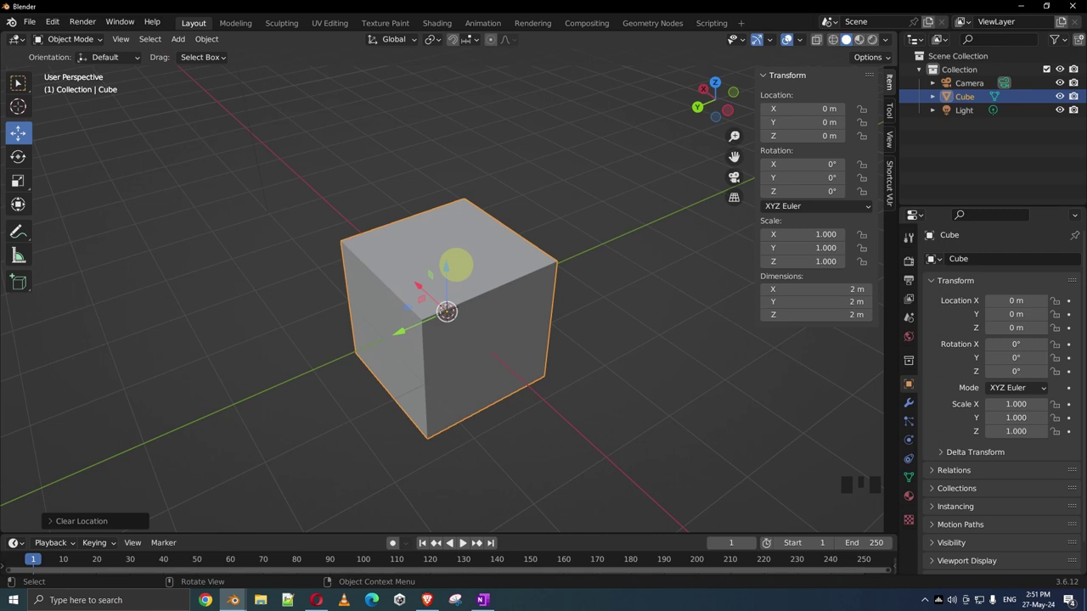
{"action": "key", "text": "g"}
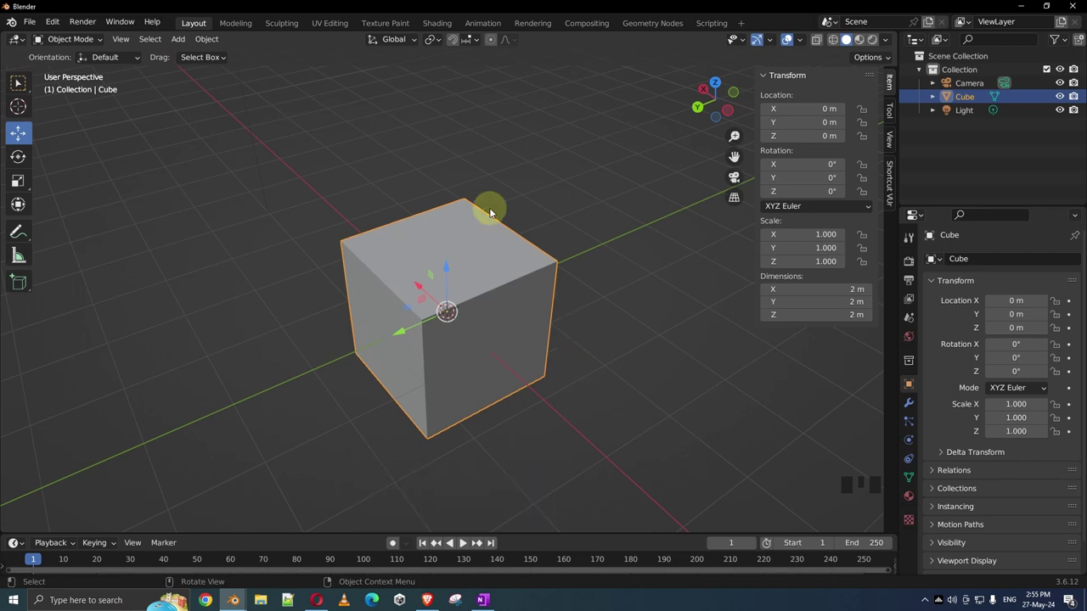
{"action": "key", "text": "r"}
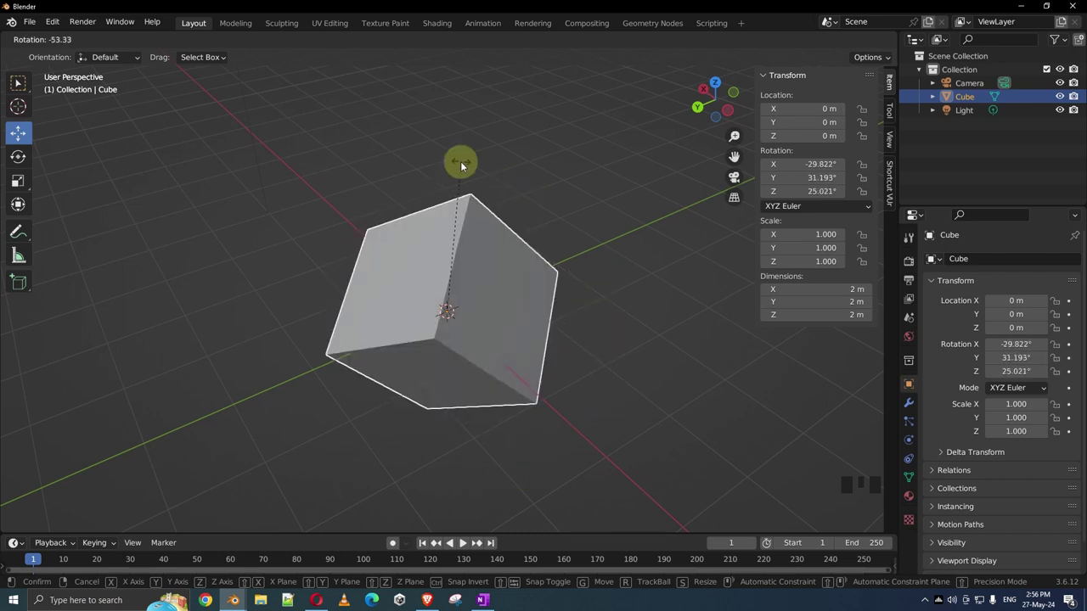
{"action": "key", "text": "ctrl+z"}
Try rotating and shrinking the cube to a fifth, undo, then start a new uniform scale.
{"action": "key", "text": "r"}
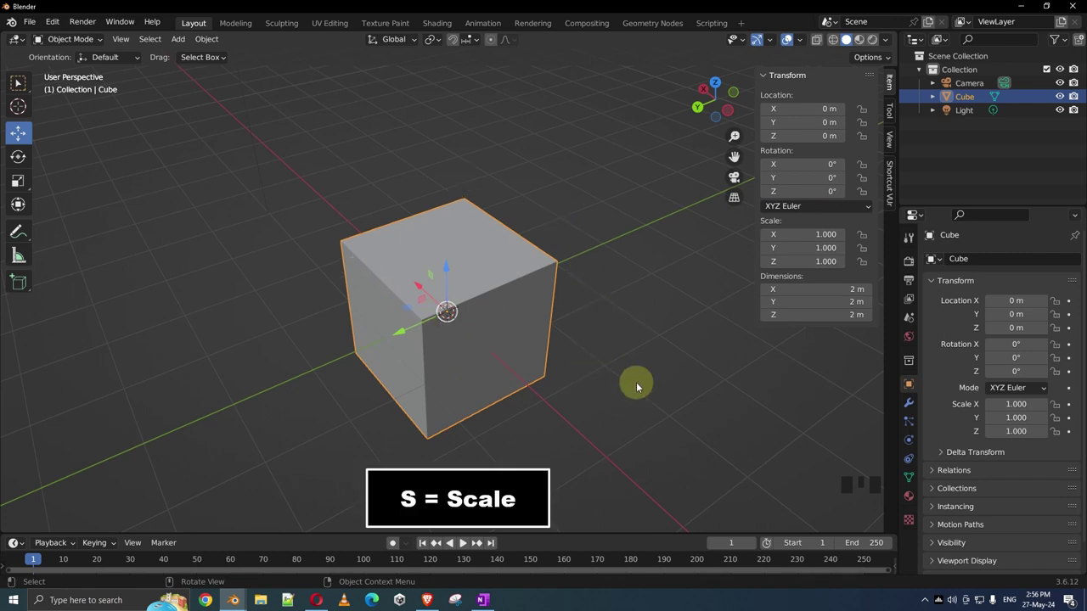
{"action": "key", "text": "s"}
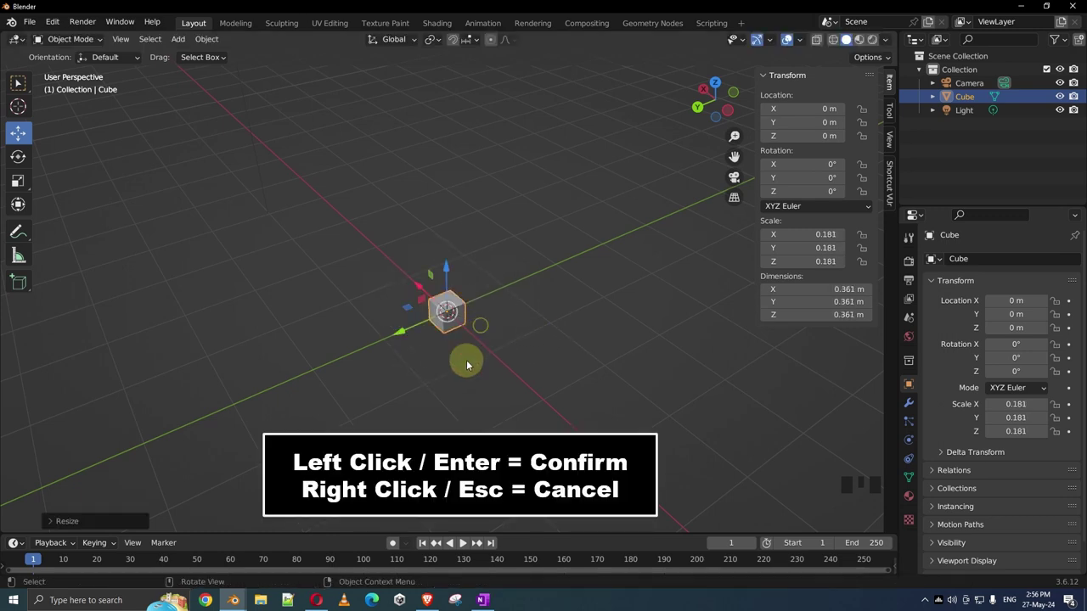
{"action": "key", "text": "ctrl+z"}
{"action": "key", "text": "s"}
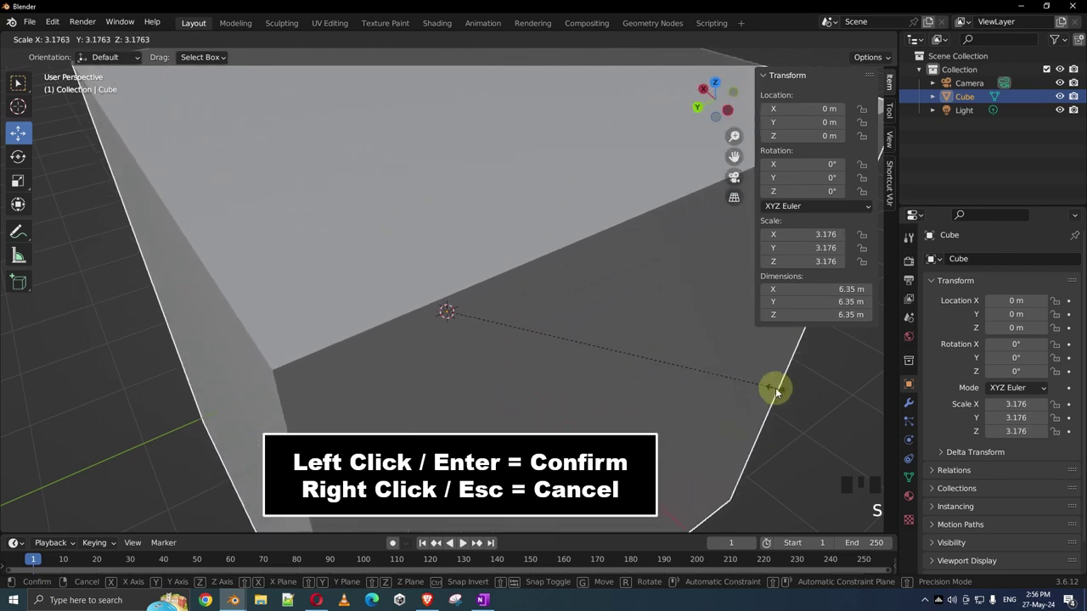
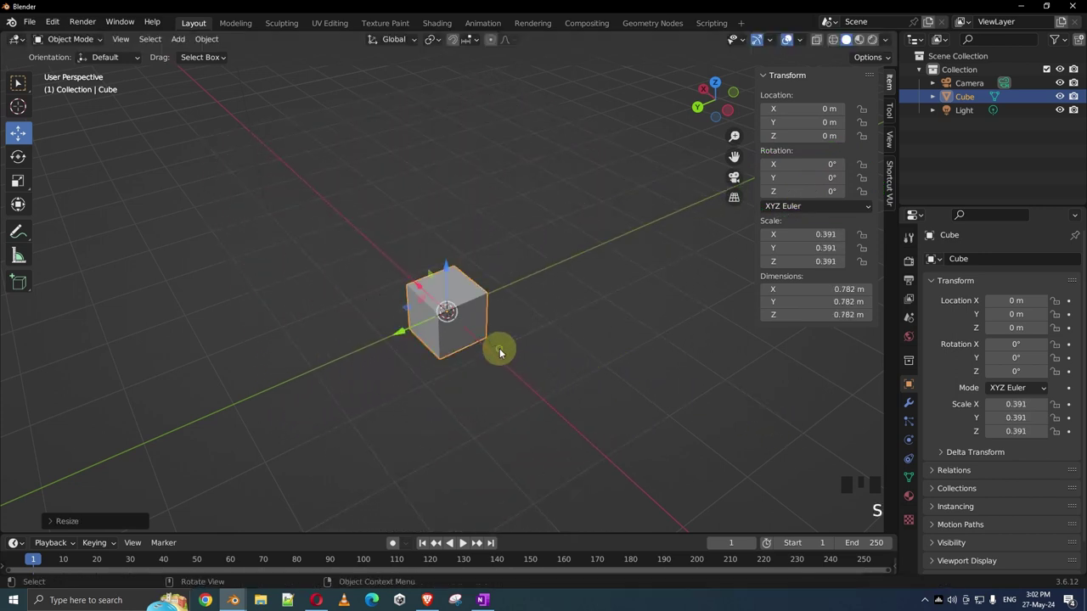
{"action": "key", "text": "alt+s"}
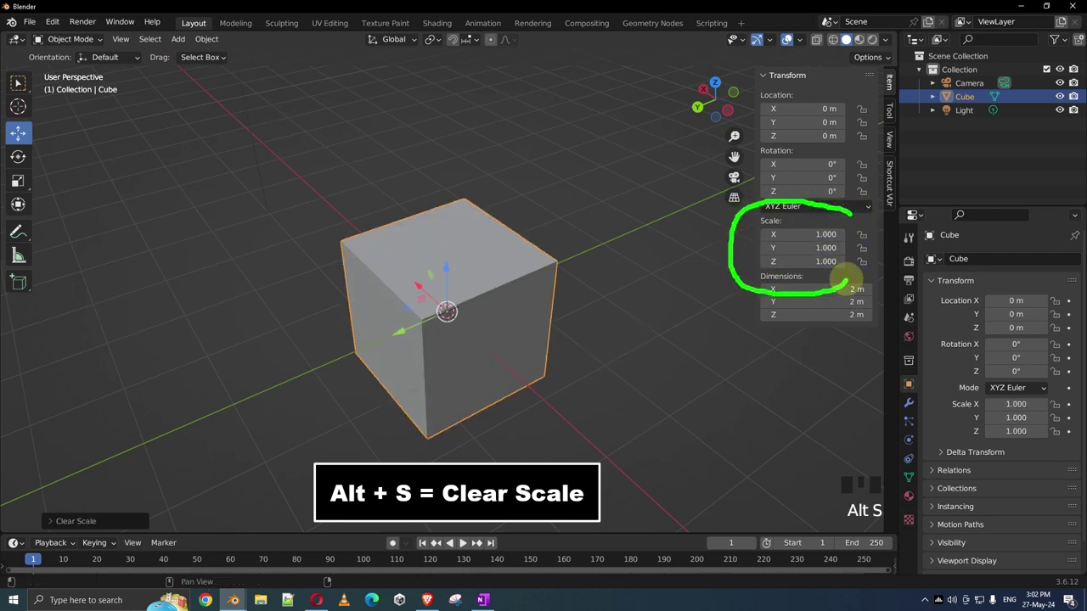
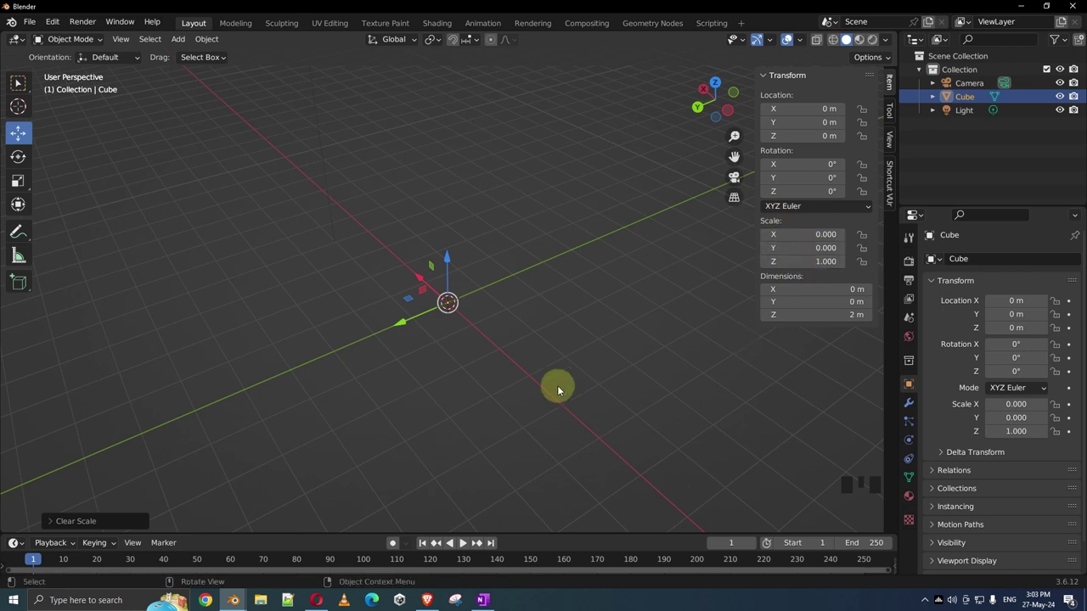
Clear the cube's scale back to 1 with Alt+S and zoom into the Mouse_and_Lift scene.
{"action": "key", "text": "alt+s"}
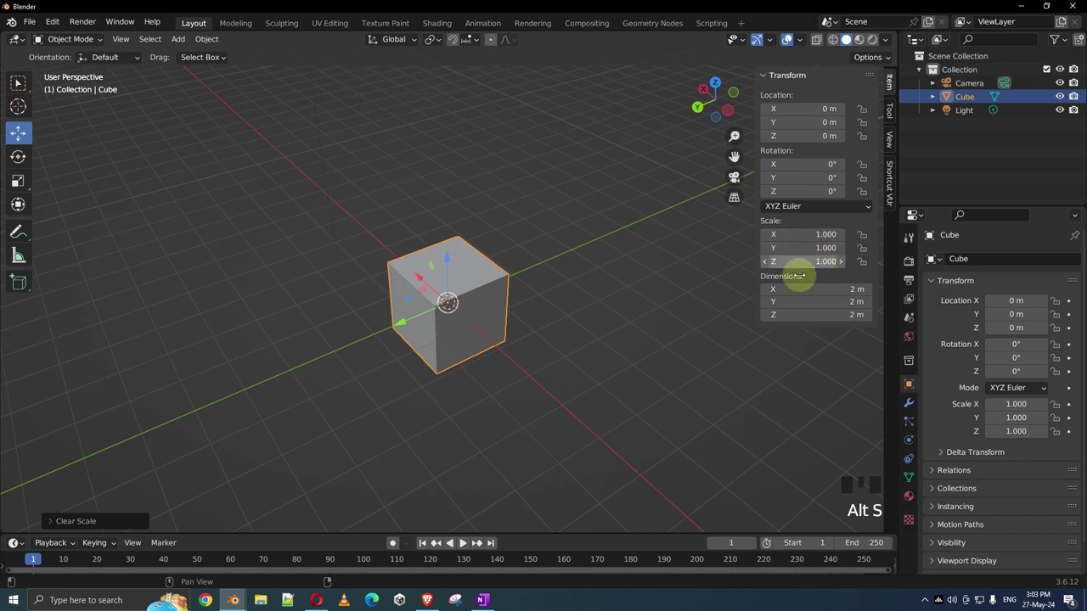
{"action": "scroll", "scroll_direction": "up", "scroll_amount": 3}
{"action": "scroll", "scroll_direction": "up", "scroll_amount": 3}
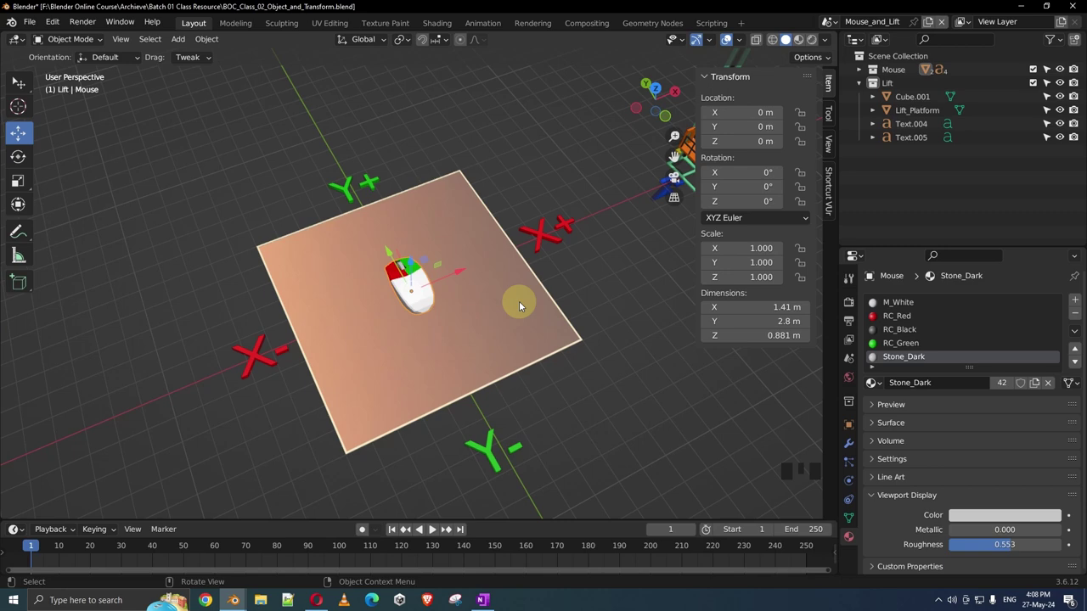
{"action": "scroll", "scroll_direction": "up", "scroll_amount": 3}
{"action": "middle_click", "coordinate": [537, 294]}
{"action": "key", "text": "g"}
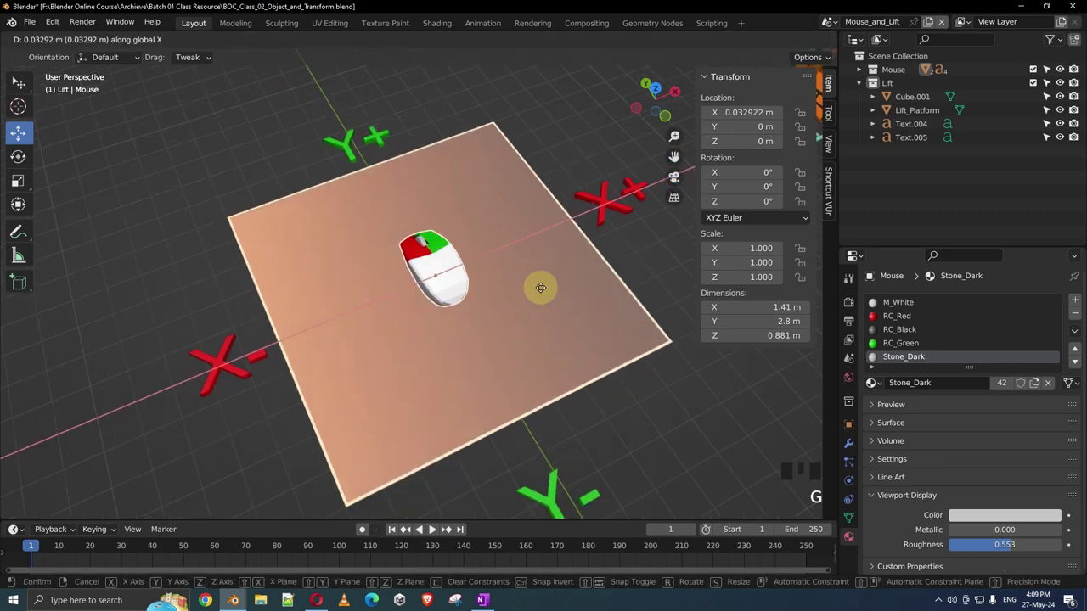
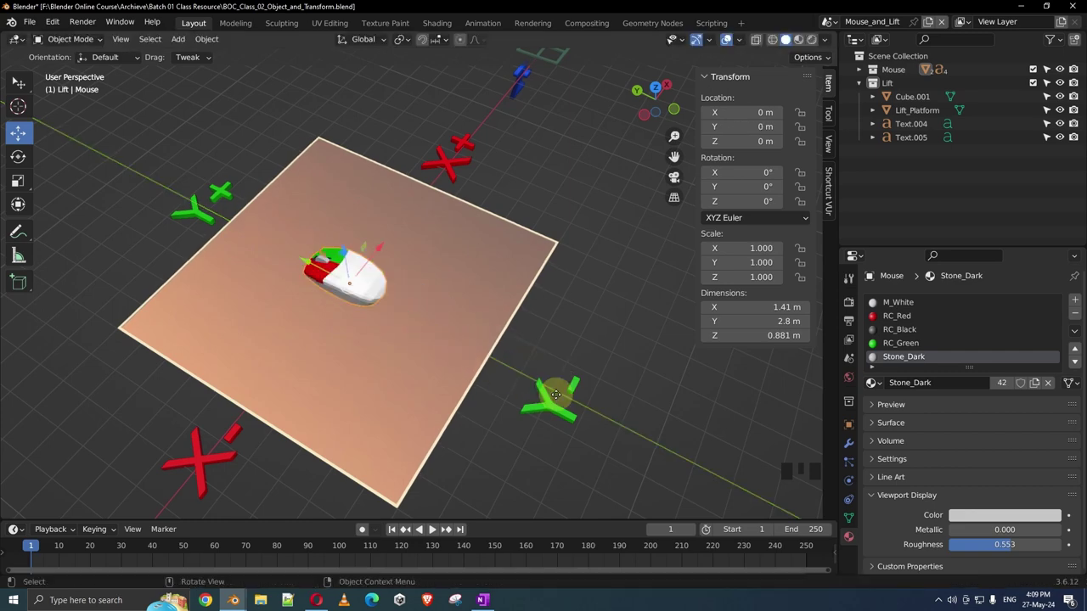
{"action": "left_click_drag", "start_coordinate": [546, 339], "coordinate": [565, 327]}
{"action": "scroll", "scroll_direction": "down", "scroll_amount": 3}
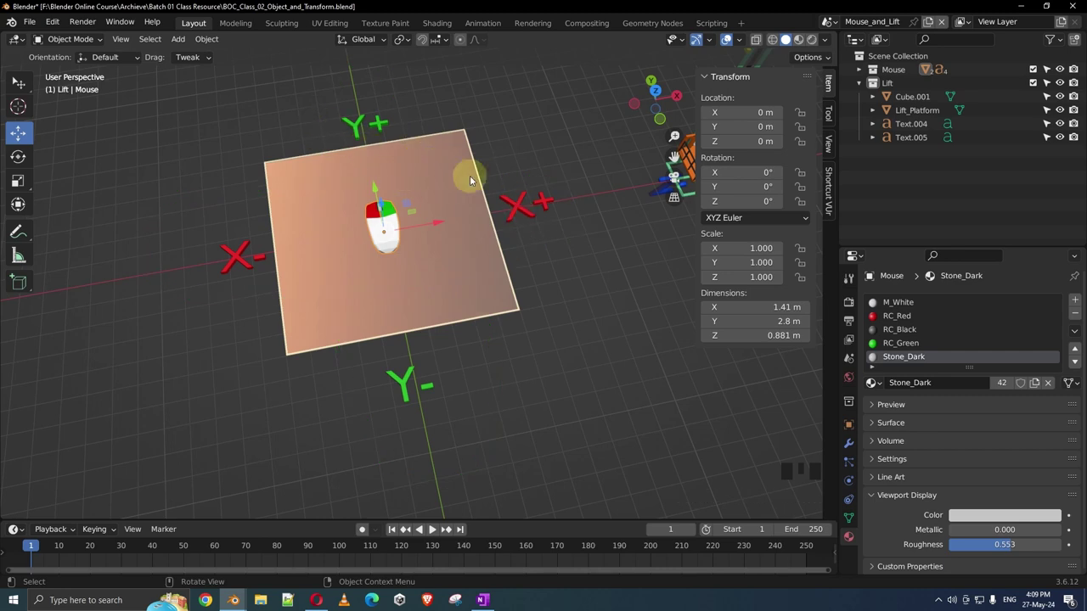
{"action": "left_click_drag", "start_coordinate": [551, 186], "coordinate": [395, 275]}
{"action": "scroll", "scroll_direction": "up", "scroll_amount": 3}
{"action": "left_click_drag", "start_coordinate": [406, 291], "coordinate": [421, 336]}
Select the orange lift cabin and raise it along Z to about 5.75 m, then cancel.
{"action": "left_click", "coordinate": [422, 336]}
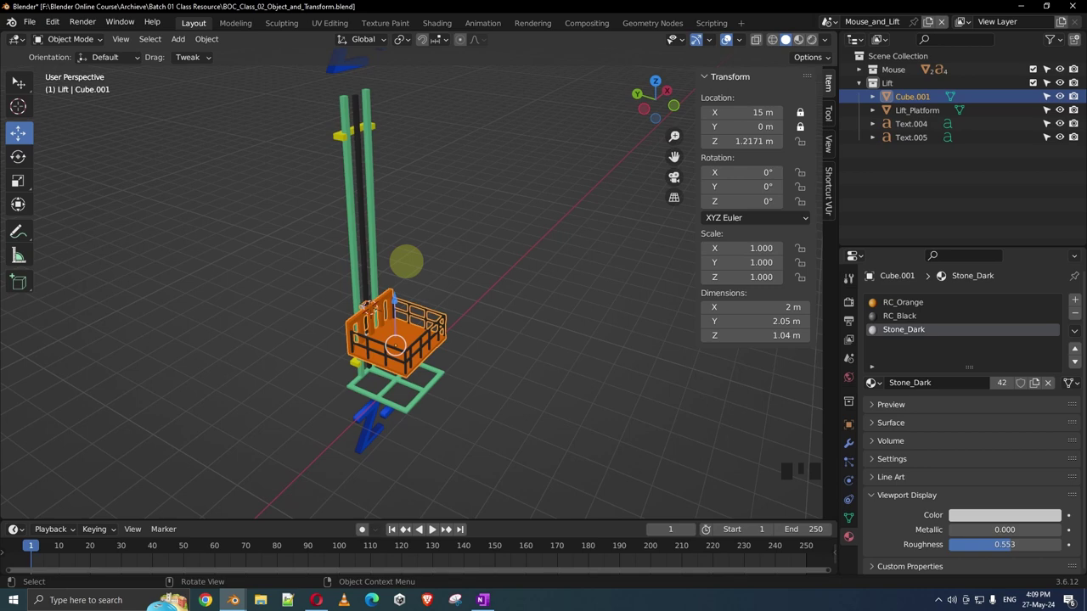
{"action": "key", "text": "g"}
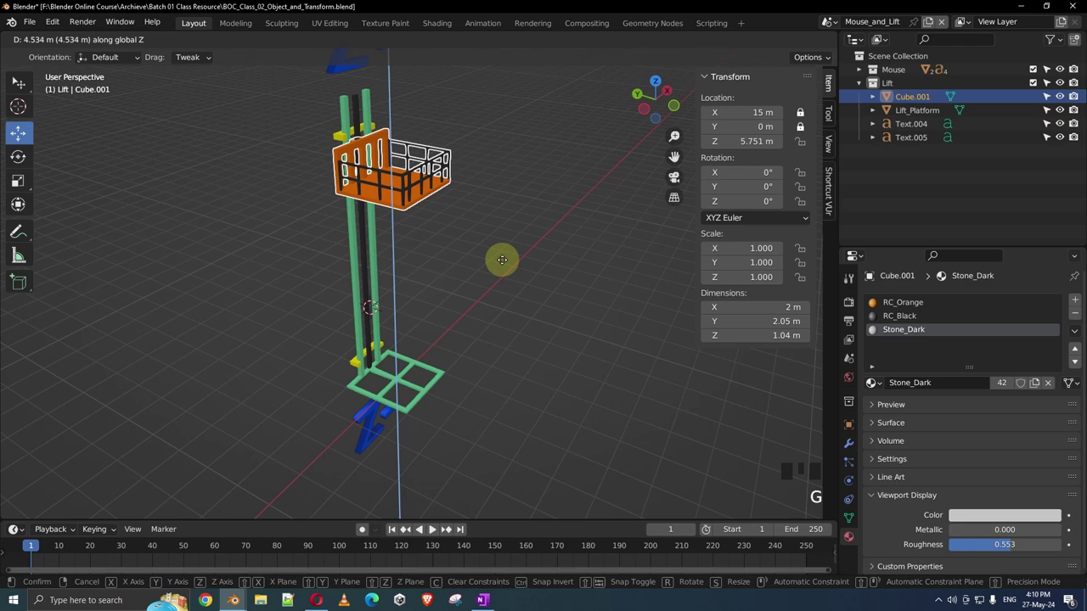
{"action": "left_click_drag", "start_coordinate": [477, 243], "coordinate": [469, 265]}
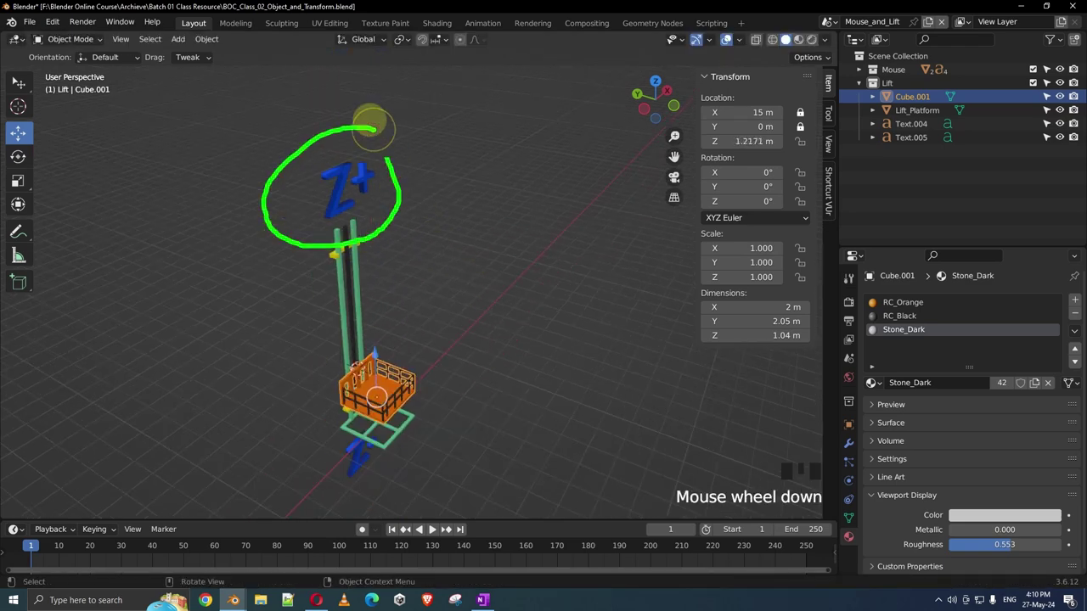
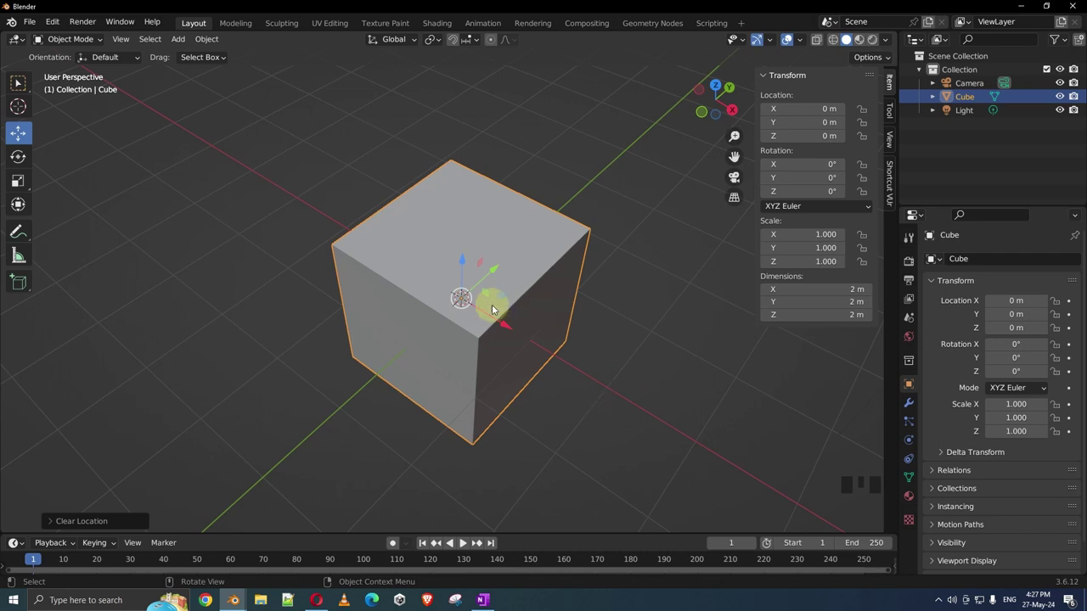
Move the cube freely with G away from the origin.
{"action": "key", "text": "g"}
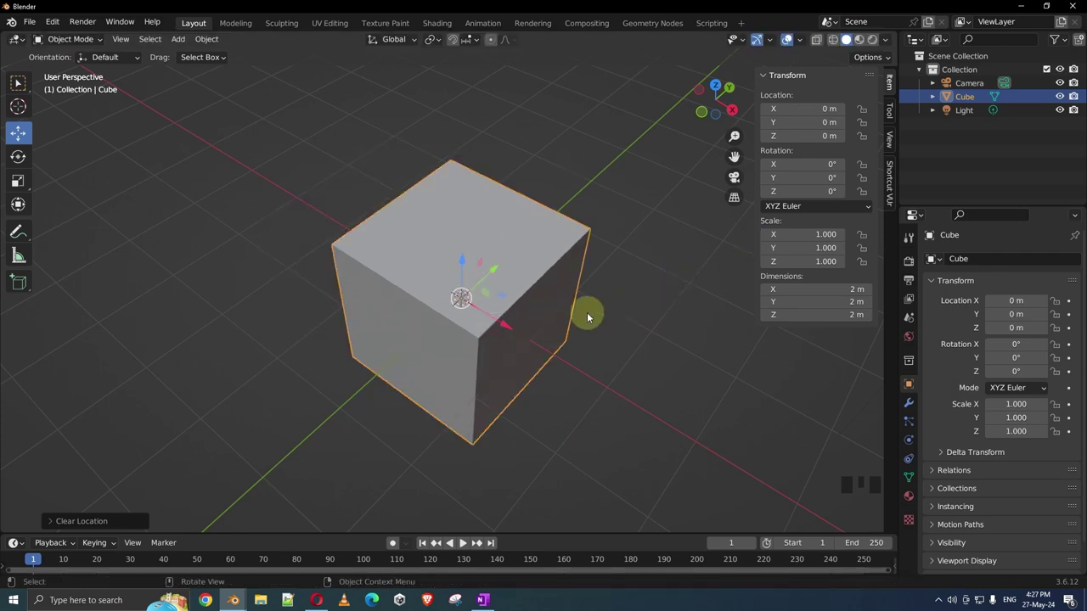
{"action": "key", "text": "g"}
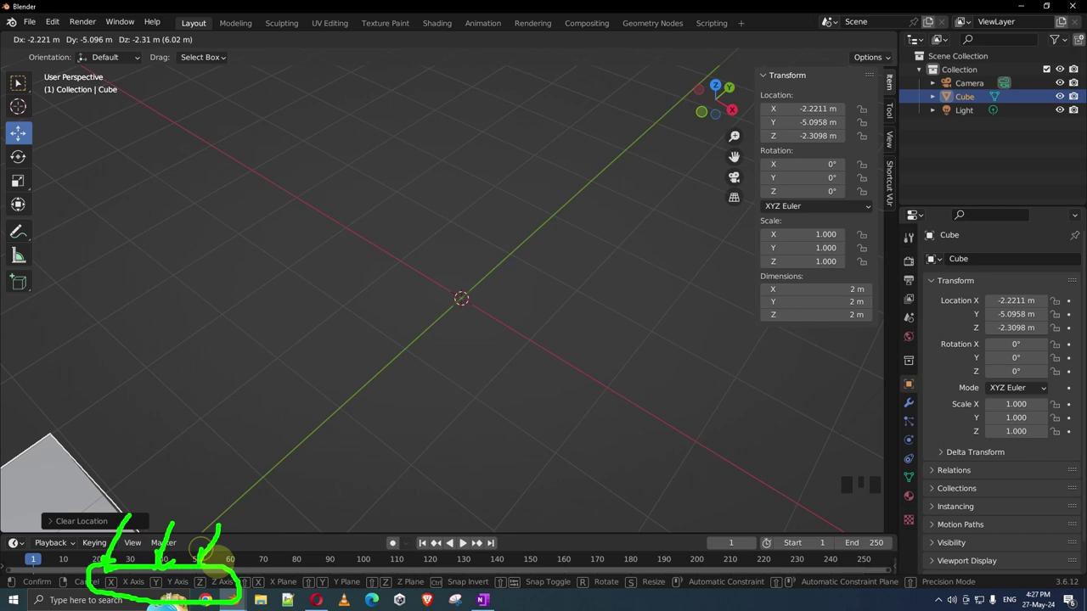
{"action": "scroll", "scroll_direction": "down", "scroll_amount": 3}
{"action": "scroll", "scroll_direction": "up", "scroll_amount": 3}
Slide the cube along X and then Y to roughly X -3.8 m, Y 3.43 m.
{"action": "key", "text": "g"}
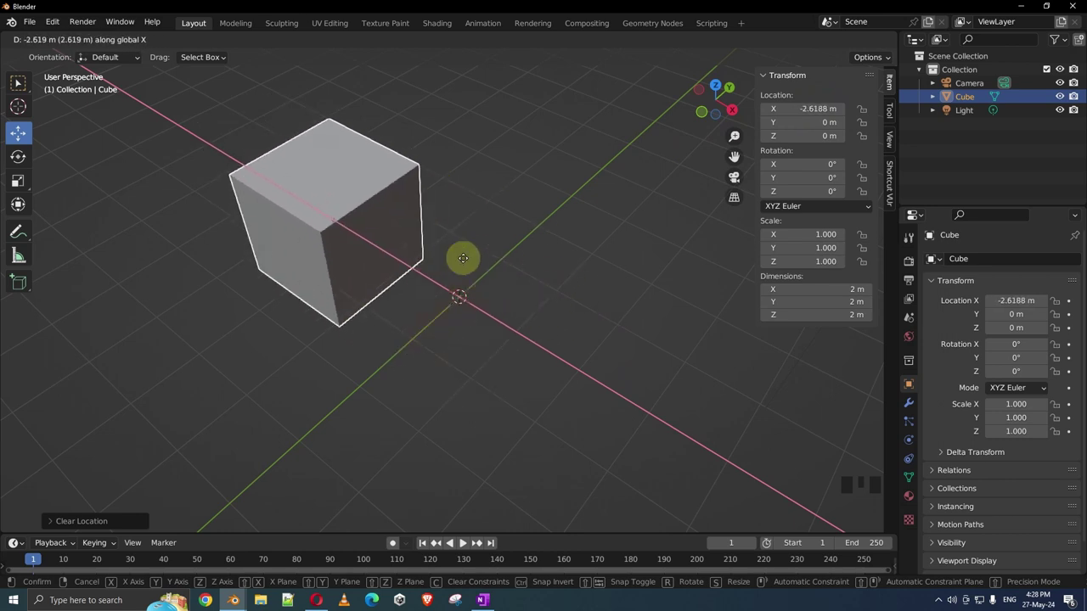
{"action": "left_click_drag", "start_coordinate": [455, 184], "coordinate": [524, 315]}
{"action": "scroll", "scroll_direction": "up", "scroll_amount": 3}
{"action": "key", "text": "g"}
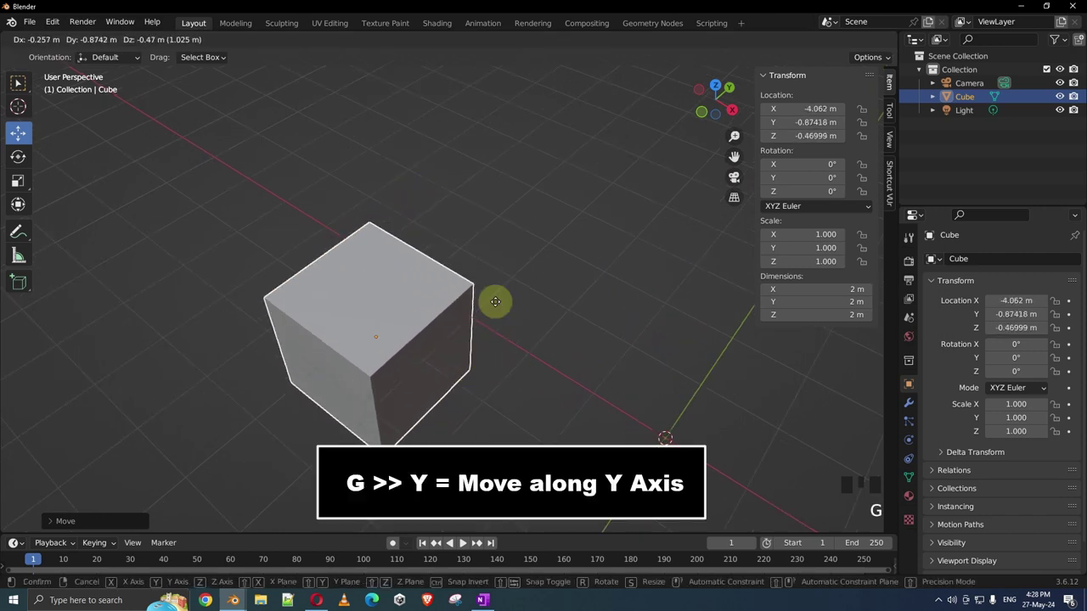
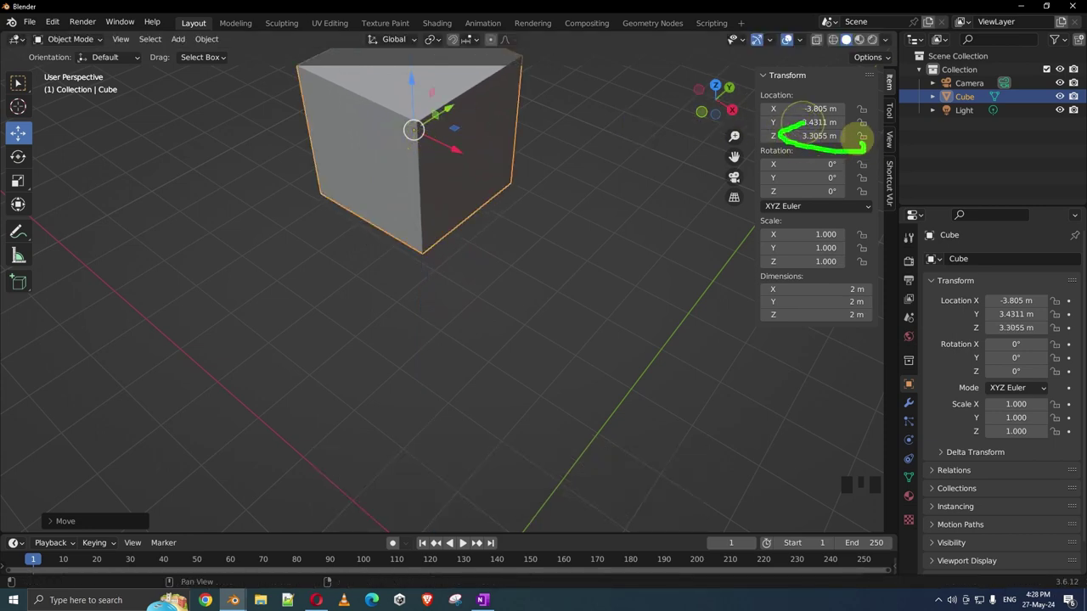
{"action": "scroll", "scroll_direction": "down", "scroll_amount": 3}
Send the cube back to the origin with Alt+G and reframe the view on it.
{"action": "left_click_drag", "start_coordinate": [529, 251], "coordinate": [499, 212]}
{"action": "key", "text": "alt+g"}
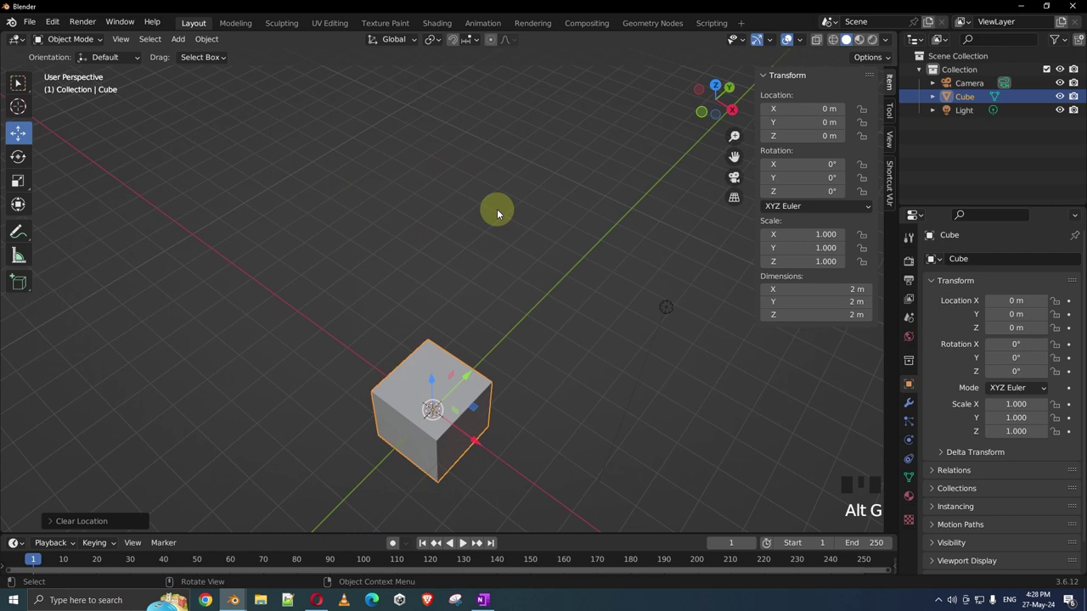
{"action": "left_click_drag", "start_coordinate": [530, 295], "coordinate": [490, 310]}
{"action": "scroll", "scroll_direction": "up", "scroll_amount": 3}
{"action": "left_click_drag", "start_coordinate": [490, 315], "coordinate": [506, 277]}
{"action": "scroll", "scroll_direction": "up", "scroll_amount": 3}
Turn the cube around the vertical axis, cancel, and start a uniform scale to about 0.52.
{"action": "key", "text": "r"}
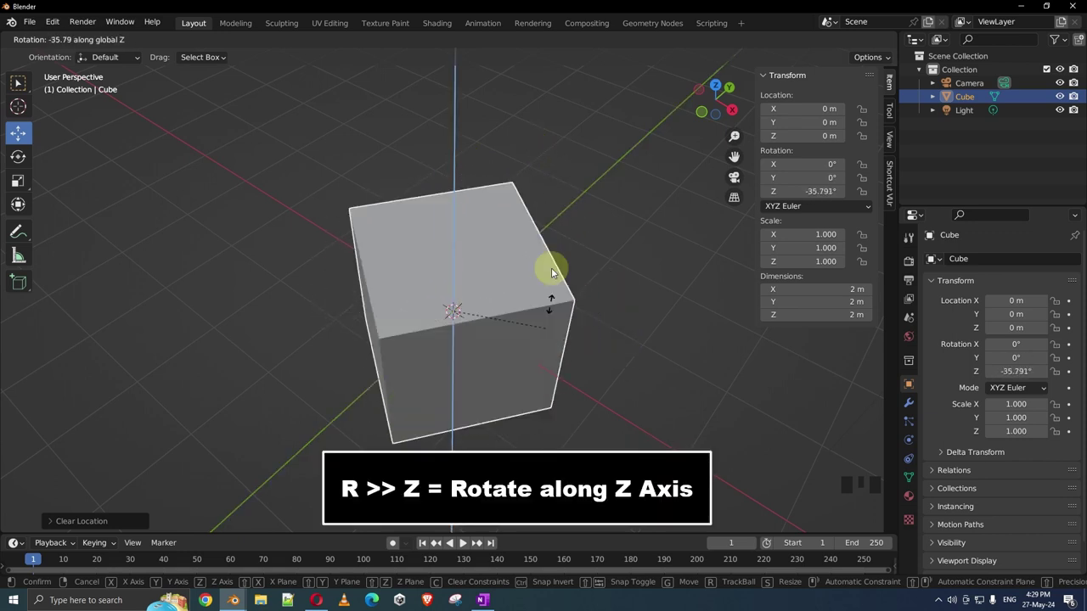
{"action": "scroll", "scroll_direction": "down", "scroll_amount": 3}
{"action": "left_click_drag", "start_coordinate": [524, 278], "coordinate": [509, 335]}
{"action": "key", "text": "s"}
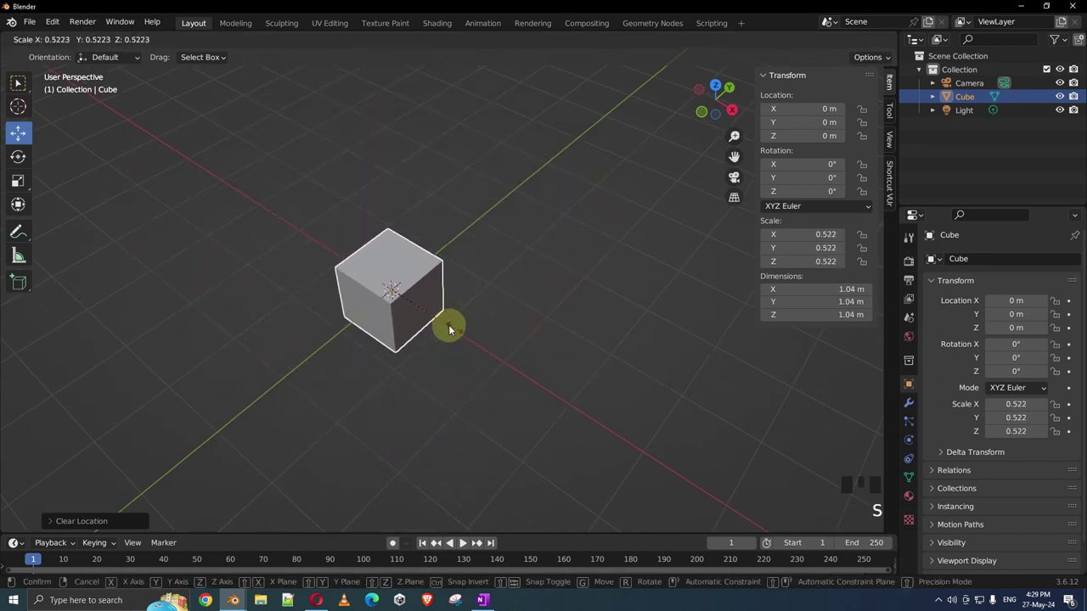
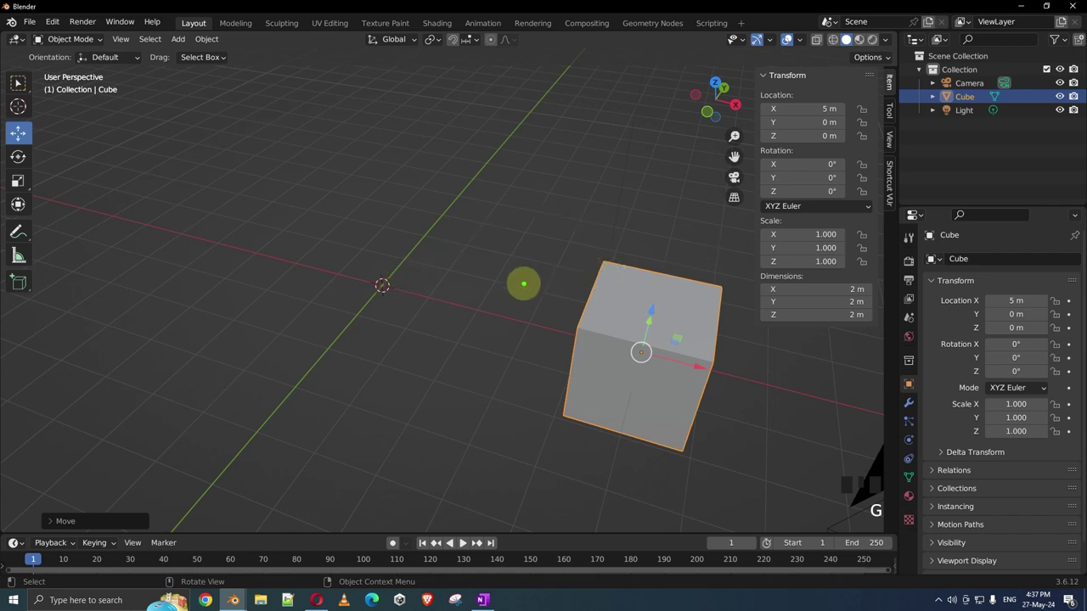
Practice a 45° X tilt and a 2× X stretch on the cube, undoing each, then begin a free move.
{"action": "key", "text": "ctrl+z"}
{"action": "key", "text": "r"}
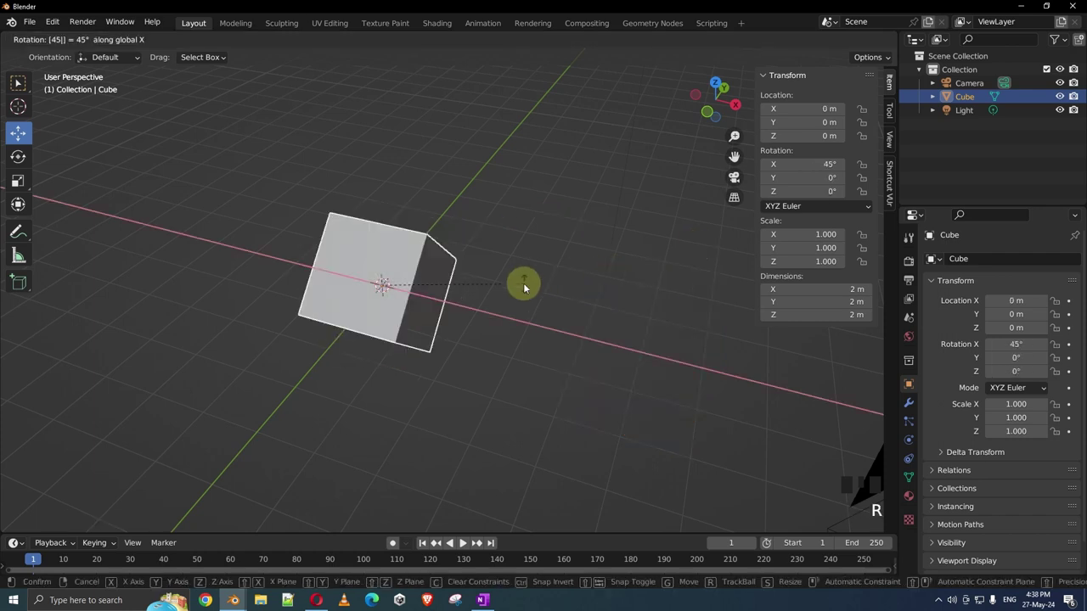
{"action": "key", "text": "ctrl+z"}
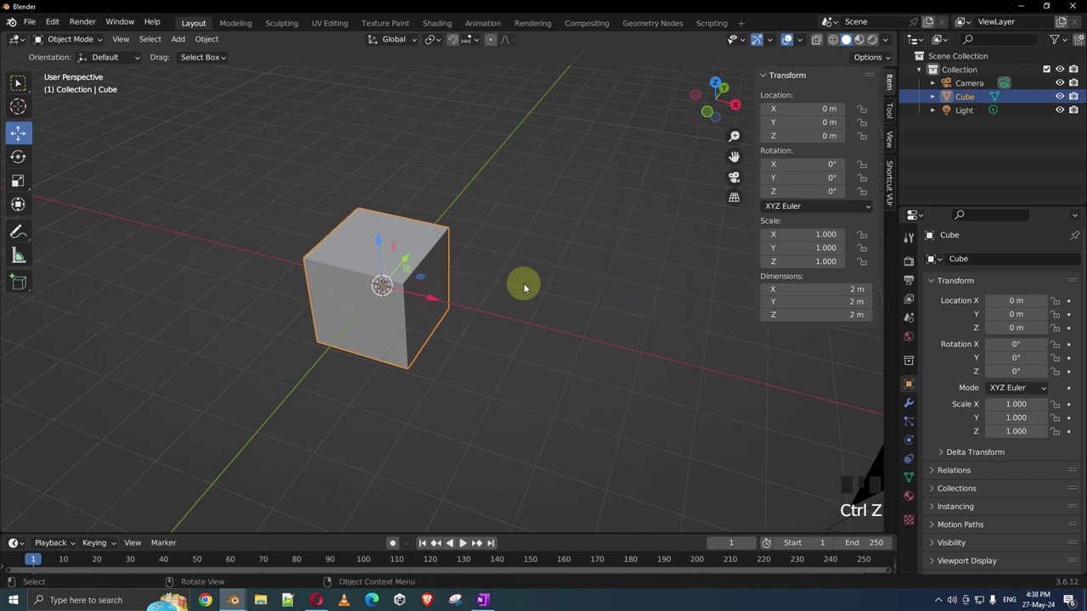
{"action": "key", "text": "s"}
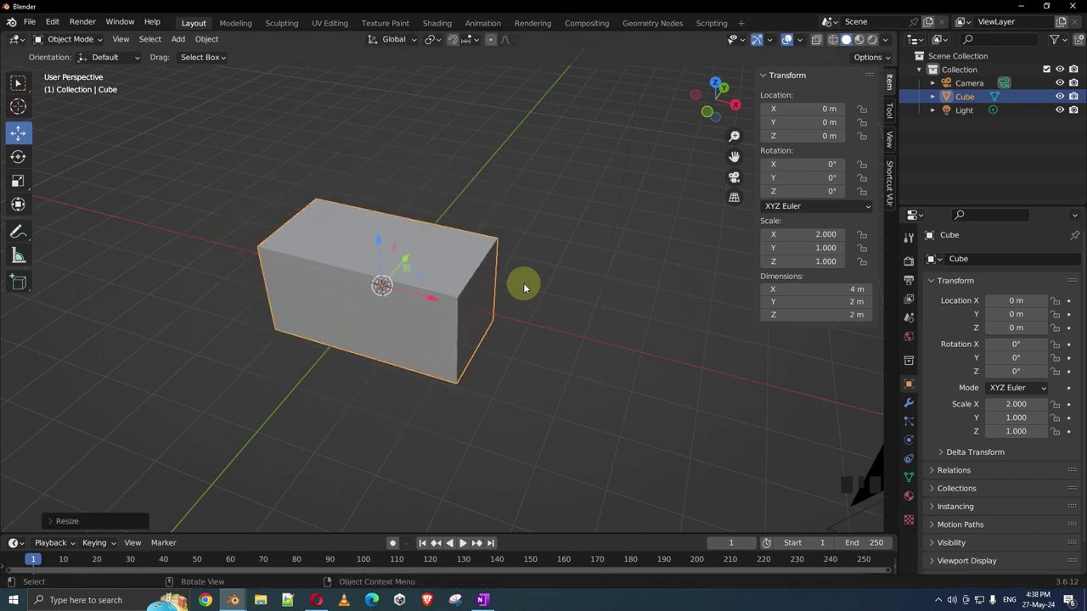
{"action": "key", "text": "ctrl+z"}
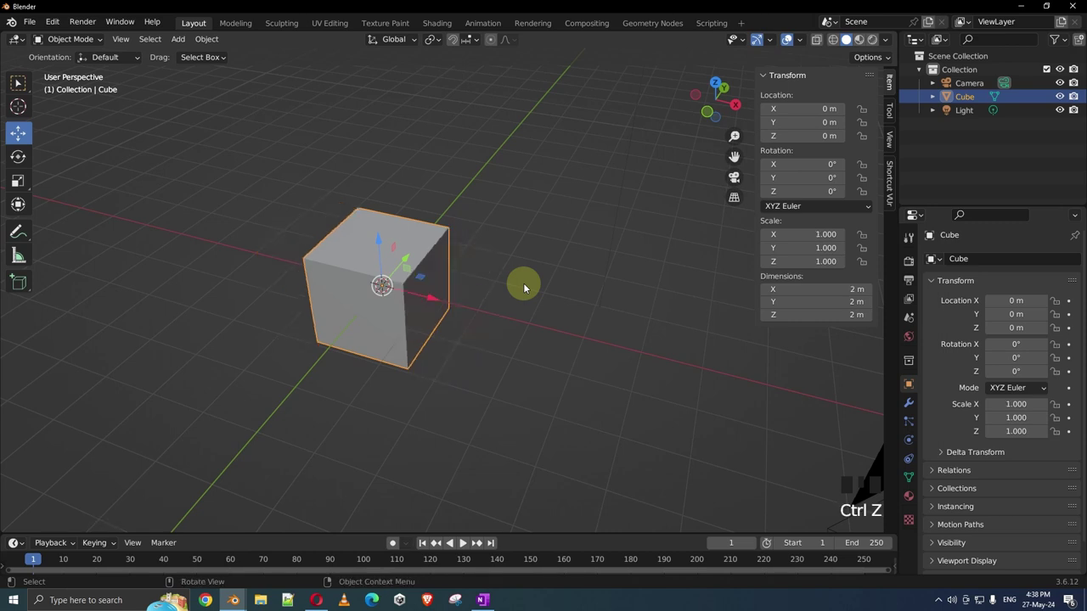
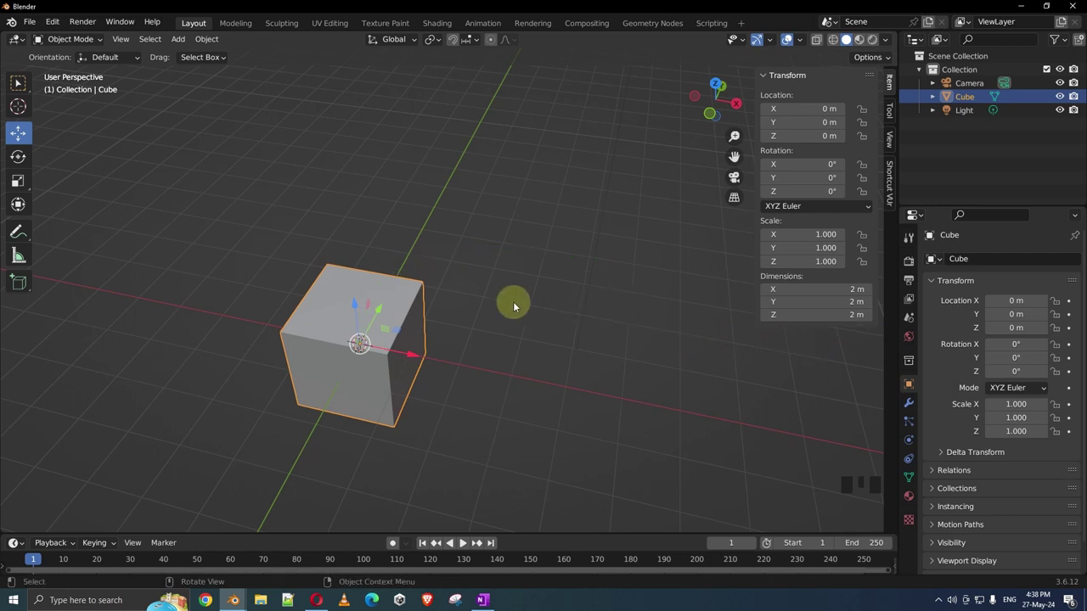
{"action": "key", "text": "g"}
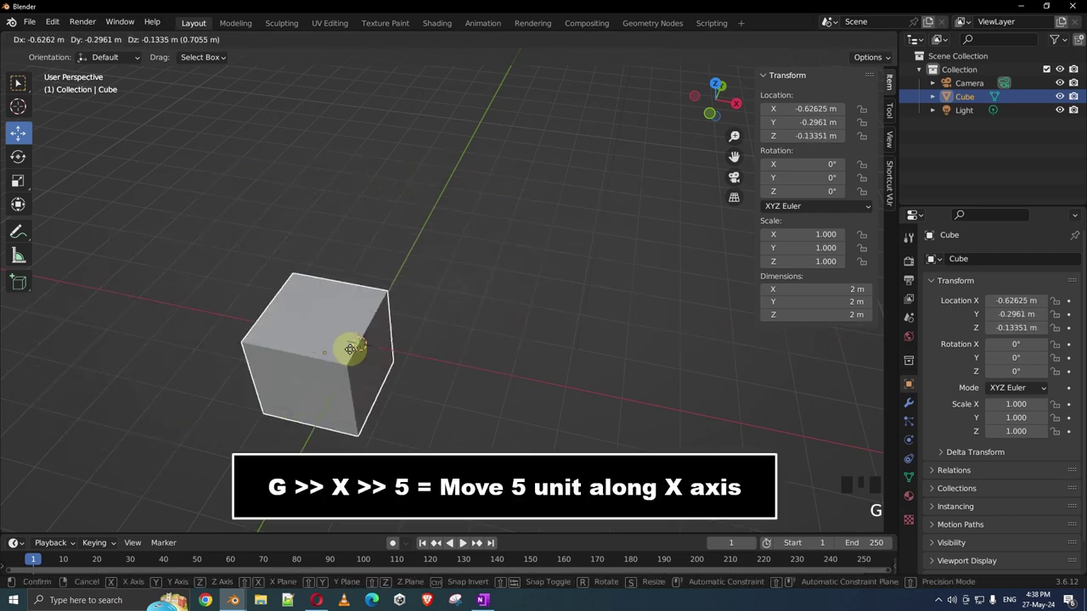
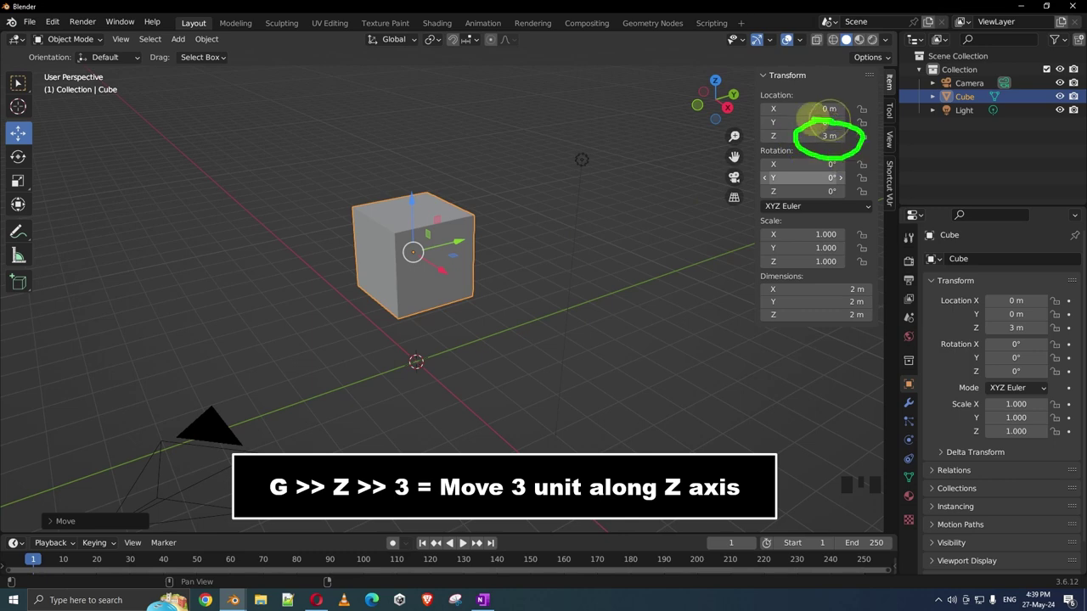
Return the cube to the origin, tilt it 45° around X, clear the rotation, then stretch it to double length along X.
{"action": "key", "text": "ctrl+z"}
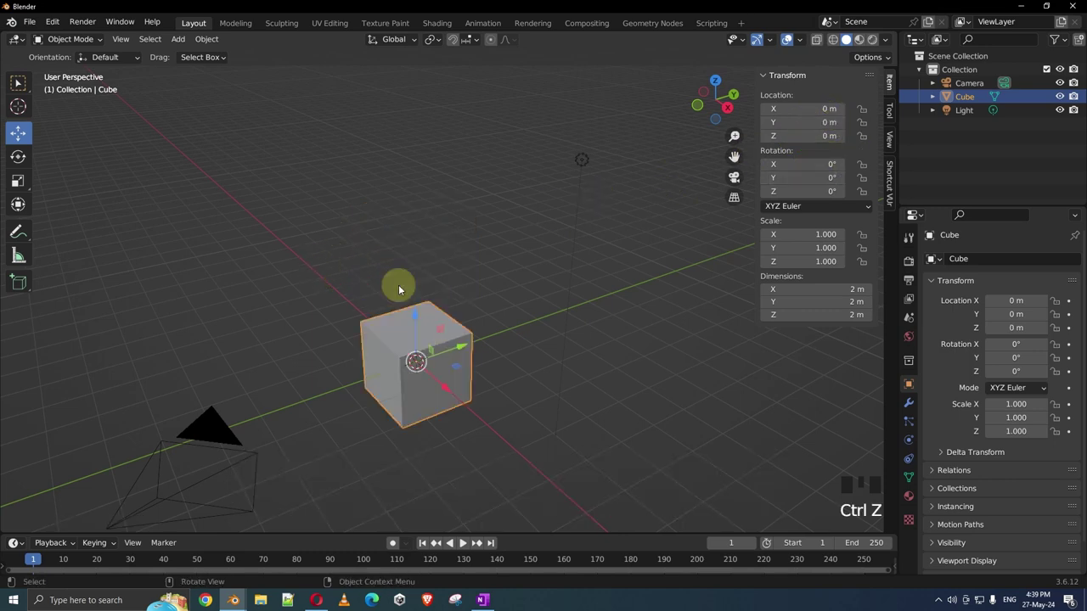
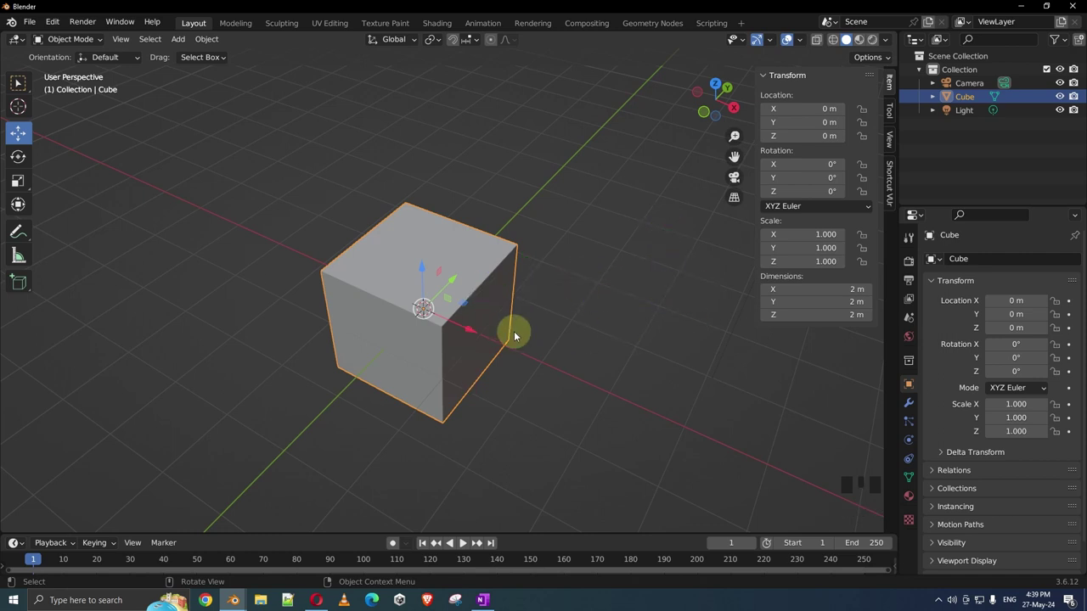
{"action": "key", "text": "r"}
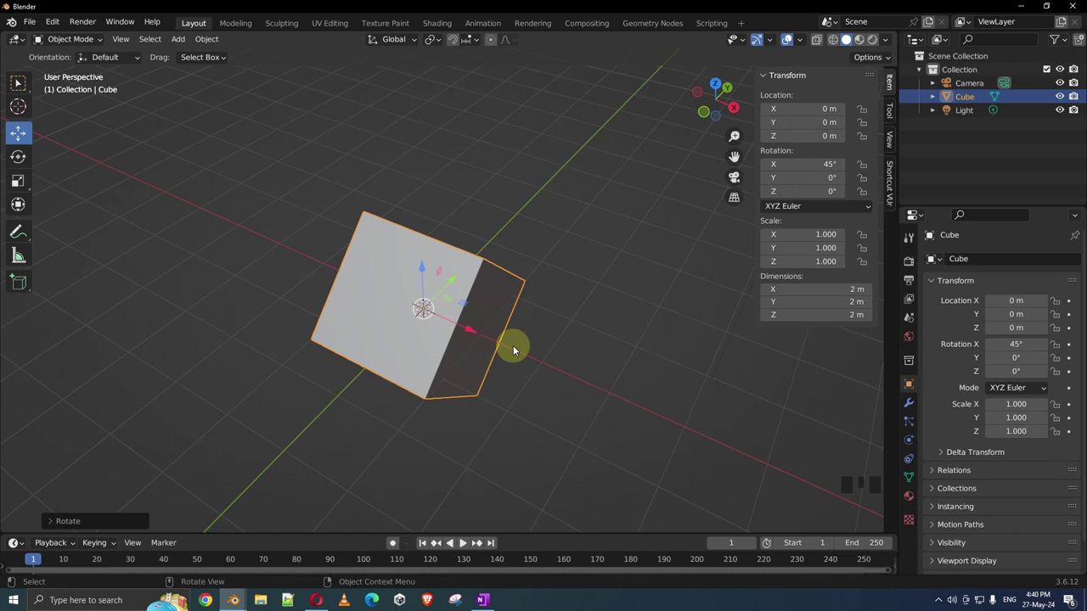
{"action": "key", "text": "ctrl+z"}
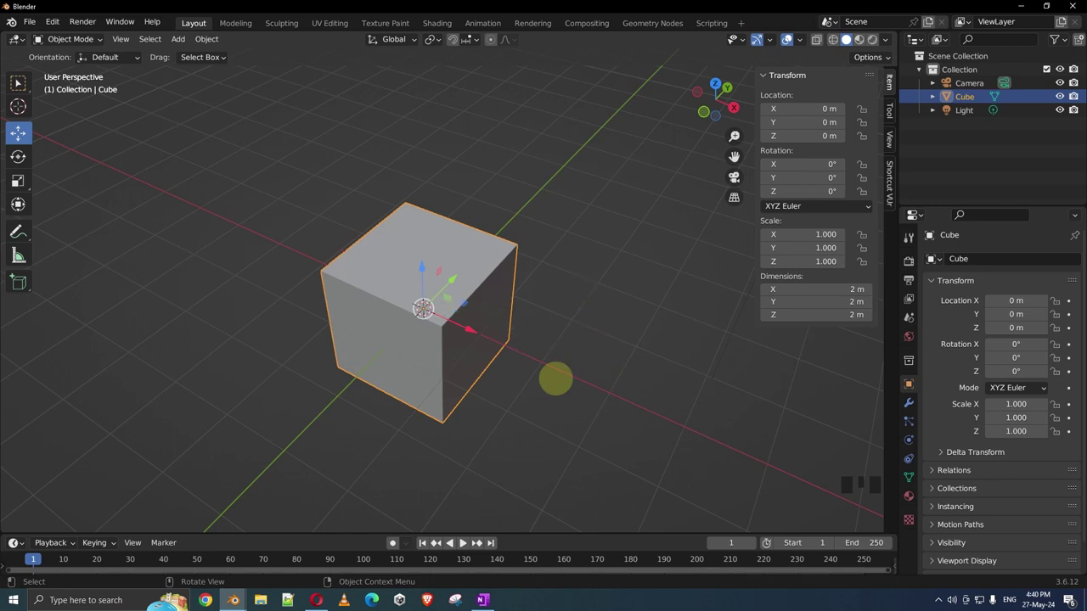
{"action": "key", "text": "g"}
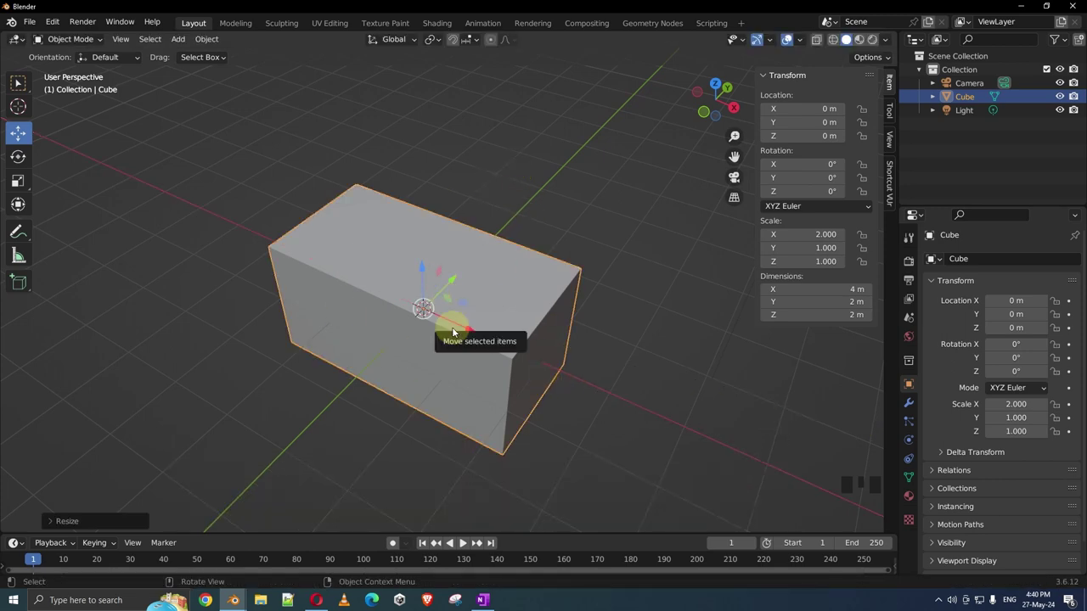
Reset the cube's scale to 1 and slide it along the X axis to about 4.16 m.
{"action": "key", "text": "alt+s"}
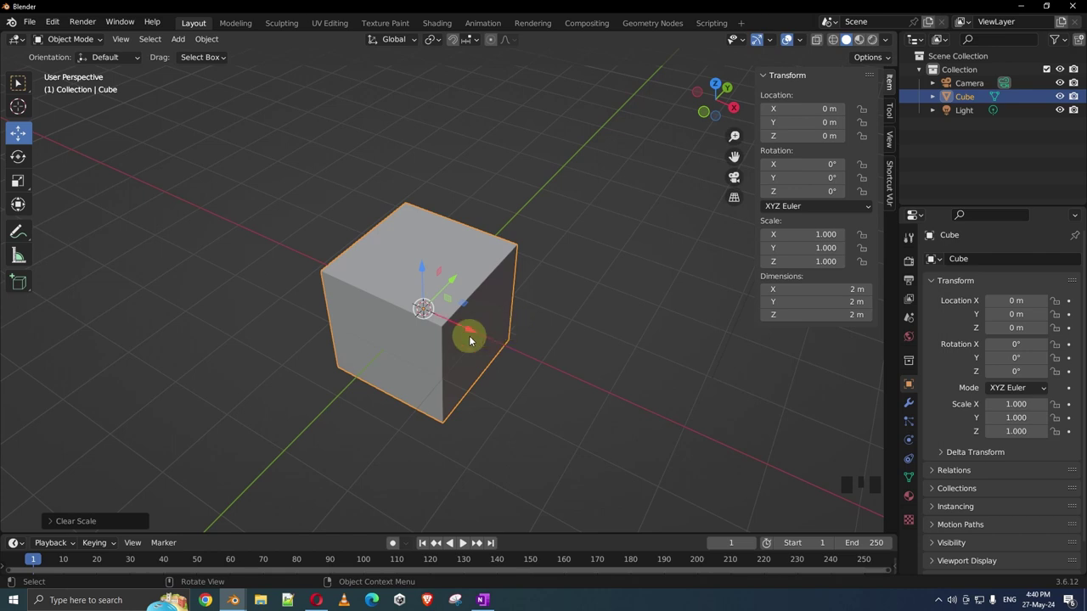
{"action": "left_click_drag", "start_coordinate": [462, 340], "coordinate": [392, 330]}
{"action": "left_click", "coordinate": [391, 330]}
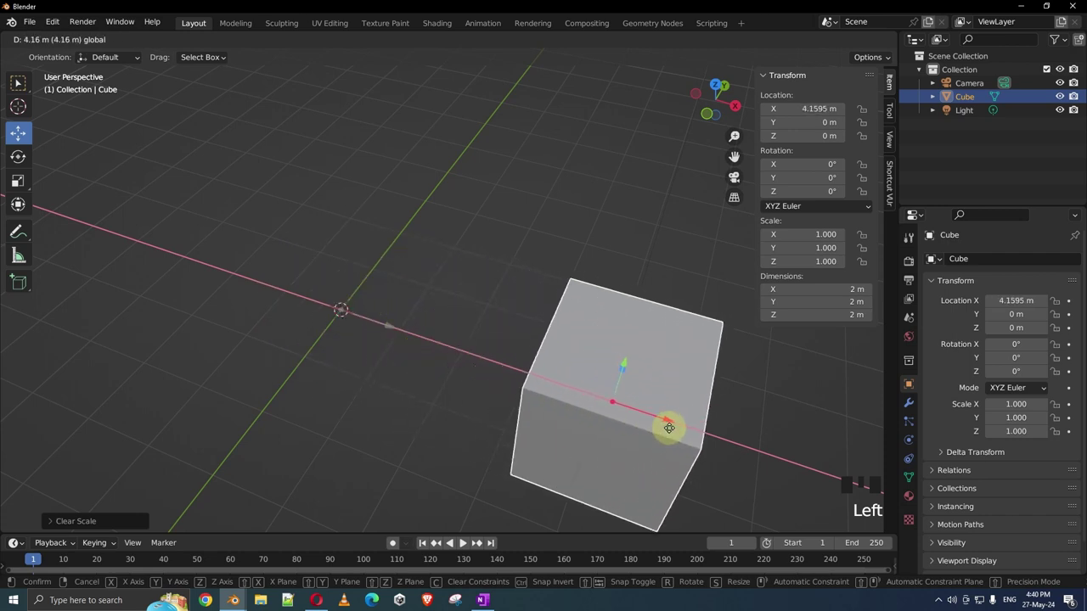
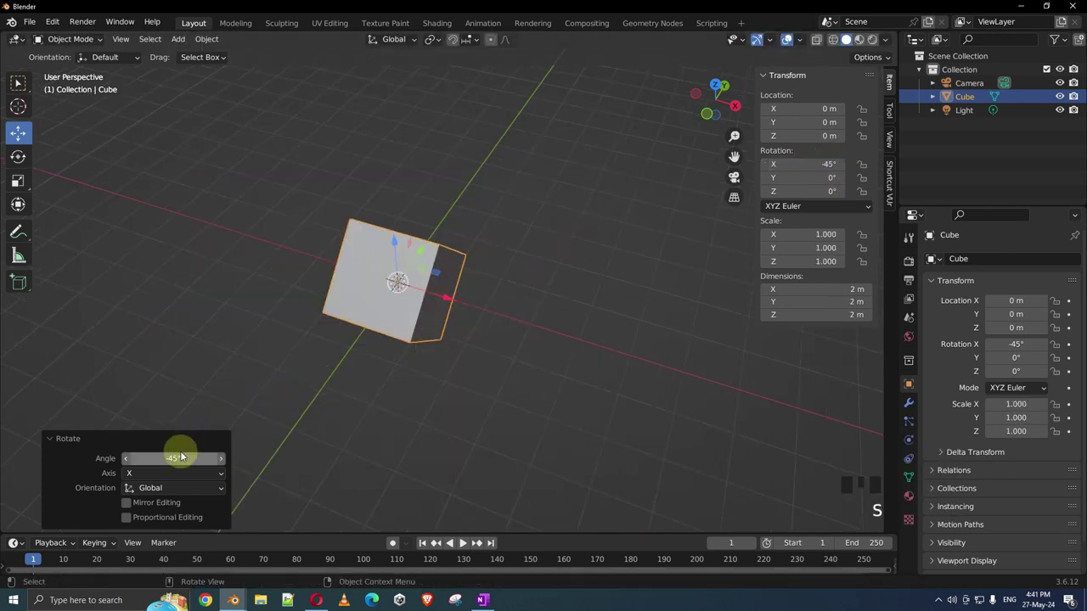
Fine-tune the cube's tilt angle to -45° around X in the Rotate operator panel.
{"action": "left_click_drag", "start_coordinate": [94, 449], "coordinate": [90, 497]}
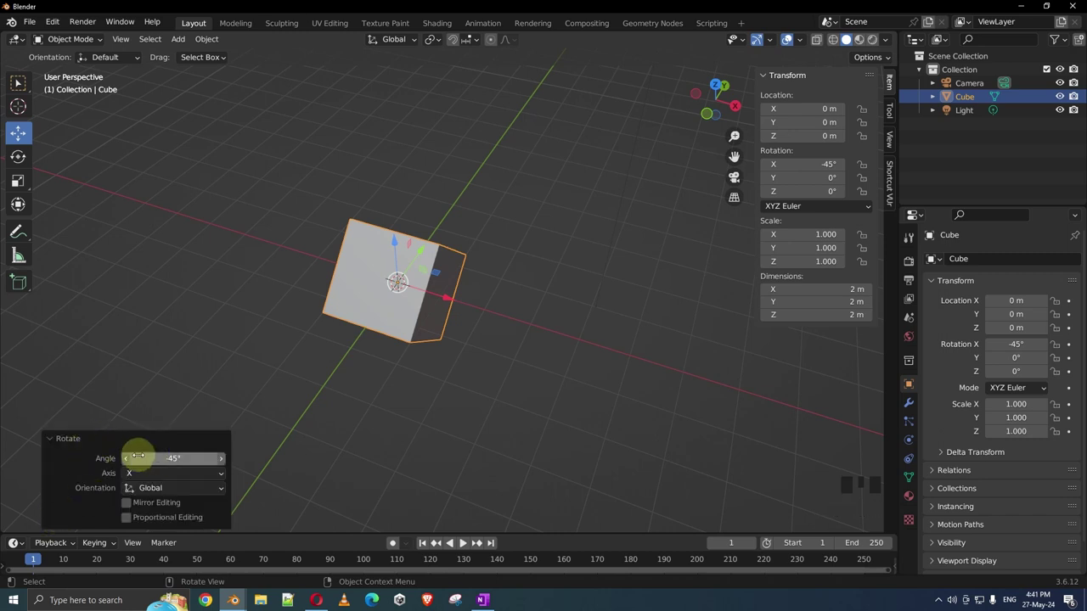
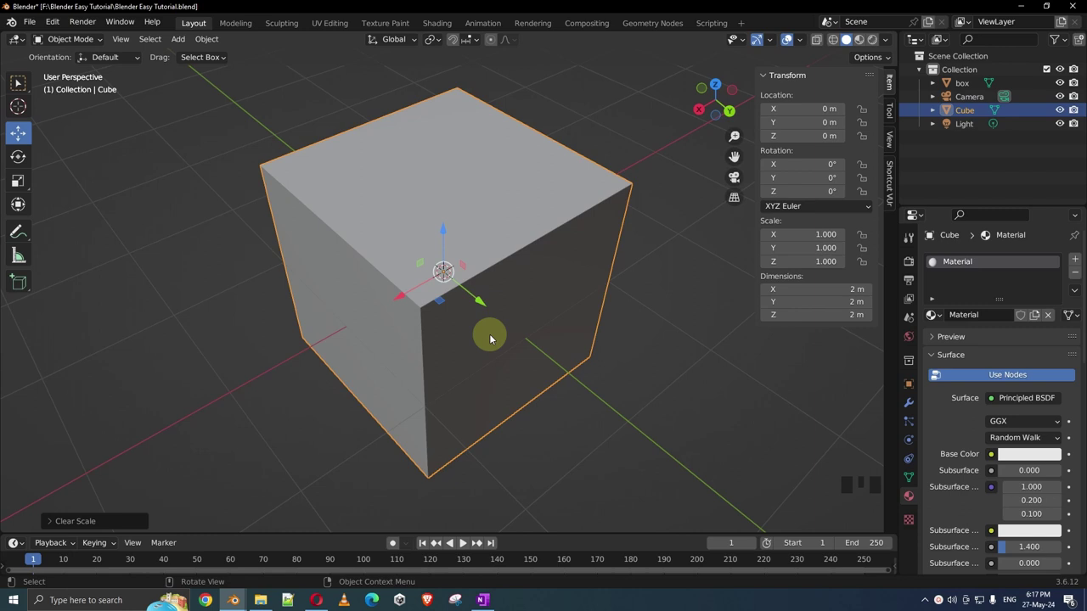
Move the crate away along Y and select the cube at the origin.
{"action": "scroll", "scroll_direction": "down", "scroll_amount": 3}
{"action": "left_click_drag", "start_coordinate": [541, 348], "coordinate": [437, 257]}
{"action": "scroll", "scroll_direction": "down", "scroll_amount": 3}
{"action": "left_click", "coordinate": [603, 369]}
{"action": "left_click_drag", "start_coordinate": [621, 363], "coordinate": [589, 339]}
{"action": "key", "text": "g"}
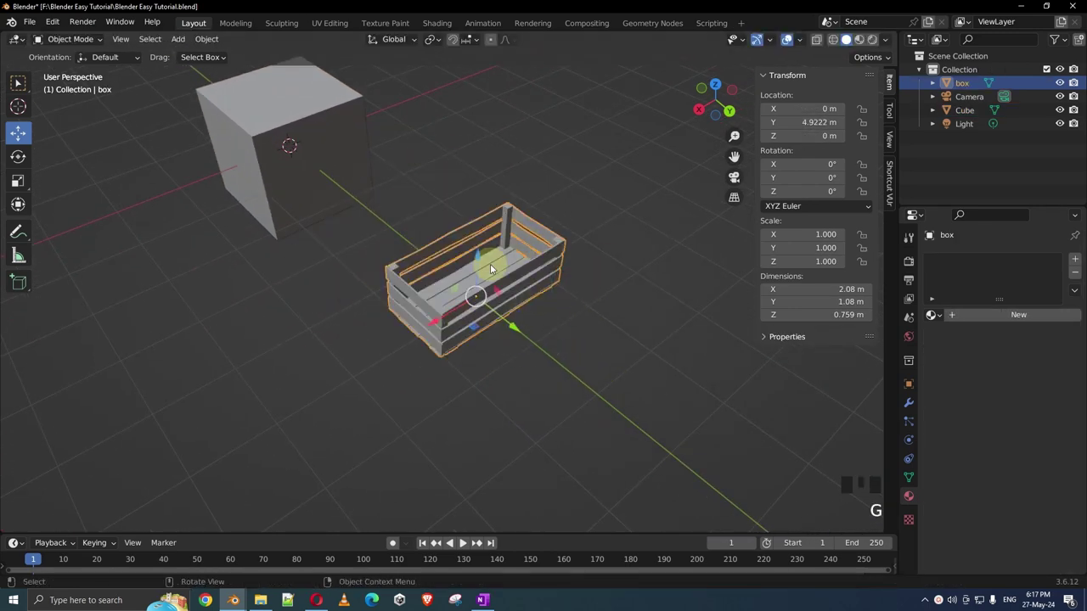
{"action": "left_click_drag", "start_coordinate": [461, 265], "coordinate": [582, 406]}
{"action": "scroll", "scroll_direction": "up", "scroll_amount": 3}
{"action": "left_click", "coordinate": [529, 285]}
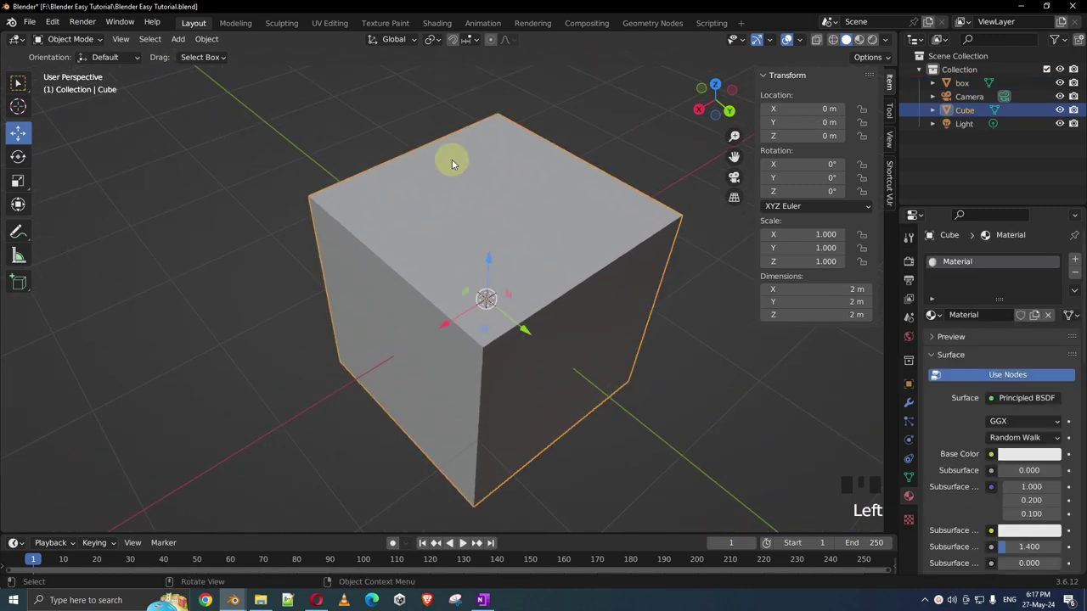
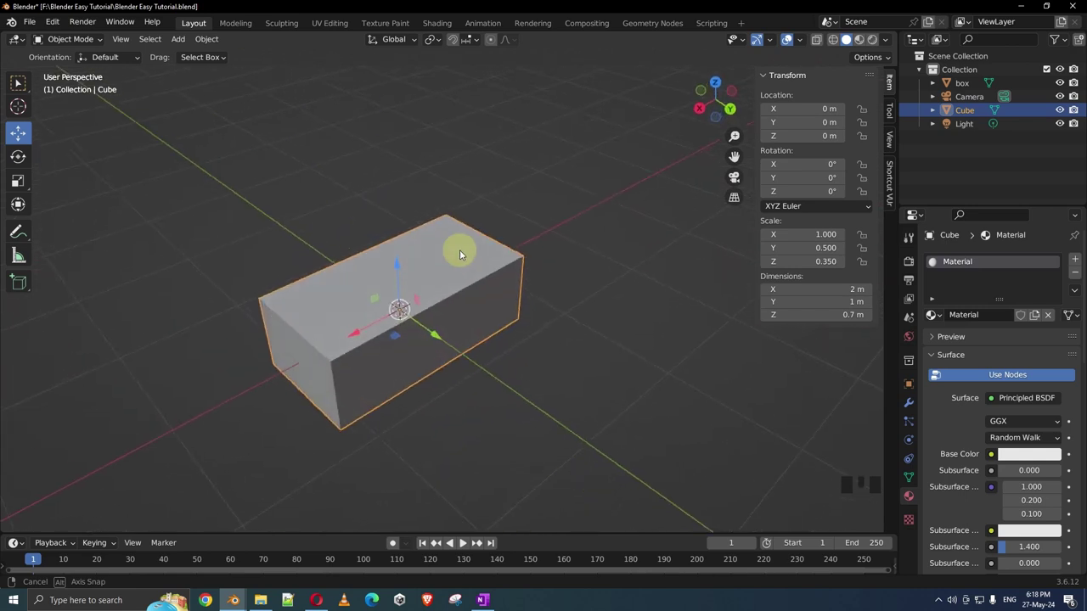
Scale the cube by 0.5 on Y and 0.35 on Z into a 2 × 1 × 0.7 m block.
{"action": "scroll", "scroll_direction": "down", "scroll_amount": 3}
{"action": "left_click_drag", "start_coordinate": [538, 335], "coordinate": [436, 247]}
{"action": "scroll", "scroll_direction": "up", "scroll_amount": 3}
{"action": "scroll", "scroll_direction": "up", "scroll_amount": 3}
{"action": "scroll", "scroll_direction": "down", "scroll_amount": 3}
{"action": "left_click_drag", "start_coordinate": [401, 197], "coordinate": [528, 279]}
{"action": "scroll", "scroll_direction": "up", "scroll_amount": 3}
{"action": "left_click_drag", "start_coordinate": [425, 279], "coordinate": [600, 376]}
{"action": "scroll", "scroll_direction": "up", "scroll_amount": 3}
{"action": "left_click_drag", "start_coordinate": [601, 369], "coordinate": [506, 376]}
{"action": "scroll", "scroll_direction": "up", "scroll_amount": 3}
{"action": "key", "text": "s"}
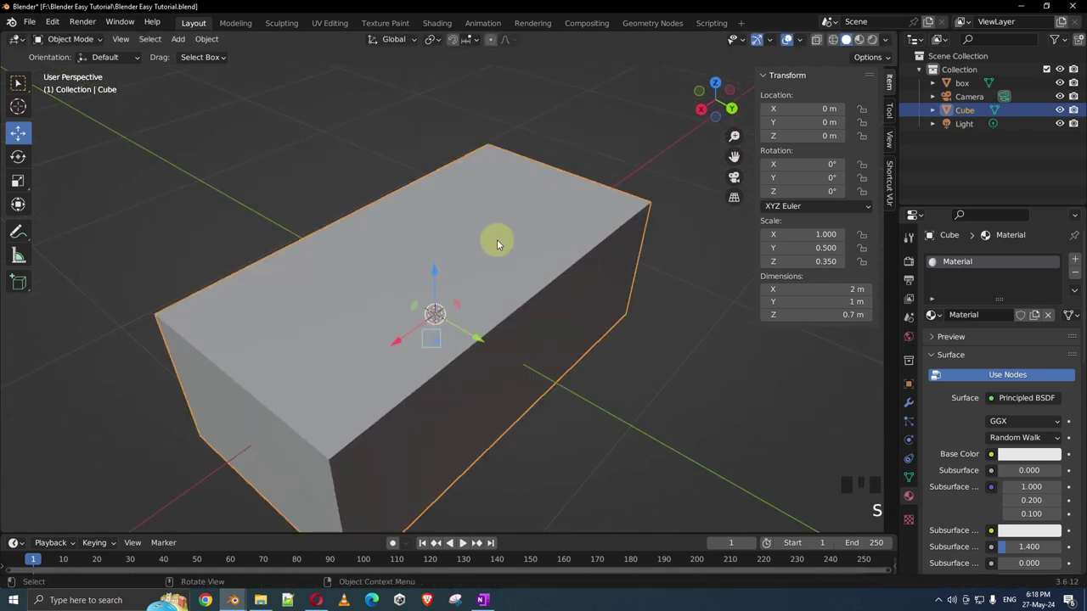
{"action": "scroll", "scroll_direction": "down", "scroll_amount": 3}
{"action": "left_click_drag", "start_coordinate": [491, 263], "coordinate": [178, 48]}
{"action": "left_click", "coordinate": [178, 48]}
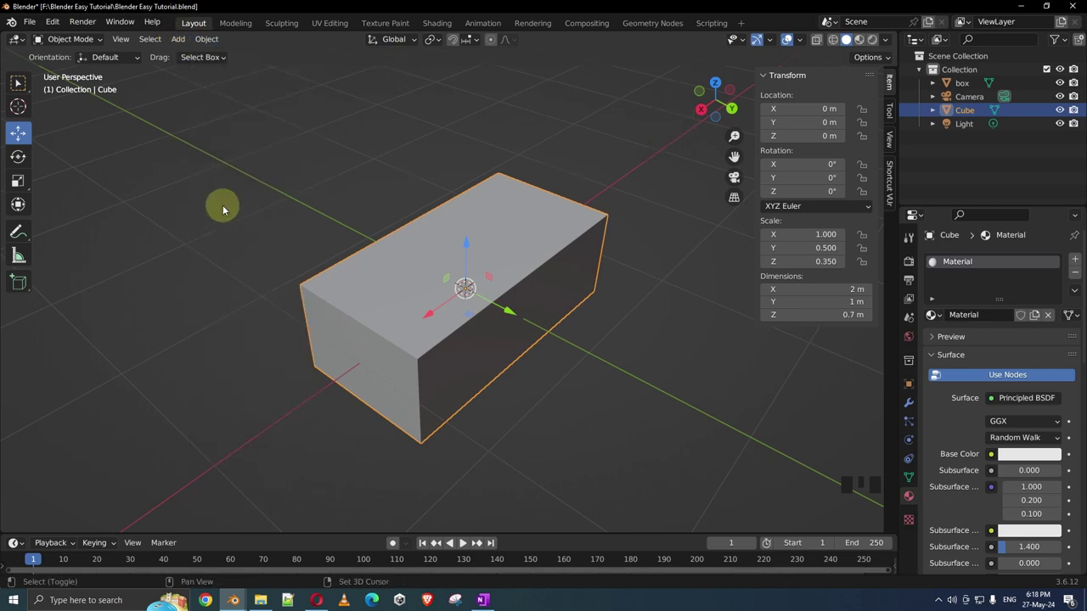
Add four default 2 m cubes, Cube.001 through Cube.004, at the origin via Shift+A and repeat.
{"action": "key", "text": "shift+a"}
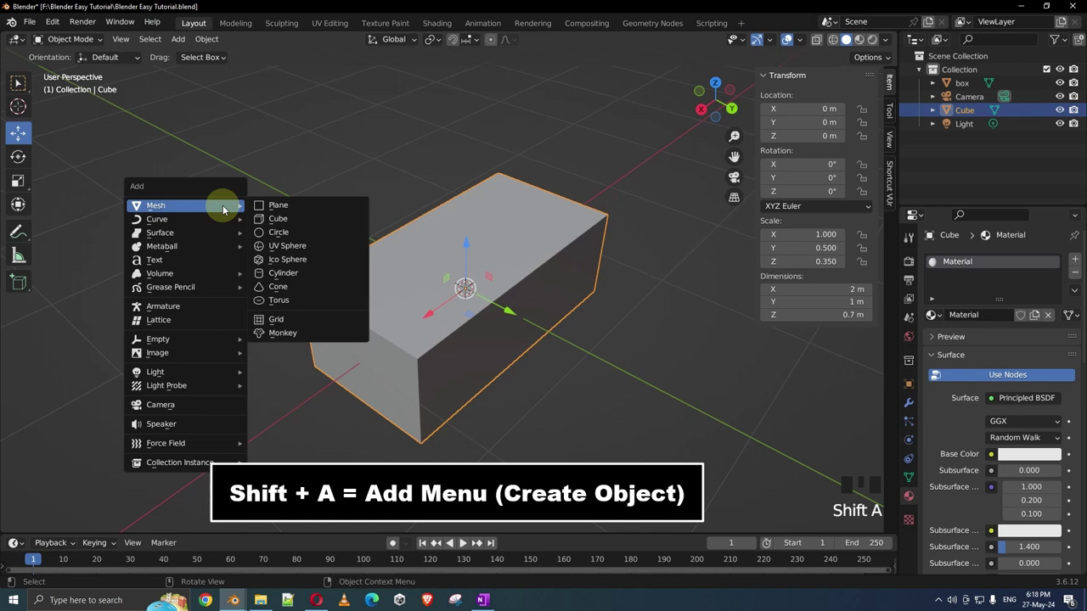
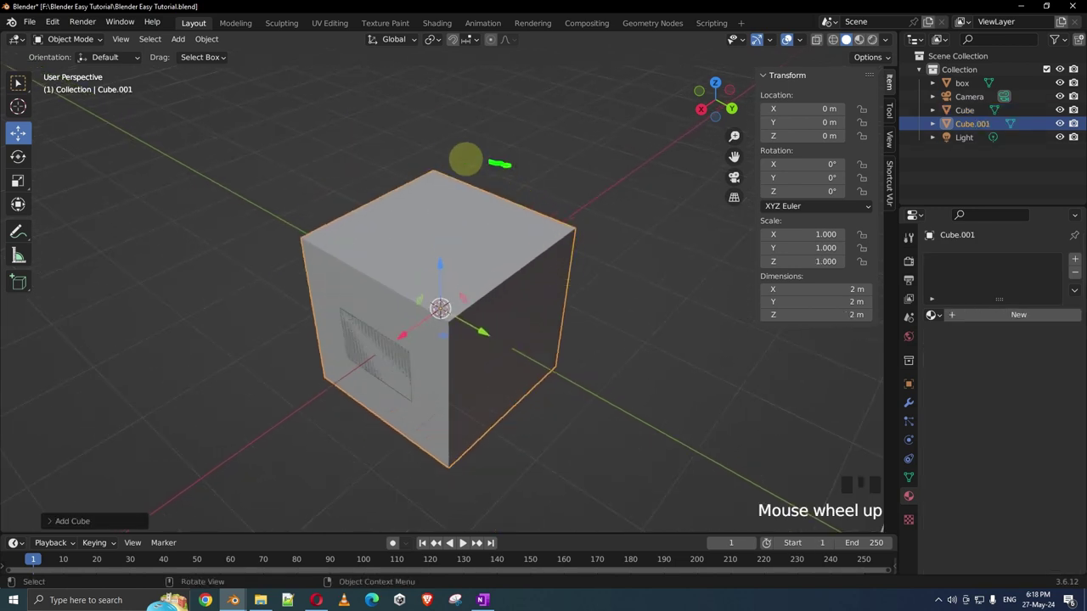
{"action": "scroll", "scroll_direction": "up", "scroll_amount": 3}
{"action": "scroll", "scroll_direction": "down", "scroll_amount": 3}
{"action": "key", "text": "shift+a"}
{"action": "key", "text": "shift+a"}
{"action": "key", "text": "shift+a"}
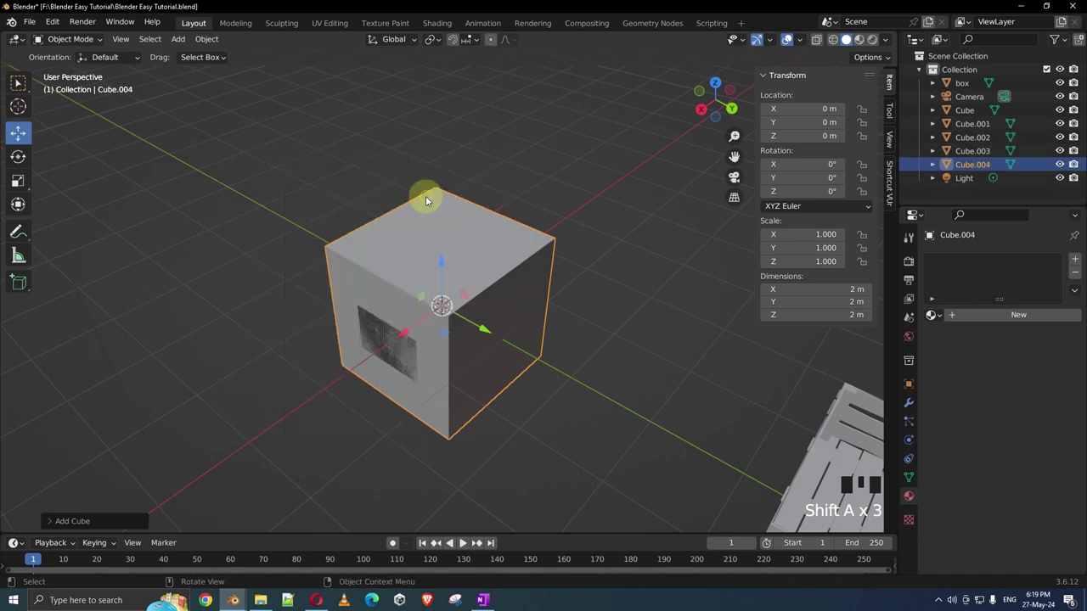
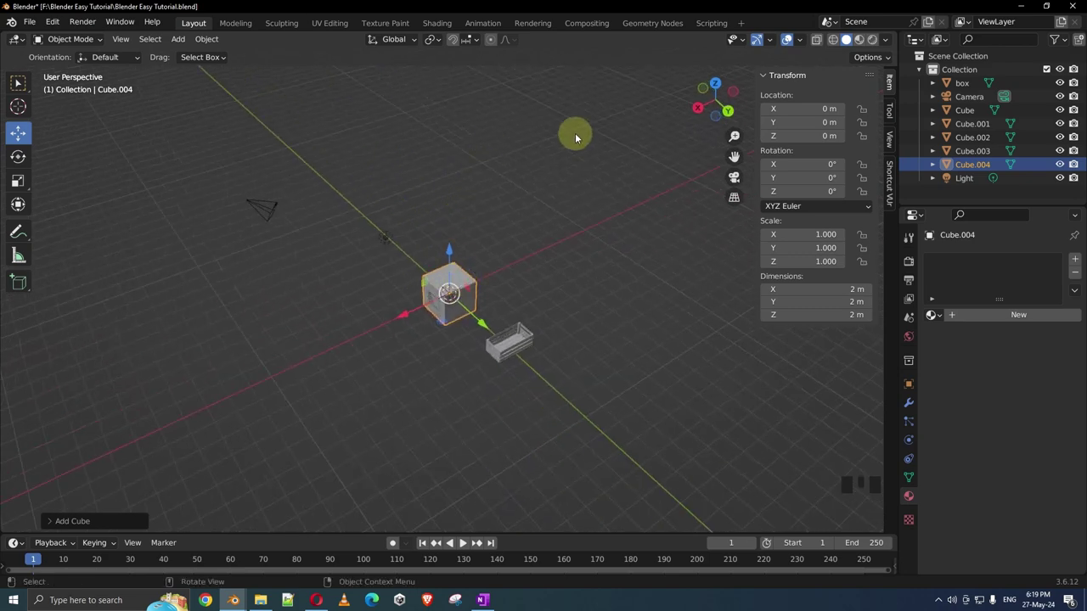
Take Cube.004 briefly into Edit Mode and back, then start moving a cube away from the others.
{"action": "key", "text": "Tab"}
{"action": "key", "text": "Escape"}
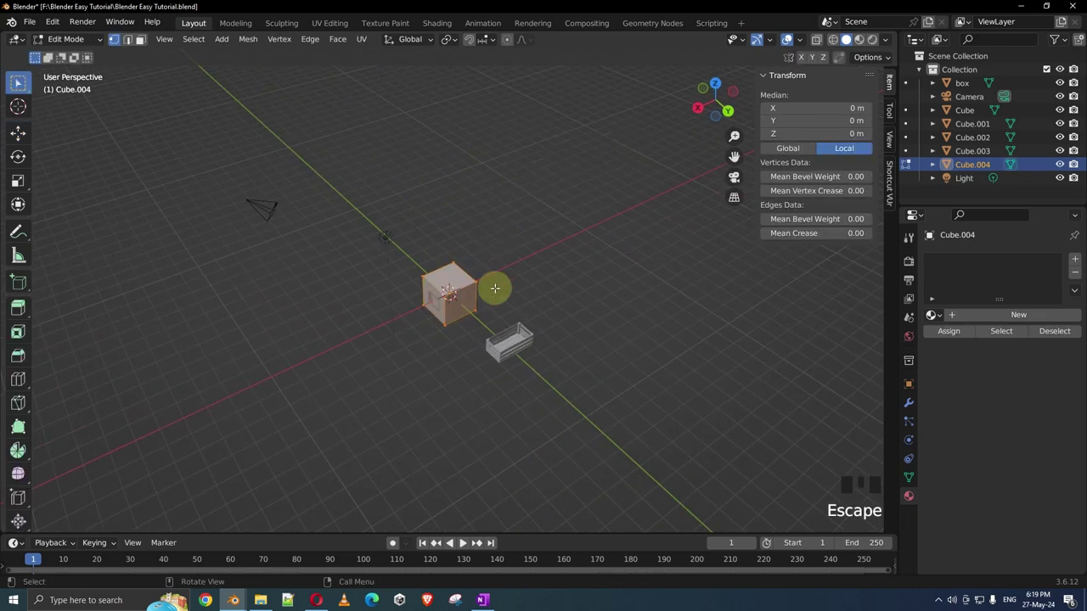
{"action": "key", "text": "Escape"}
{"action": "scroll", "scroll_direction": "up", "scroll_amount": 3}
{"action": "key", "text": "Tab"}
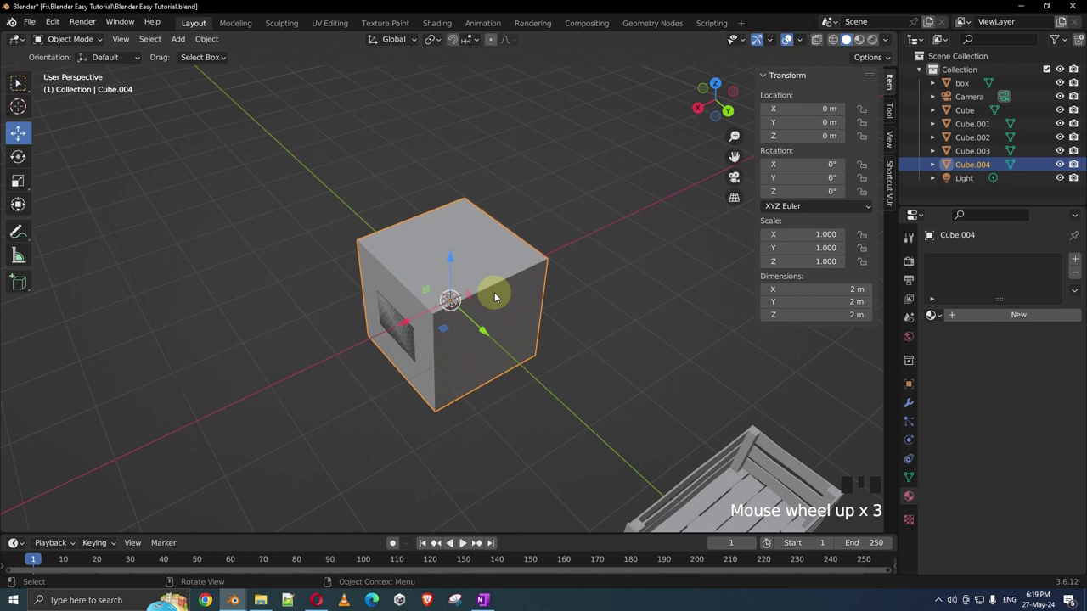
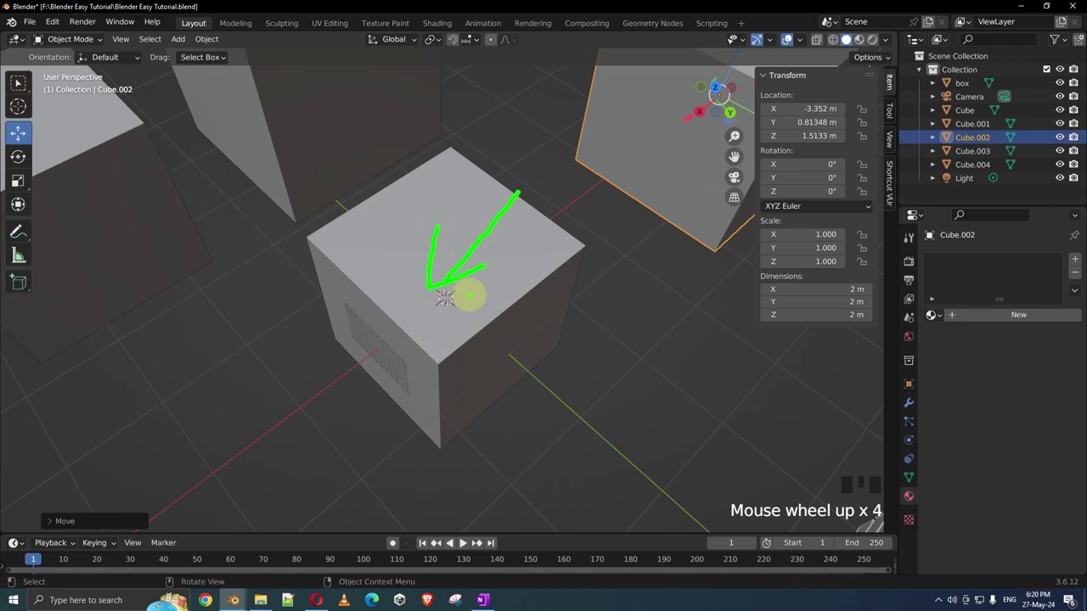
Place the 3D cursor in empty space beyond the spread-out cubes with Shift+Right Click.
{"action": "scroll", "scroll_direction": "down", "scroll_amount": 3}
{"action": "left_click_drag", "start_coordinate": [499, 294], "coordinate": [477, 249]}
{"action": "scroll", "scroll_direction": "down", "scroll_amount": 3}
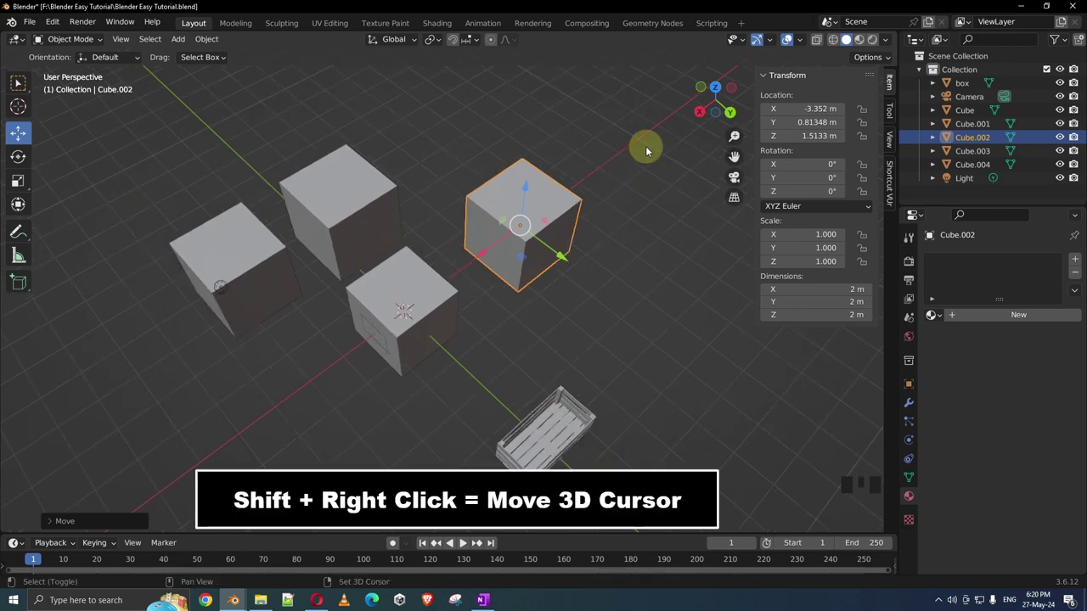
{"action": "left_click_drag", "start_coordinate": [649, 153], "coordinate": [619, 178]}
{"action": "left_click_drag", "start_coordinate": [566, 205], "coordinate": [537, 198]}
Add Cube.005 at the 3D cursor spot, about -7.05, 1.72, 2.53 m.
{"action": "key", "text": "shift+a"}
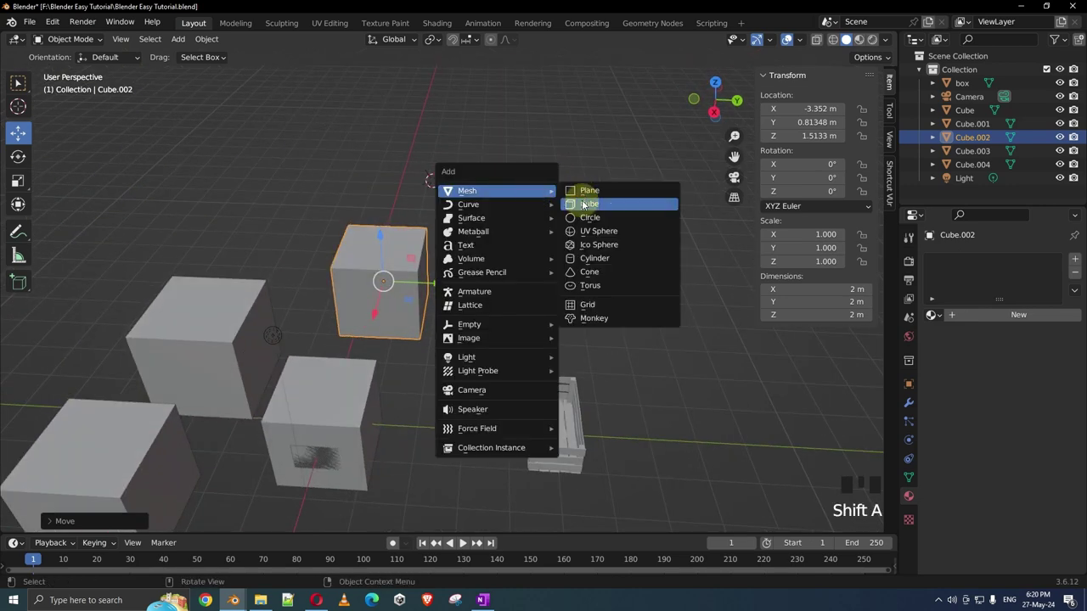
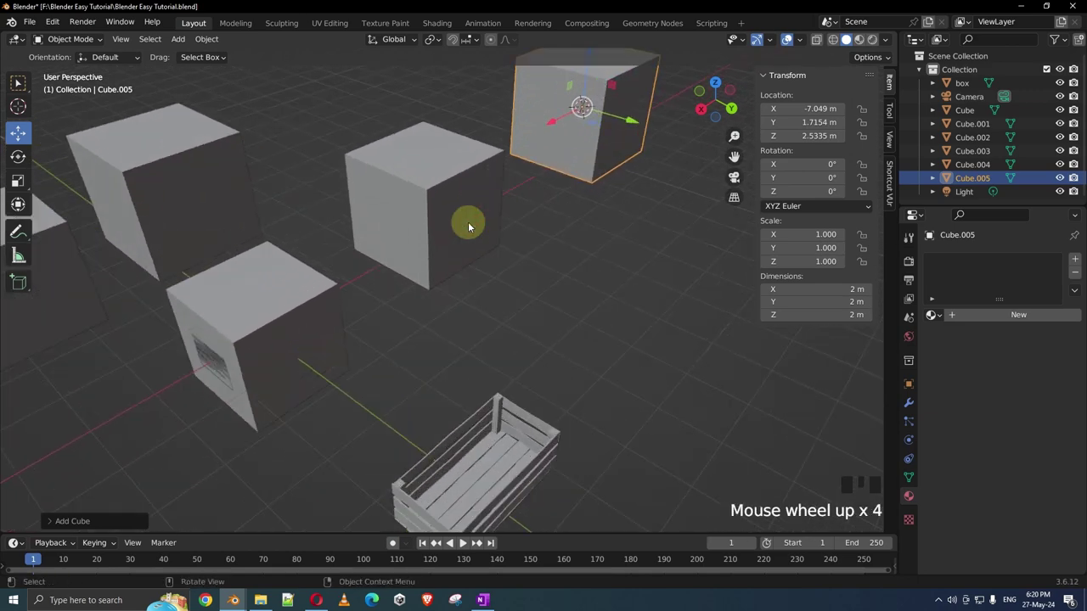
{"action": "scroll", "scroll_direction": "up", "scroll_amount": 3}
{"action": "scroll", "scroll_direction": "down", "scroll_amount": 3}
{"action": "left_click_drag", "start_coordinate": [327, 300], "coordinate": [387, 286]}
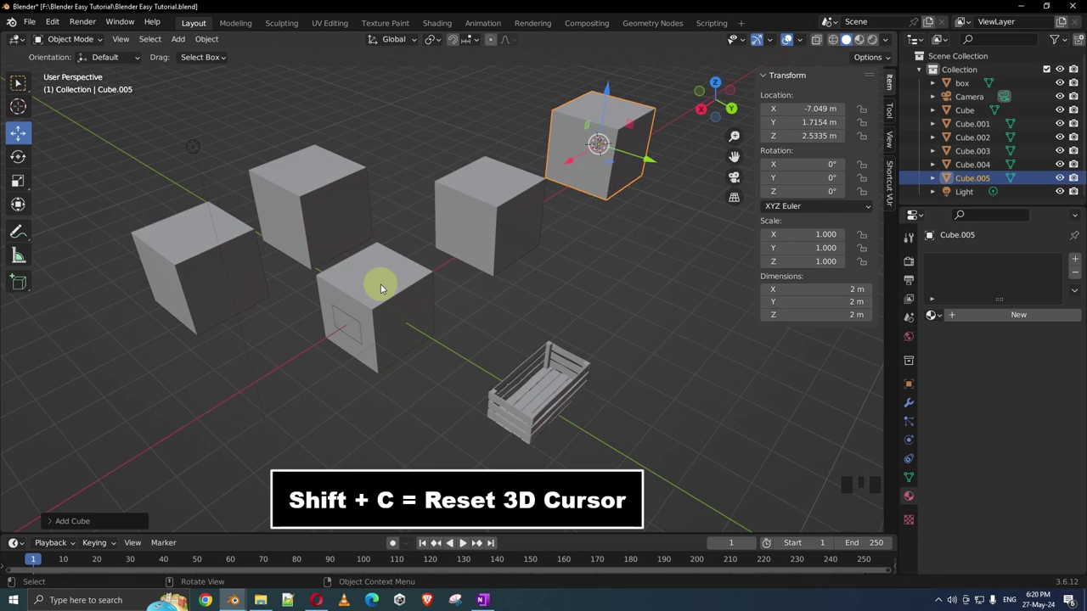
Reset the 3D cursor to the world origin with Shift+C.
{"action": "key", "text": "shift+c"}
{"action": "scroll", "scroll_direction": "up", "scroll_amount": 3}
{"action": "left_click_drag", "start_coordinate": [431, 392], "coordinate": [393, 281]}
{"action": "scroll", "scroll_direction": "up", "scroll_amount": 3}
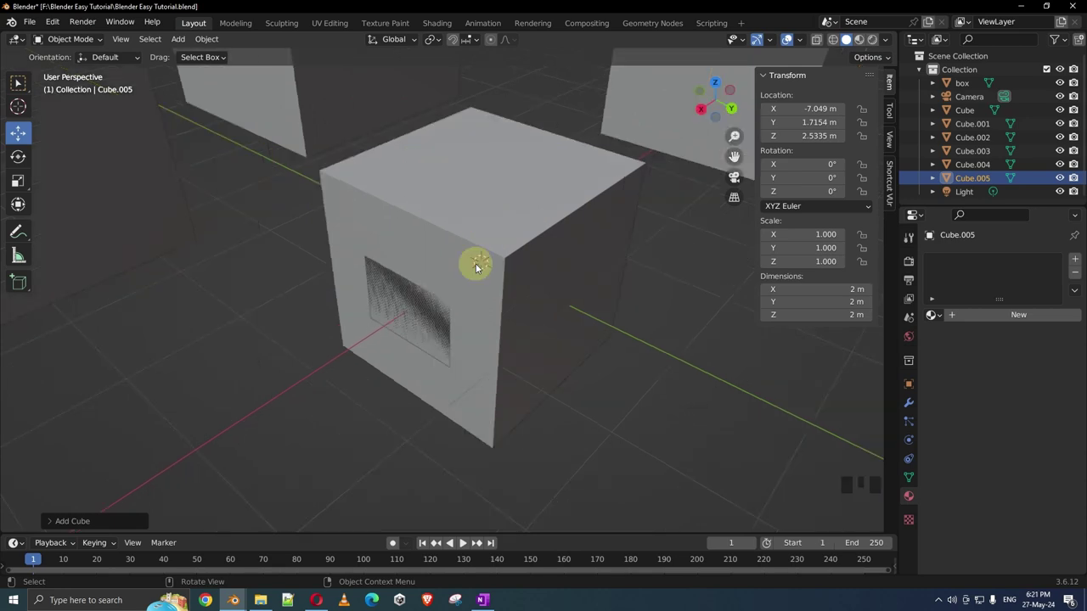
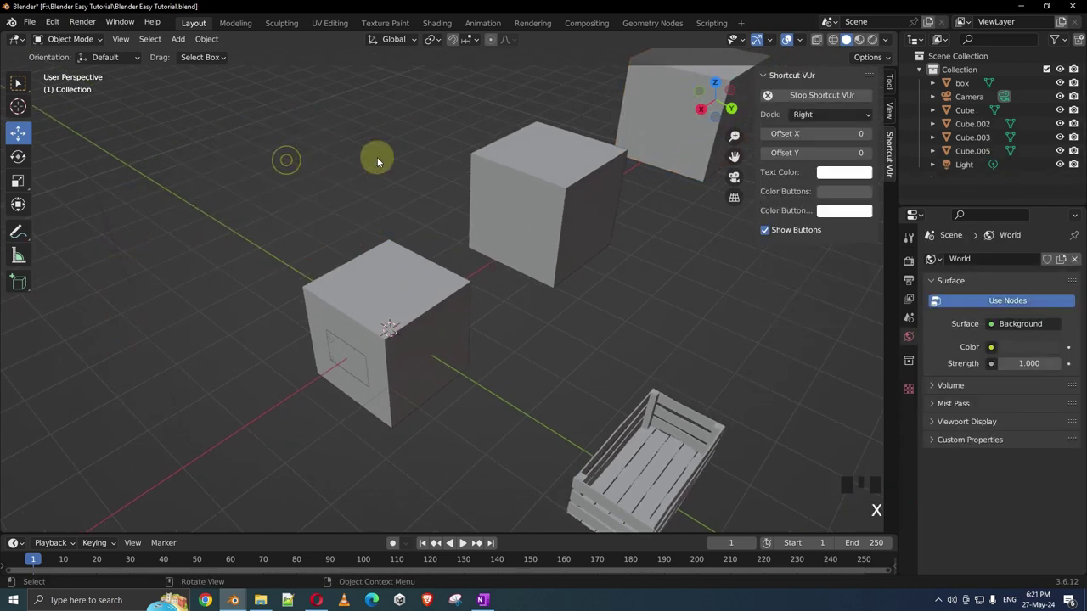
Delete two of the extra practice cubes, leaving Cube and Cube.003 beside the box.
{"action": "left_click", "coordinate": [581, 165]}
{"action": "key", "text": "x"}
{"action": "left_click", "coordinate": [674, 106]}
{"action": "key", "text": "x"}
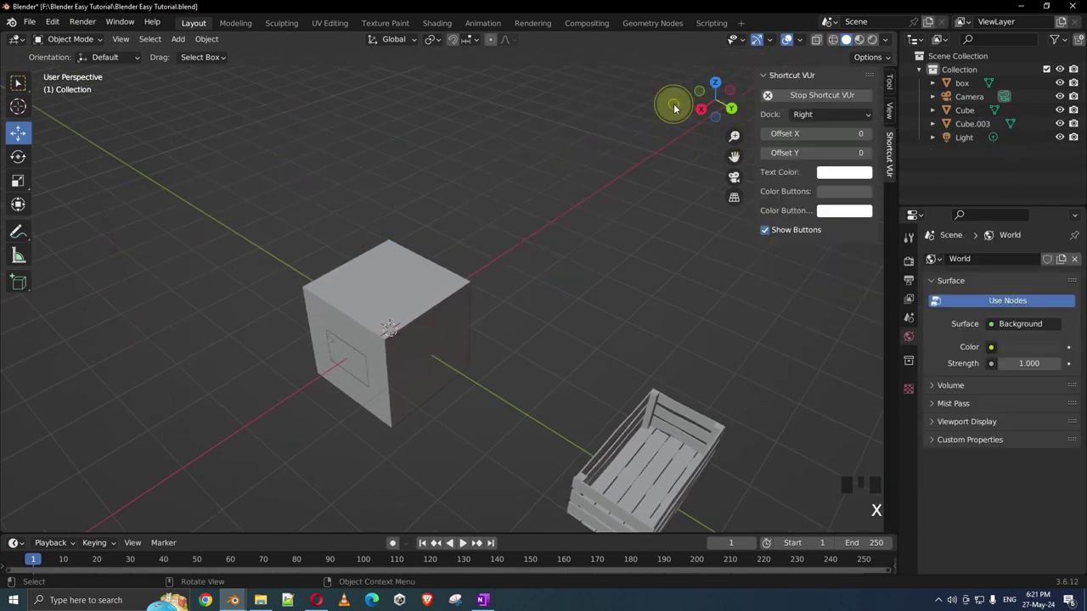
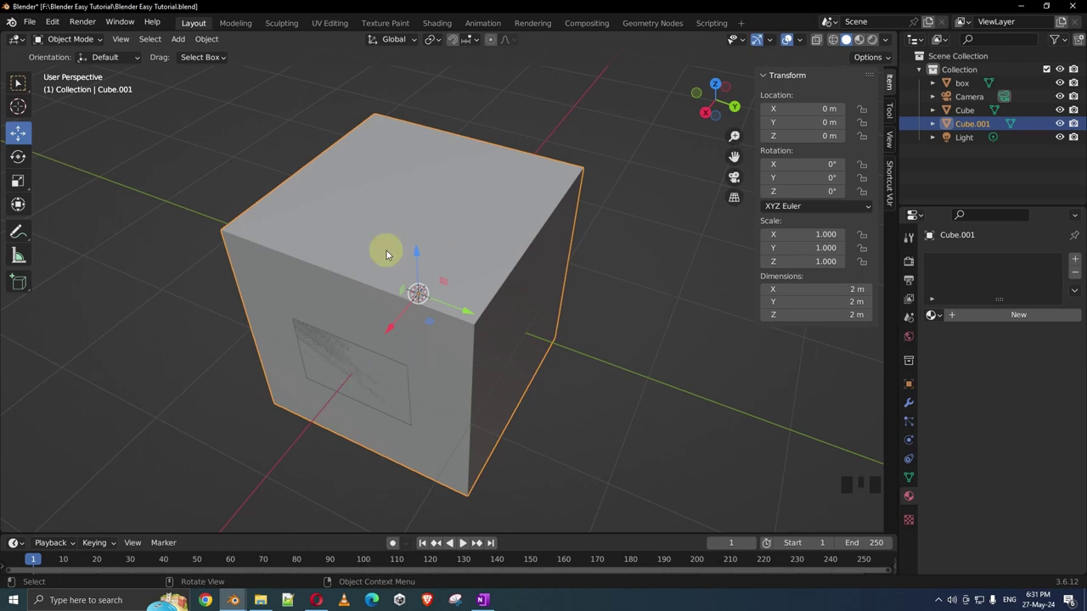
Scale Cube.001 along Y into a thin 2 × 0.02 × 2 m panel and slide it out beside the box.
{"action": "scroll", "scroll_direction": "down", "scroll_amount": 3}
{"action": "left_click_drag", "start_coordinate": [361, 328], "coordinate": [566, 347]}
{"action": "scroll", "scroll_direction": "up", "scroll_amount": 3}
{"action": "key", "text": "s"}
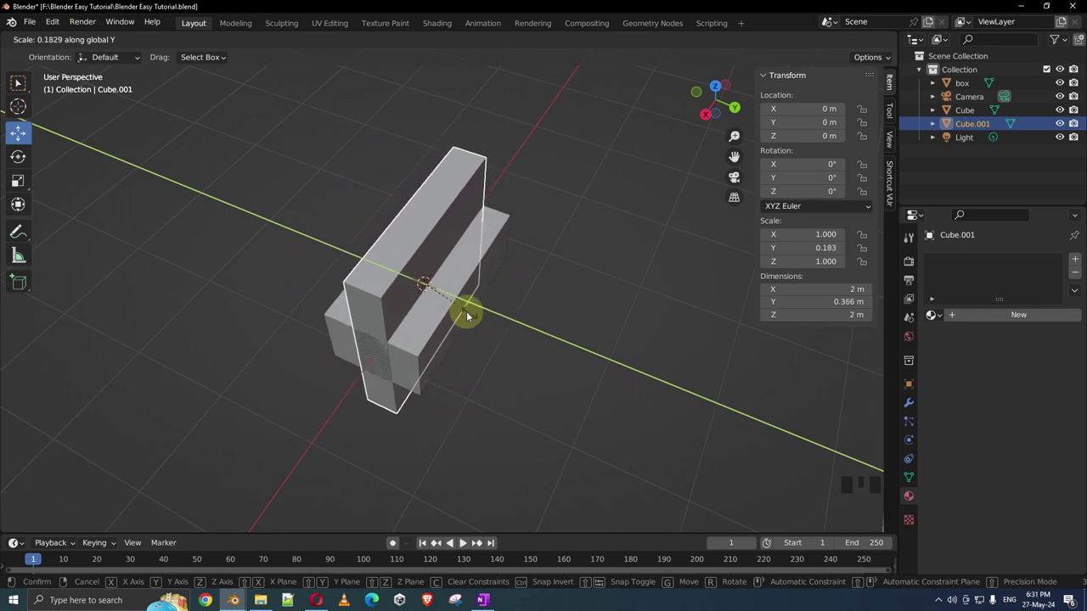
{"action": "scroll", "scroll_direction": "up", "scroll_amount": 3}
{"action": "key", "text": "s"}
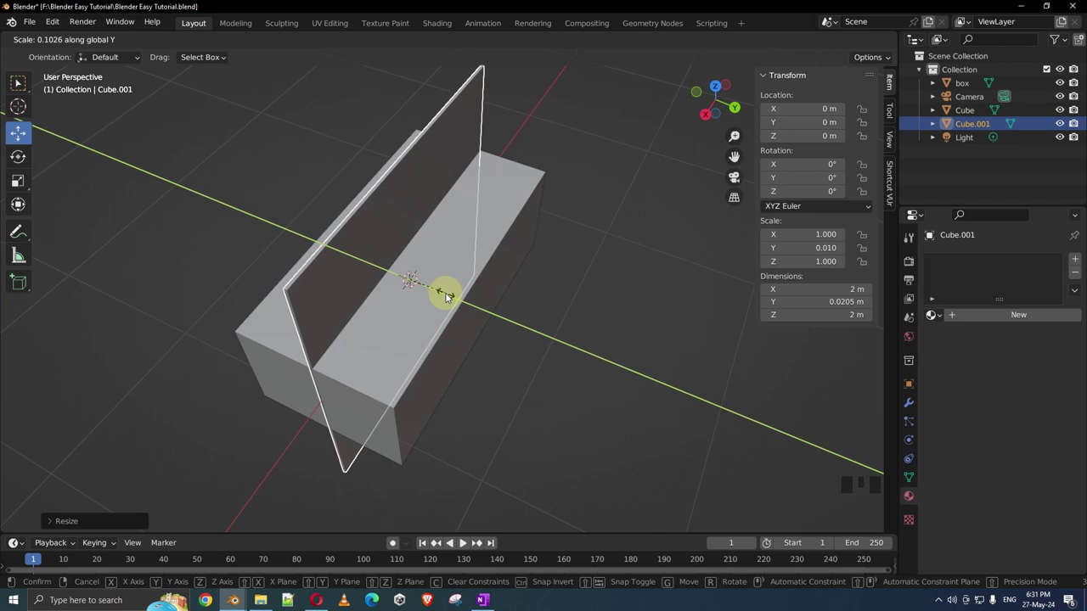
{"action": "left_click_drag", "start_coordinate": [449, 299], "coordinate": [463, 307]}
{"action": "left_click", "coordinate": [463, 306]}
{"action": "middle_click", "coordinate": [610, 422]}
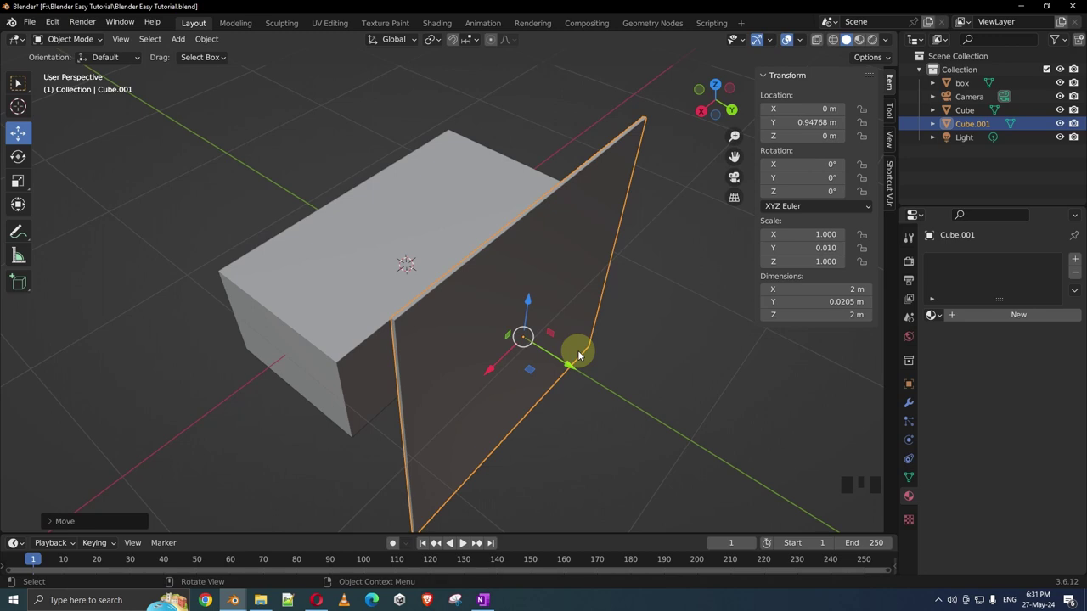
Scale the panel down along Z to about 0.1, leaving a 2 m long, 0.2 m tall slat.
{"action": "left_click_drag", "start_coordinate": [583, 359], "coordinate": [720, 414]}
{"action": "key", "text": "s"}
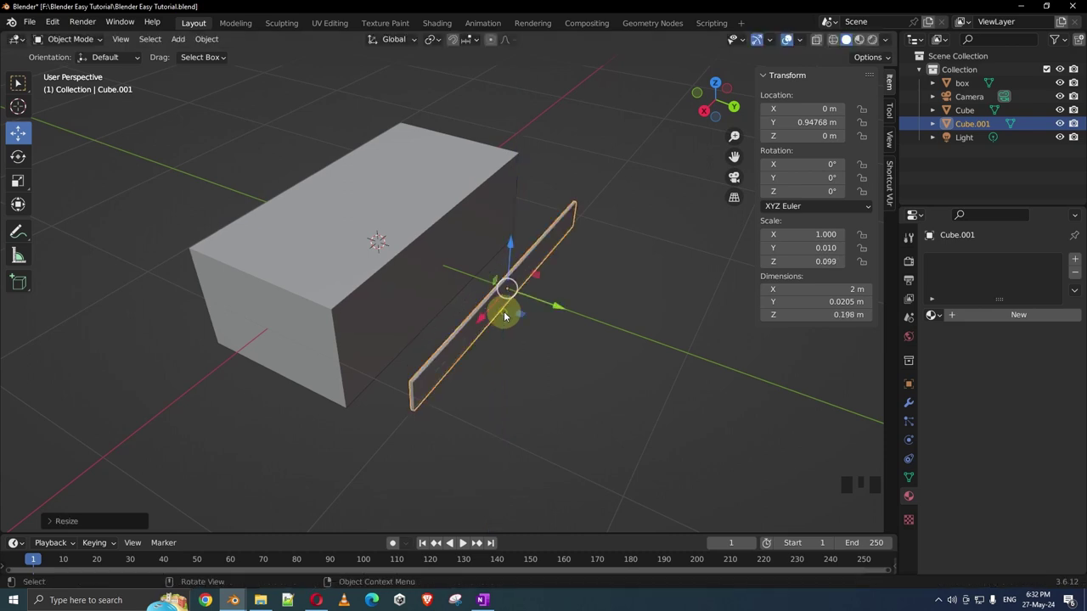
{"action": "left_click_drag", "start_coordinate": [533, 325], "coordinate": [555, 328]}
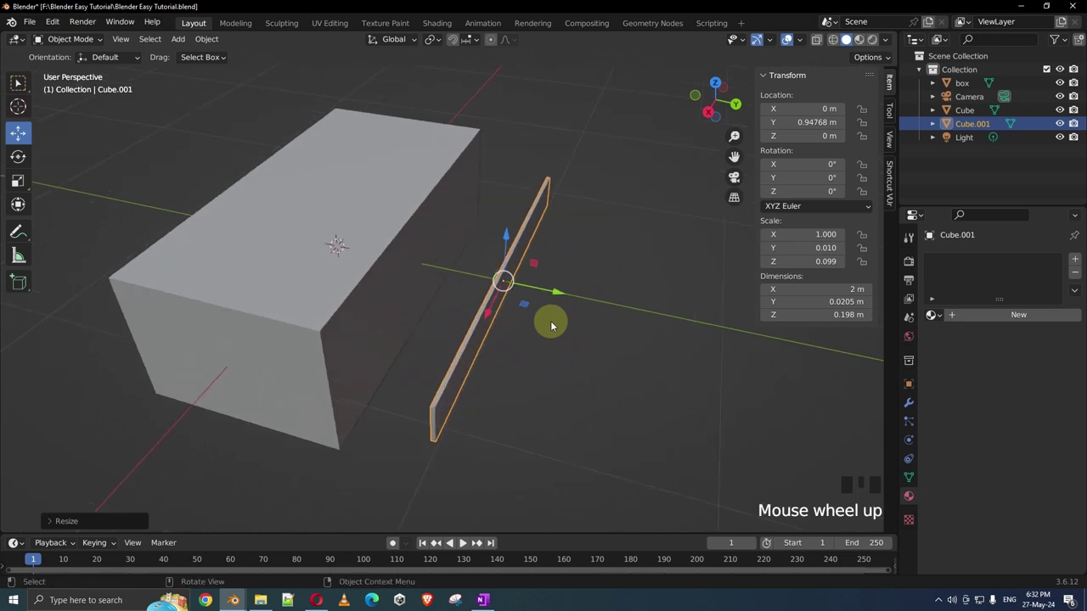
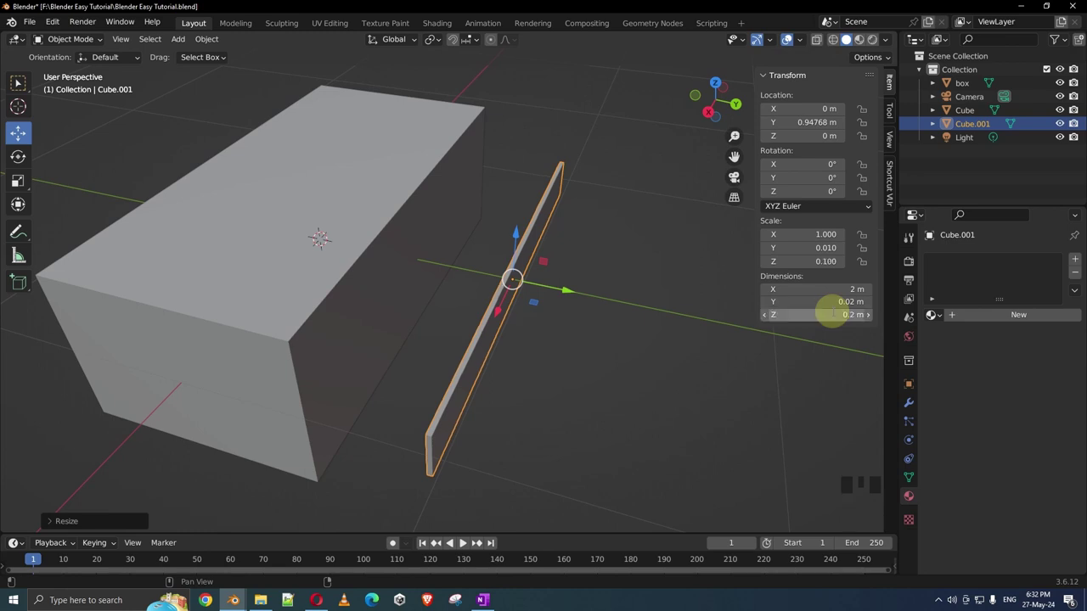
Move the 2 × 0.02 × 0.2 m slat along Y to about 0.51 m, flush against the box side, and deselect it.
{"action": "scroll", "scroll_direction": "up", "scroll_amount": 3}
{"action": "left_click_drag", "start_coordinate": [572, 337], "coordinate": [614, 303]}
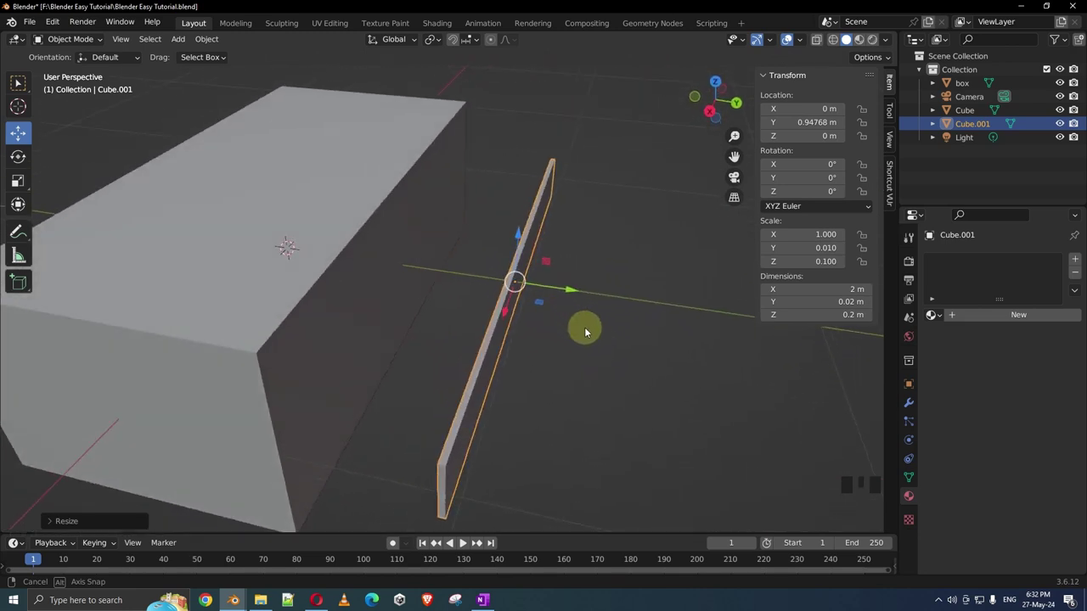
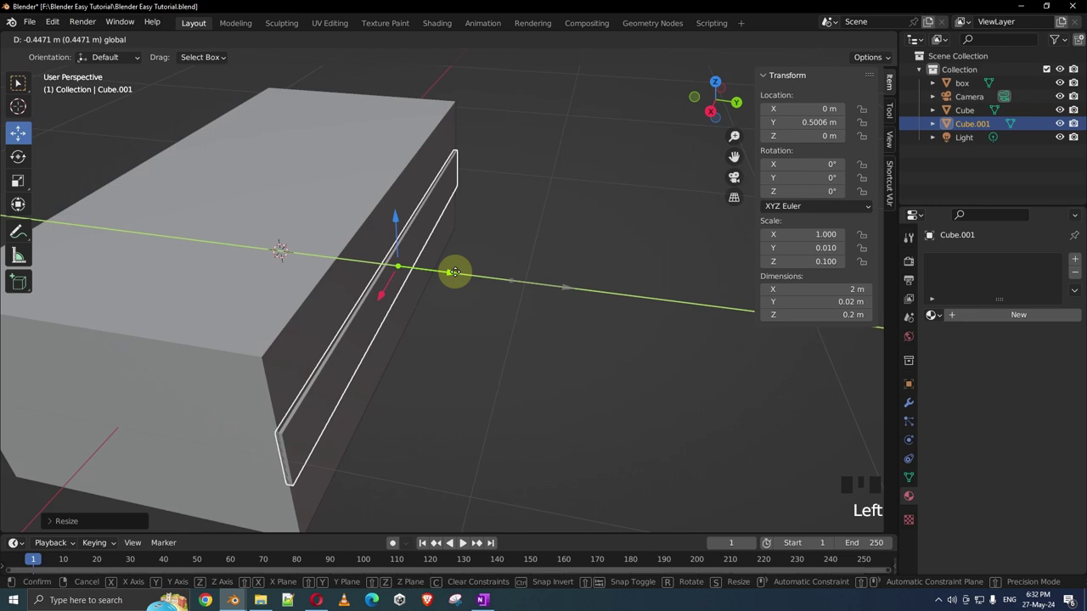
{"action": "left_click_drag", "start_coordinate": [430, 170], "coordinate": [514, 148]}
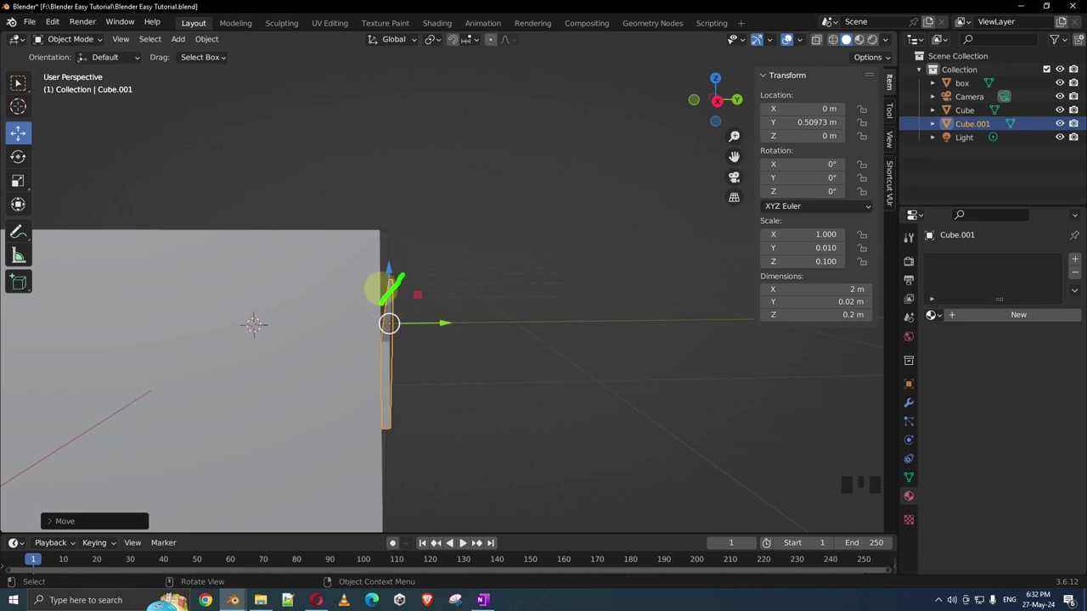
{"action": "scroll", "scroll_direction": "up", "scroll_amount": 3}
{"action": "left_click_drag", "start_coordinate": [519, 322], "coordinate": [342, 292]}
{"action": "scroll", "scroll_direction": "down", "scroll_amount": 3}
{"action": "left_click", "coordinate": [584, 341]}
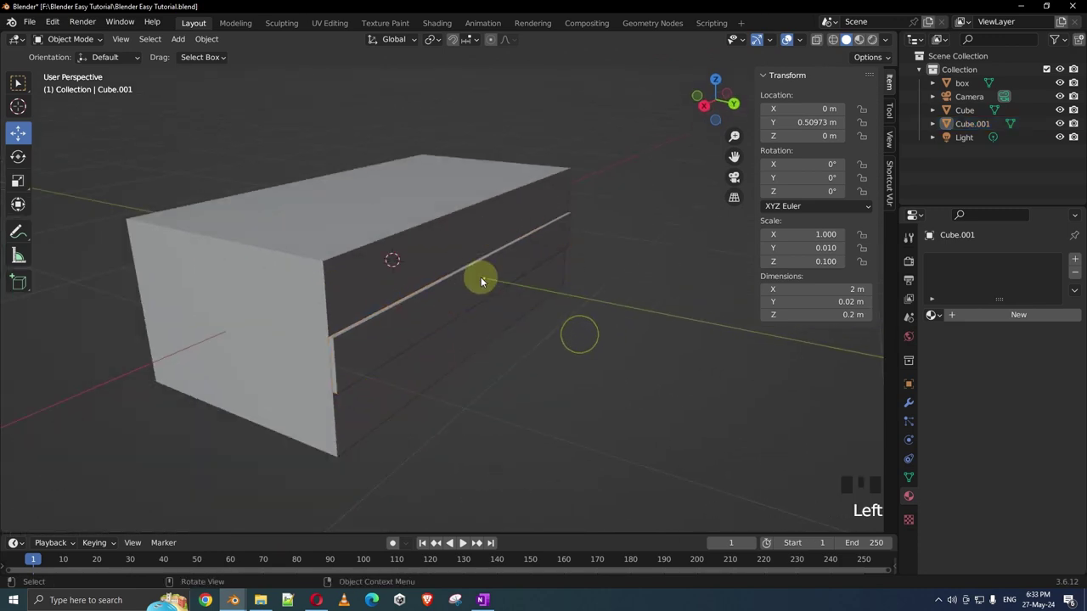
{"action": "scroll", "scroll_direction": "up", "scroll_amount": 3}
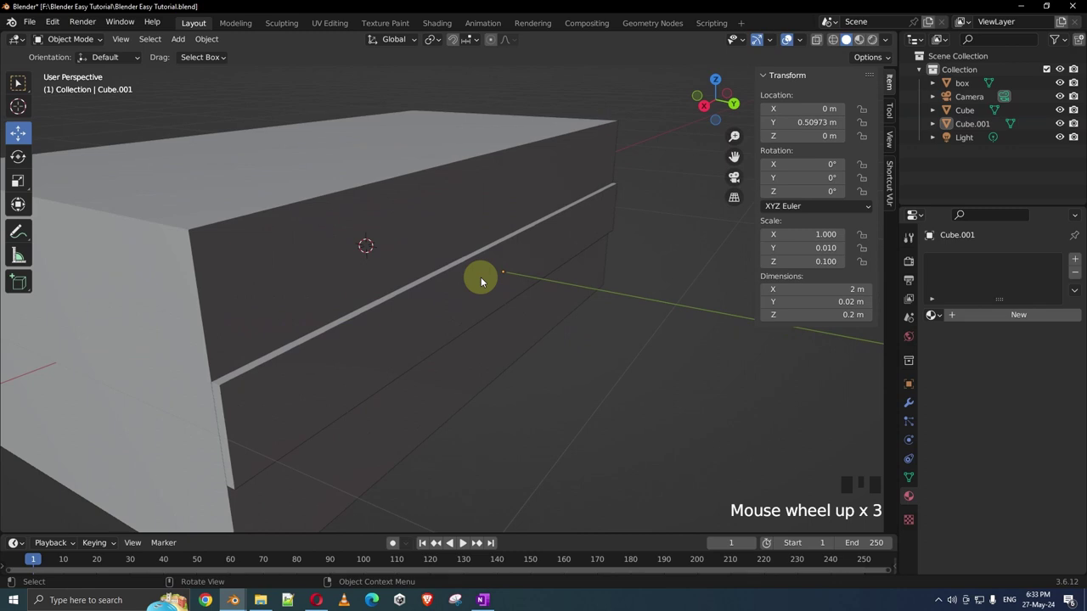
{"action": "scroll", "scroll_direction": "down", "scroll_amount": 3}
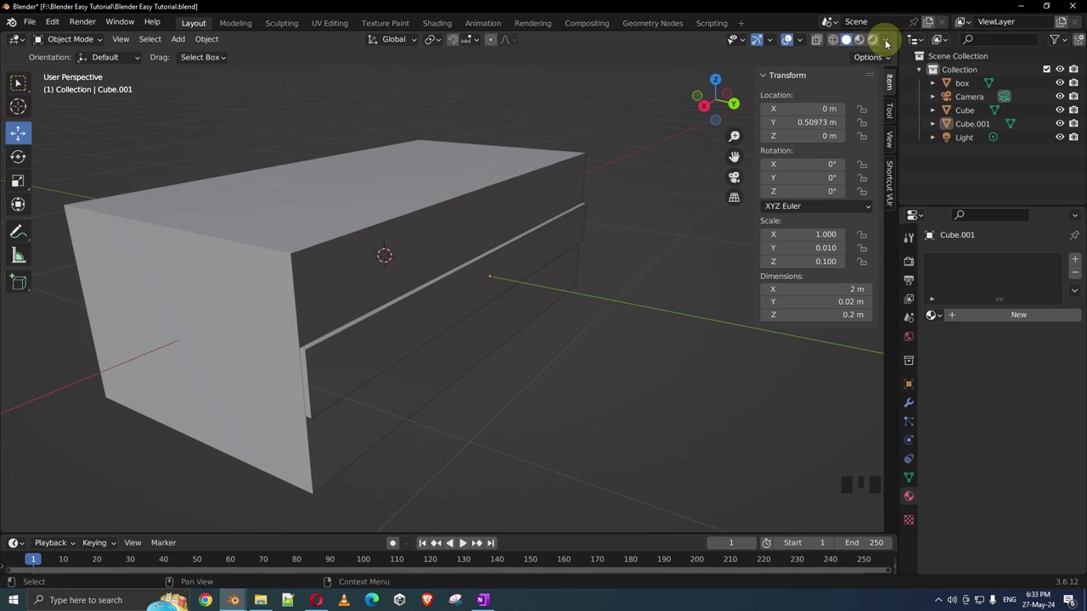
Set viewport shading Color to Random so each object gets its own colour.
{"action": "left_click", "coordinate": [886, 41]}
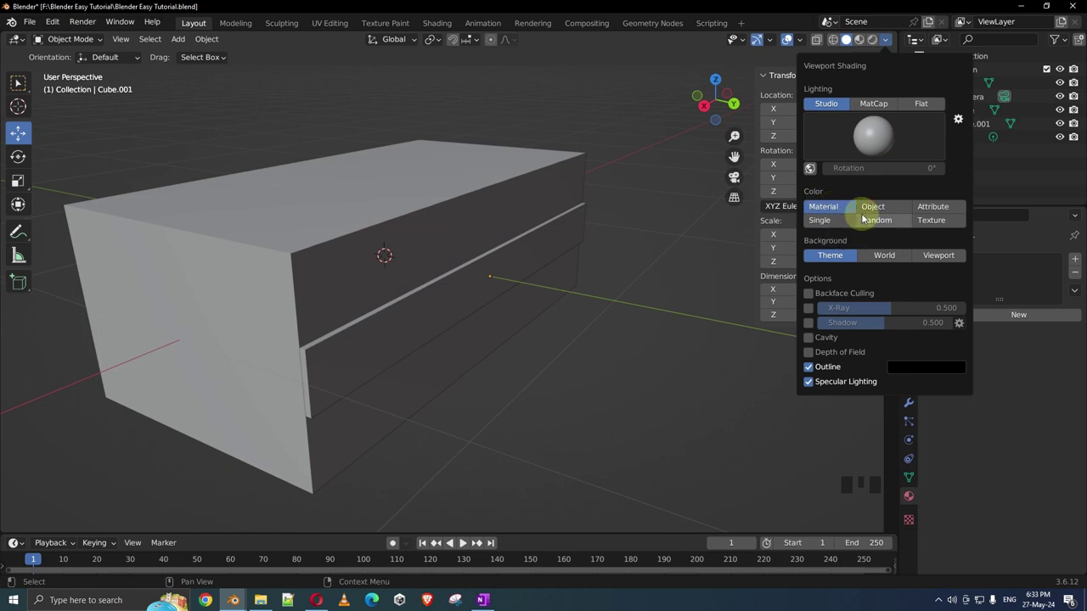
{"action": "left_click", "coordinate": [598, 330]}
{"action": "scroll", "scroll_direction": "down", "scroll_amount": 3}
{"action": "left_click_drag", "start_coordinate": [616, 338], "coordinate": [651, 342]}
{"action": "scroll", "scroll_direction": "down", "scroll_amount": 3}
{"action": "left_click_drag", "start_coordinate": [635, 338], "coordinate": [520, 256]}
{"action": "left_click", "coordinate": [520, 256]}
Enable Cavity in the viewport shading options to sharpen the box's edges.
{"action": "left_click_drag", "start_coordinate": [379, 325], "coordinate": [434, 309]}
{"action": "scroll", "scroll_direction": "up", "scroll_amount": 3}
{"action": "left_click_drag", "start_coordinate": [332, 273], "coordinate": [628, 334]}
{"action": "scroll", "scroll_direction": "up", "scroll_amount": 3}
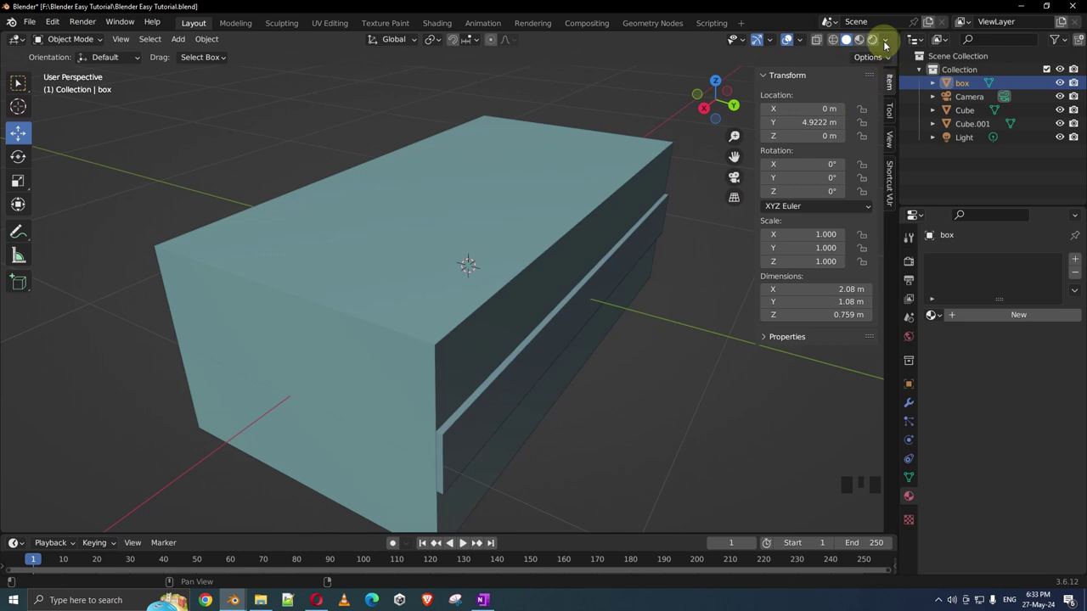
{"action": "left_click_drag", "start_coordinate": [888, 48], "coordinate": [814, 345]}
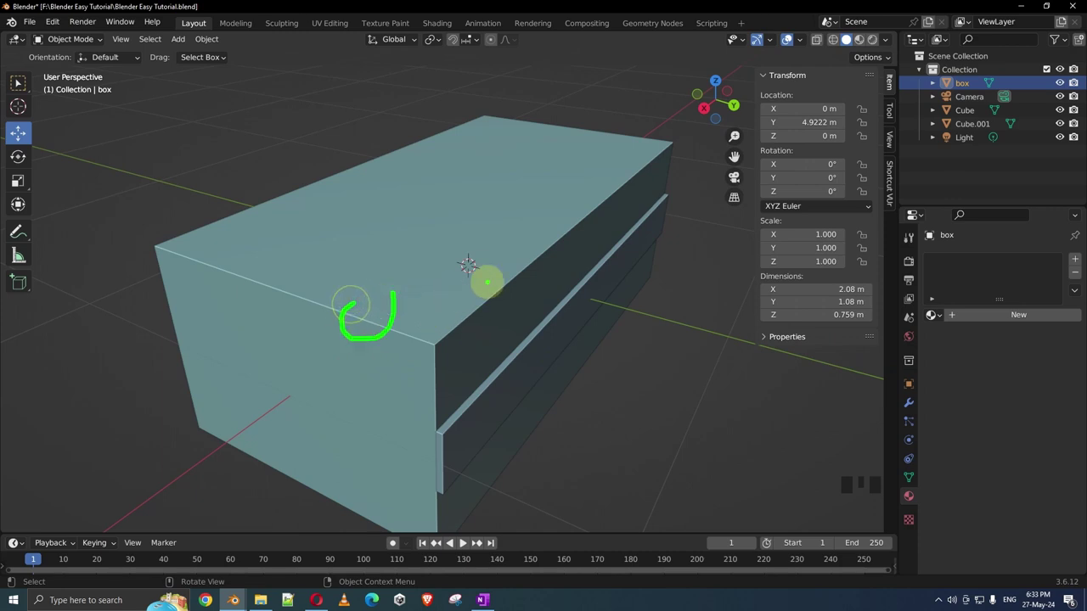
Set the cavity shading type to Both (world-space and screen-space).
{"action": "left_click_drag", "start_coordinate": [884, 44], "coordinate": [908, 342]}
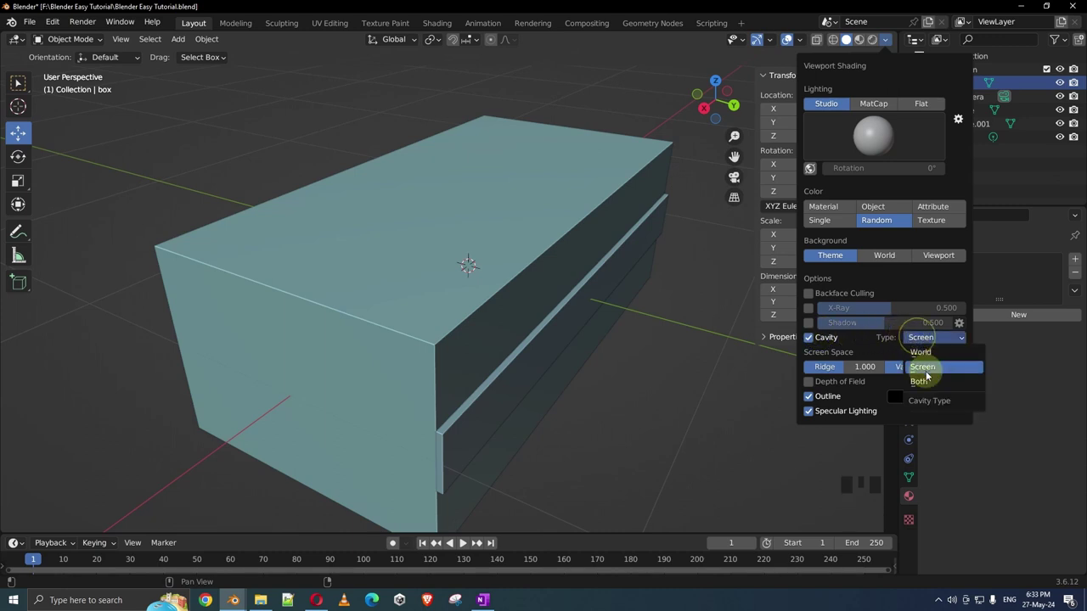
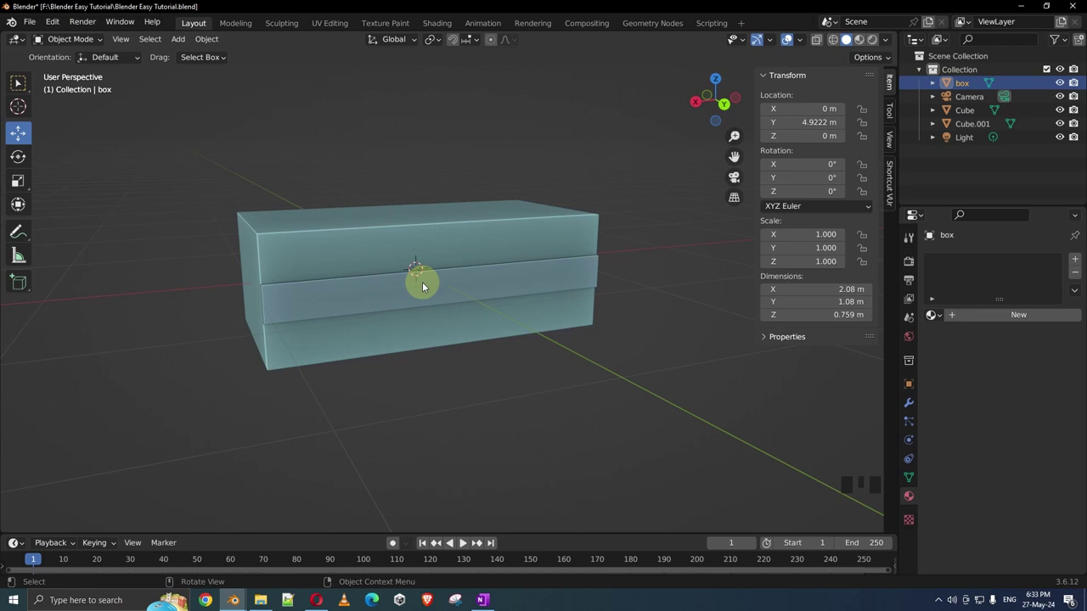
Select the Cube.001 slat and raise it along Z about 0.2 m to the box's top edge.
{"action": "scroll", "scroll_direction": "down", "scroll_amount": 3}
{"action": "left_click_drag", "start_coordinate": [423, 286], "coordinate": [535, 315]}
{"action": "scroll", "scroll_direction": "up", "scroll_amount": 3}
{"action": "left_click", "coordinate": [547, 325]}
{"action": "left_click_drag", "start_coordinate": [550, 326], "coordinate": [628, 306]}
{"action": "scroll", "scroll_direction": "up", "scroll_amount": 3}
{"action": "left_click_drag", "start_coordinate": [542, 314], "coordinate": [635, 273]}
{"action": "left_click", "coordinate": [635, 272]}
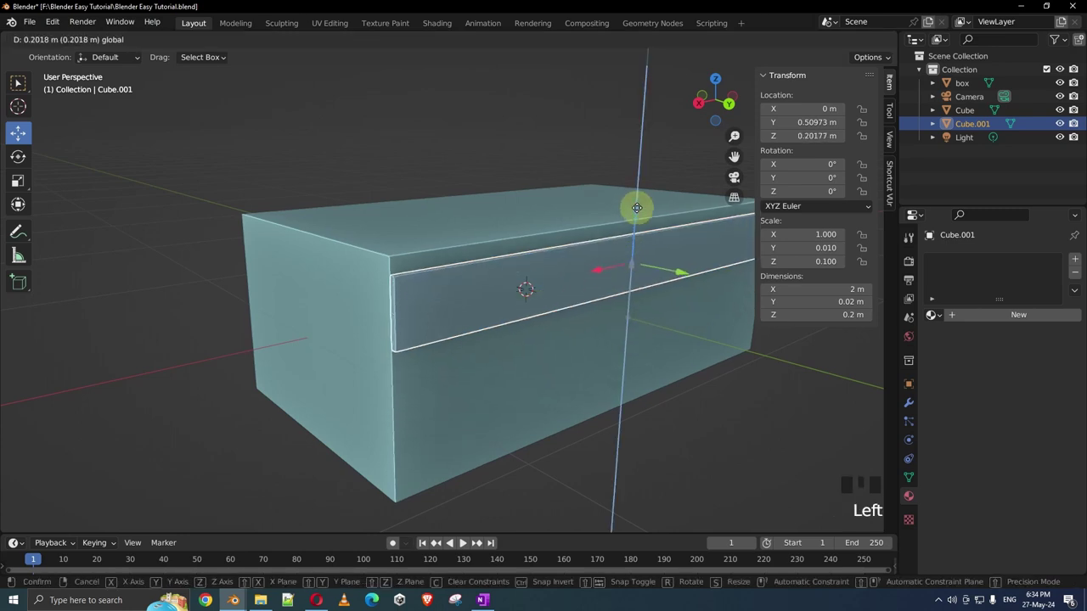
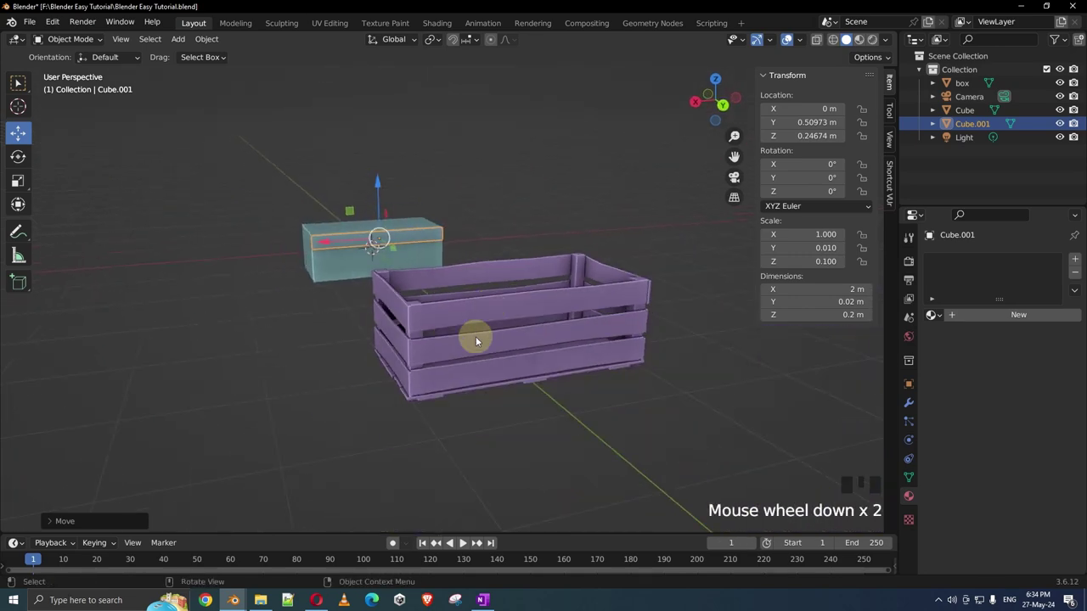
{"action": "scroll", "scroll_direction": "up", "scroll_amount": 3}
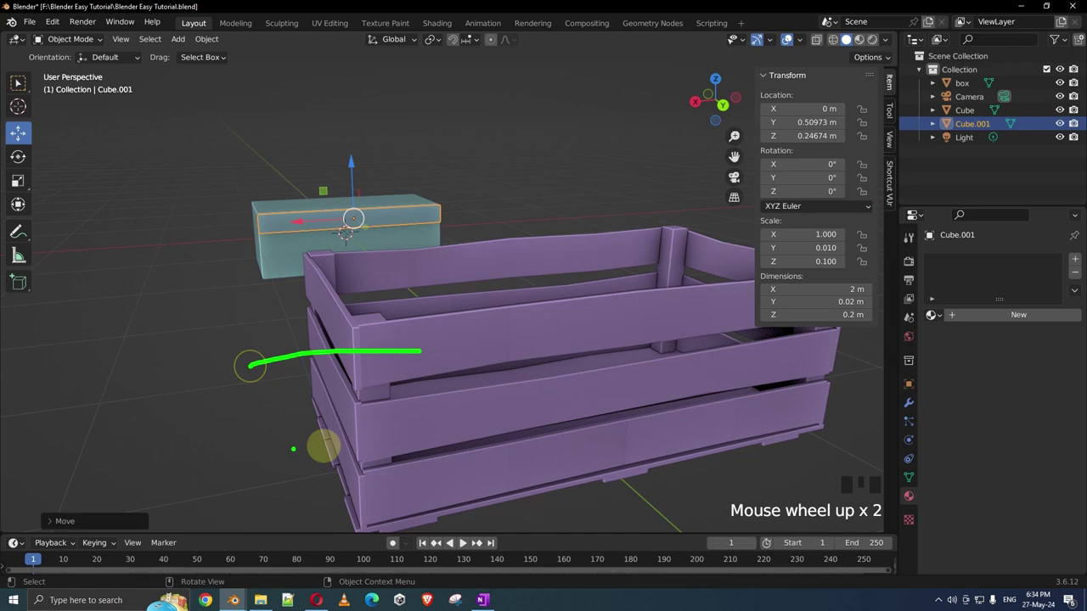
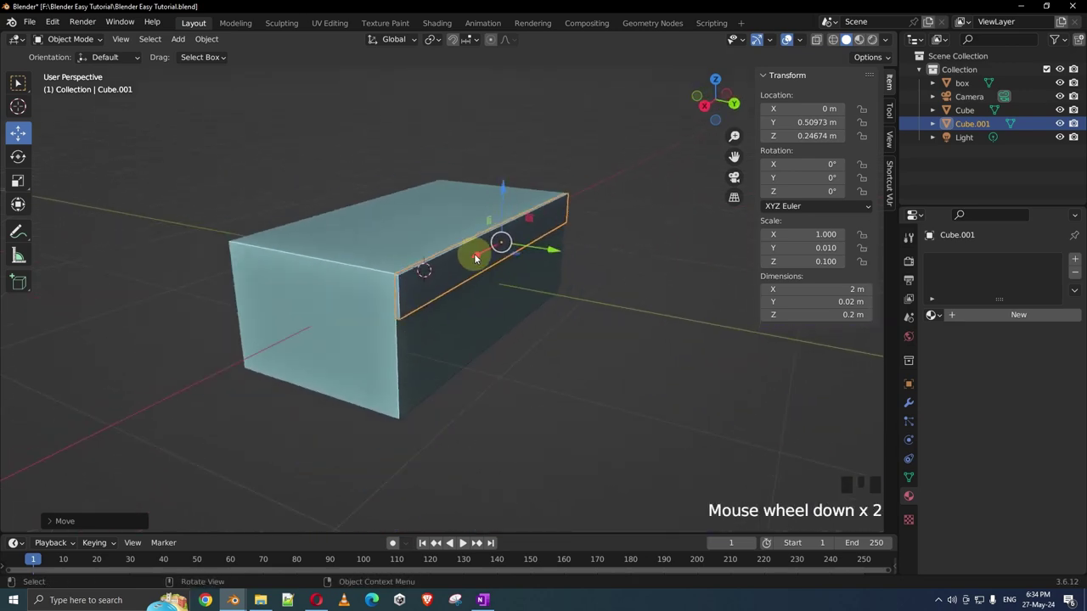
{"action": "key", "text": "shift+a"}
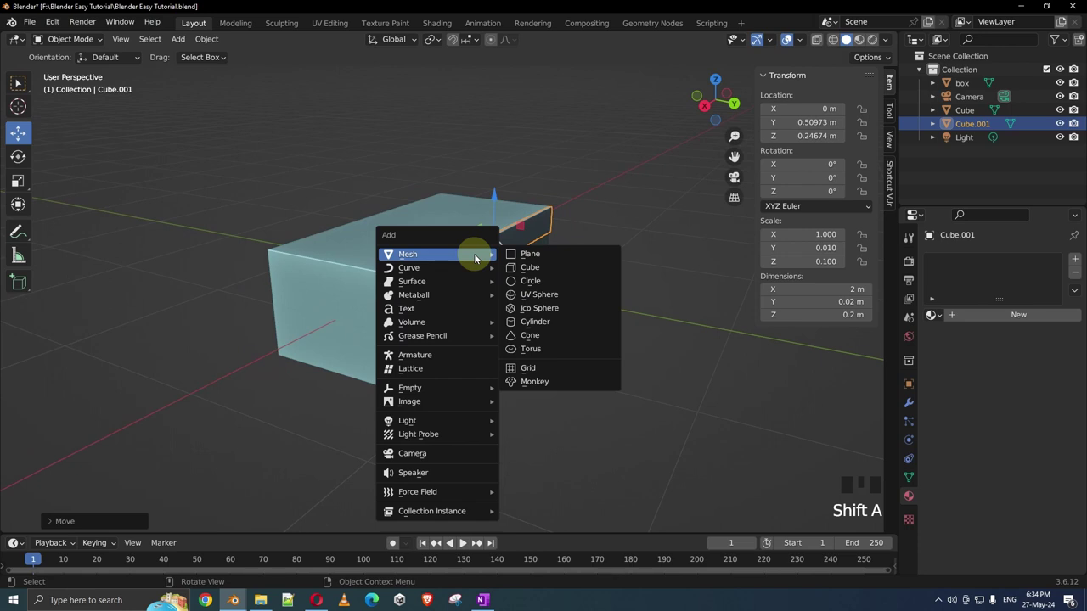
{"action": "key", "text": "s"}
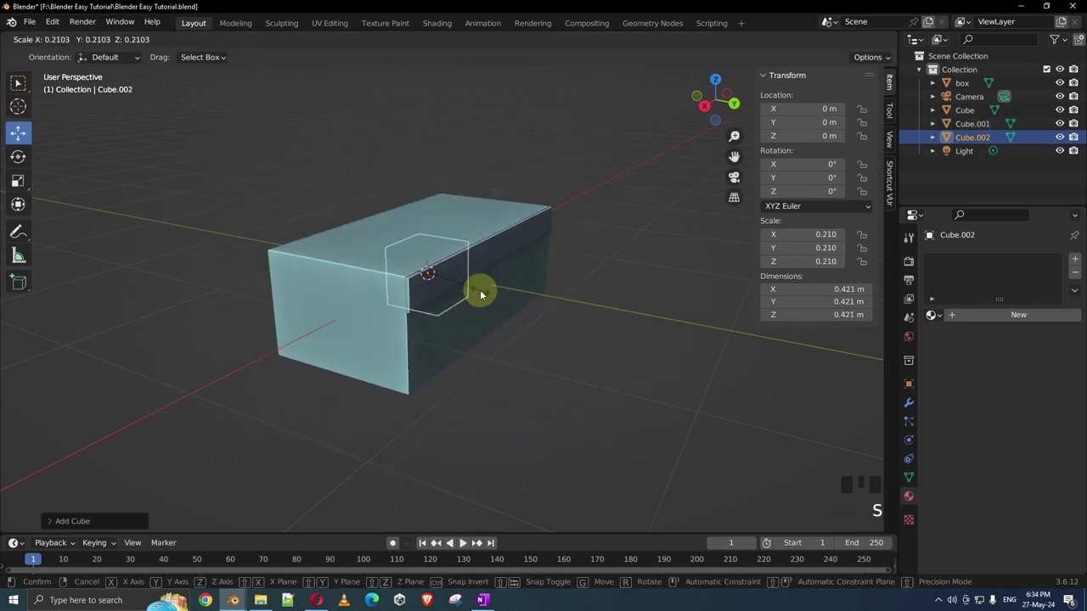
{"action": "key", "text": "s"}
{"action": "key", "text": "x"}
{"action": "scroll", "scroll_direction": "up", "scroll_amount": 3}
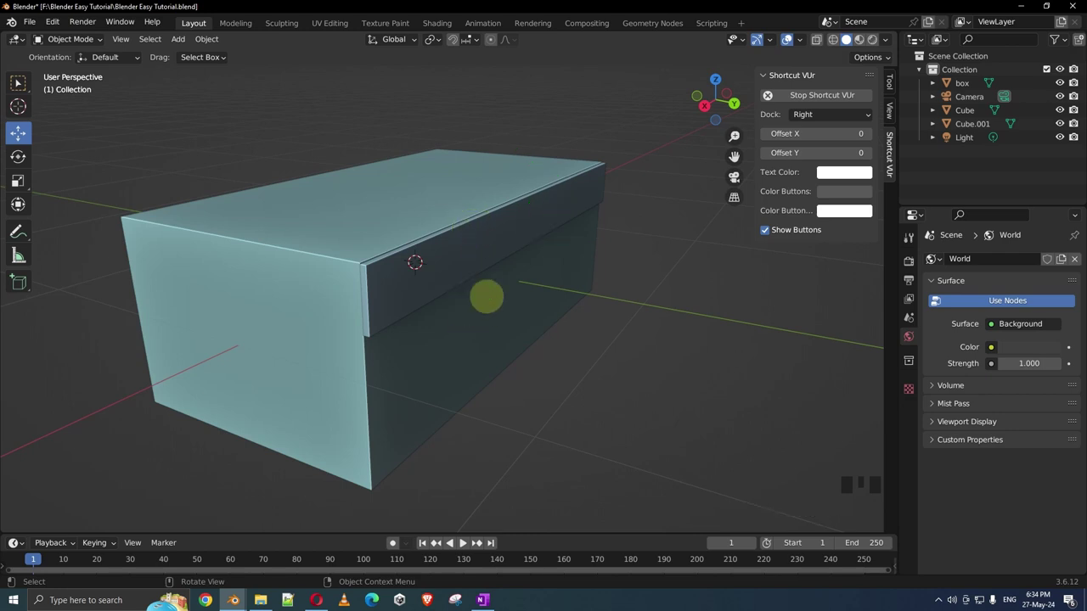
Duplicate the top plank as Cube.002 lowered to Z -0.028 m, then duplicate again for a third plank below.
{"action": "left_click", "coordinate": [533, 237]}
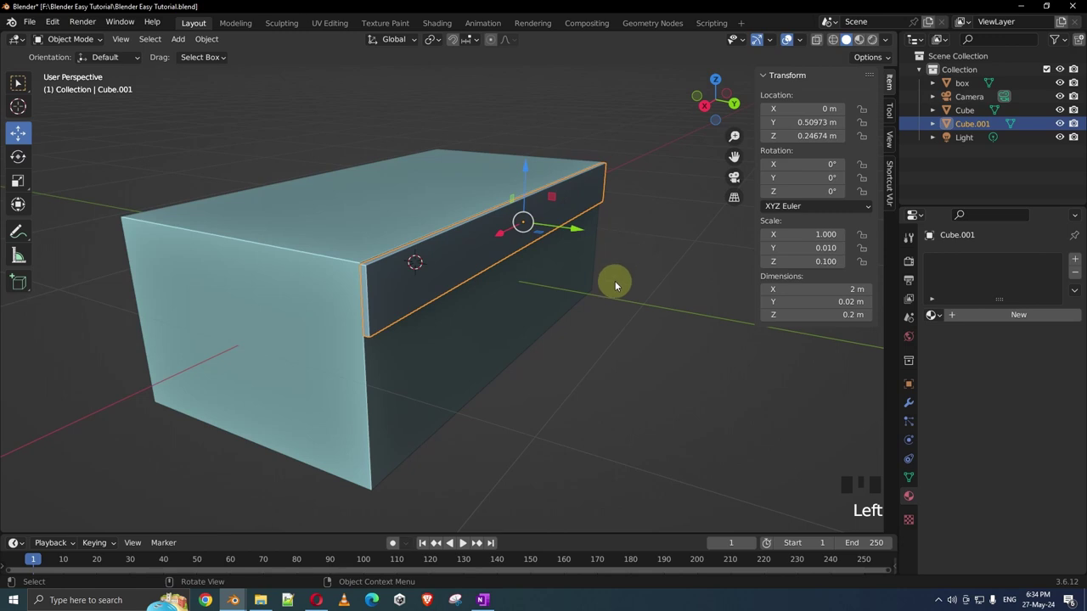
{"action": "key", "text": "shift+d"}
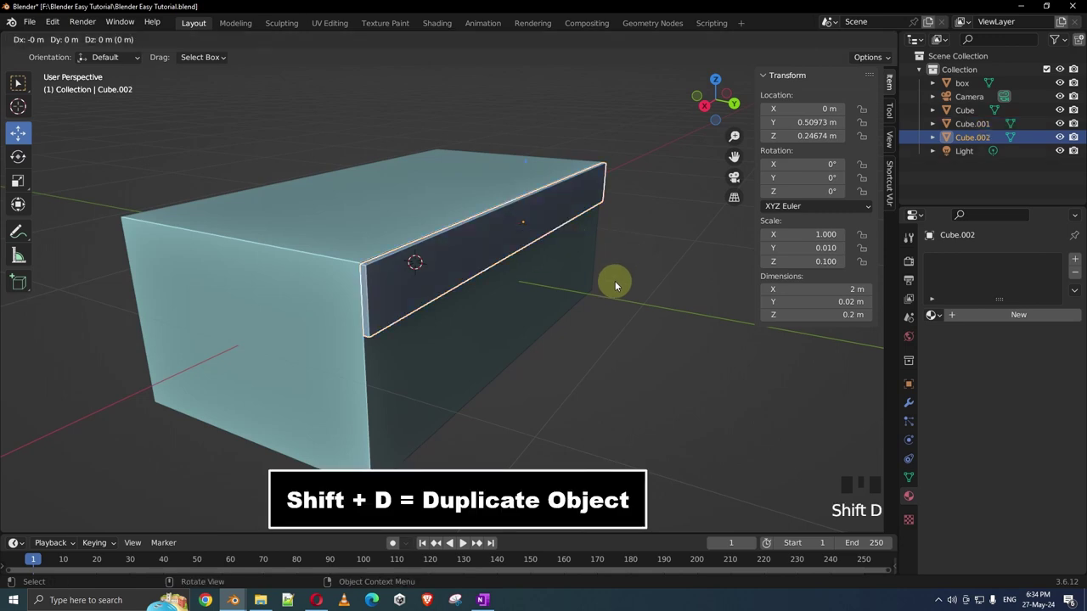
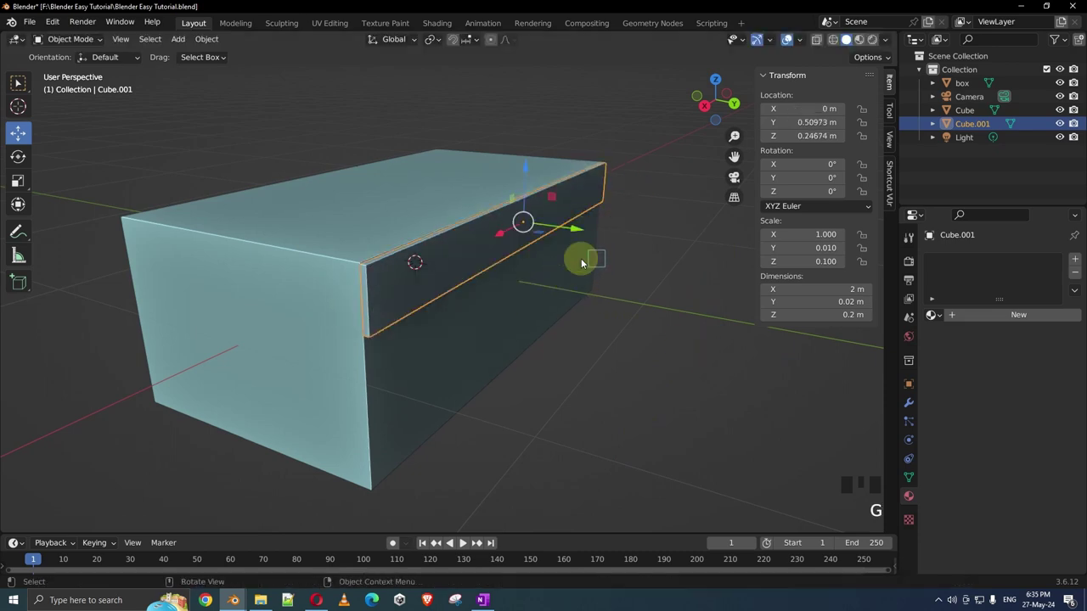
{"action": "scroll", "scroll_direction": "up", "scroll_amount": 3}
{"action": "key", "text": "shift+d"}
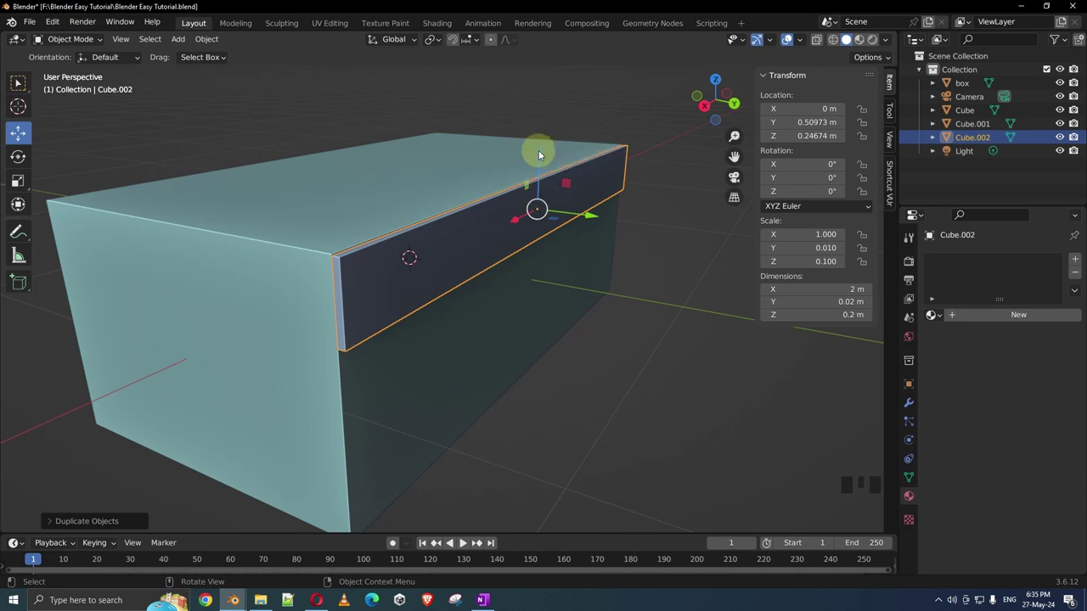
{"action": "left_click", "coordinate": [544, 161]}
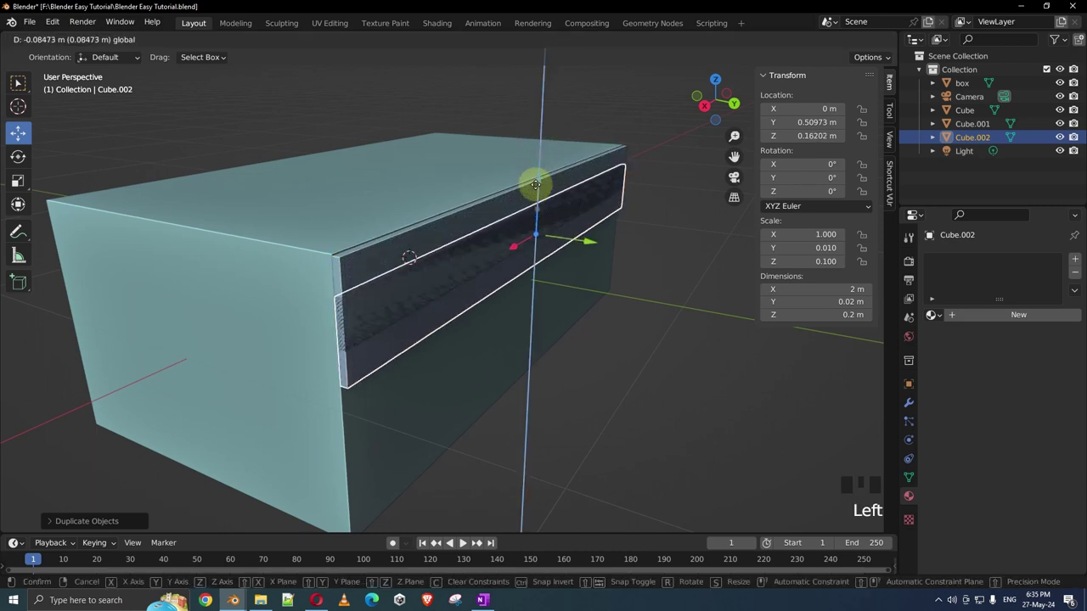
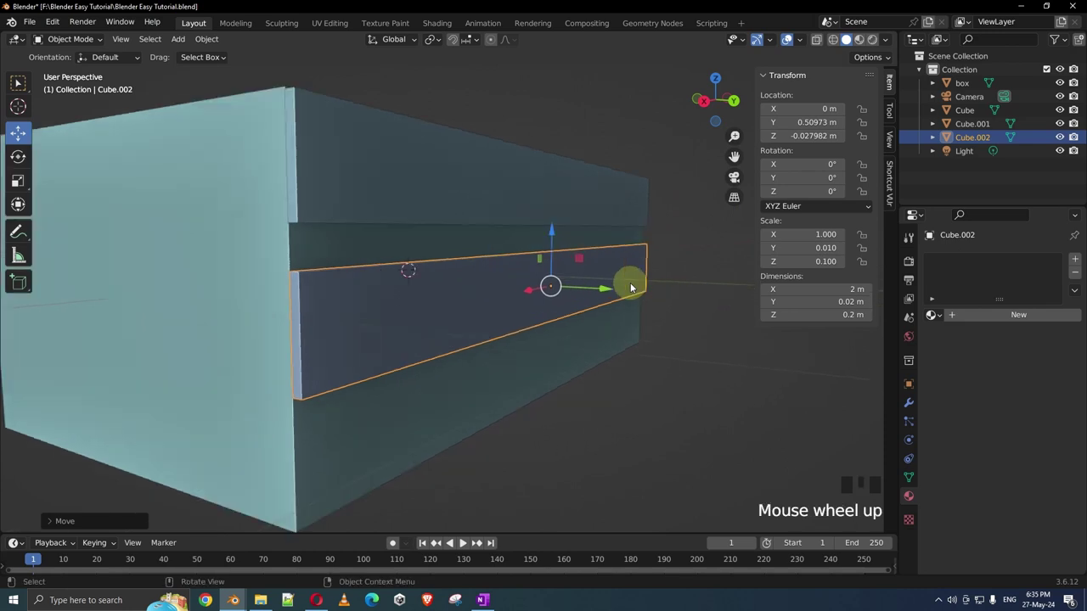
{"action": "key", "text": "shift+d"}
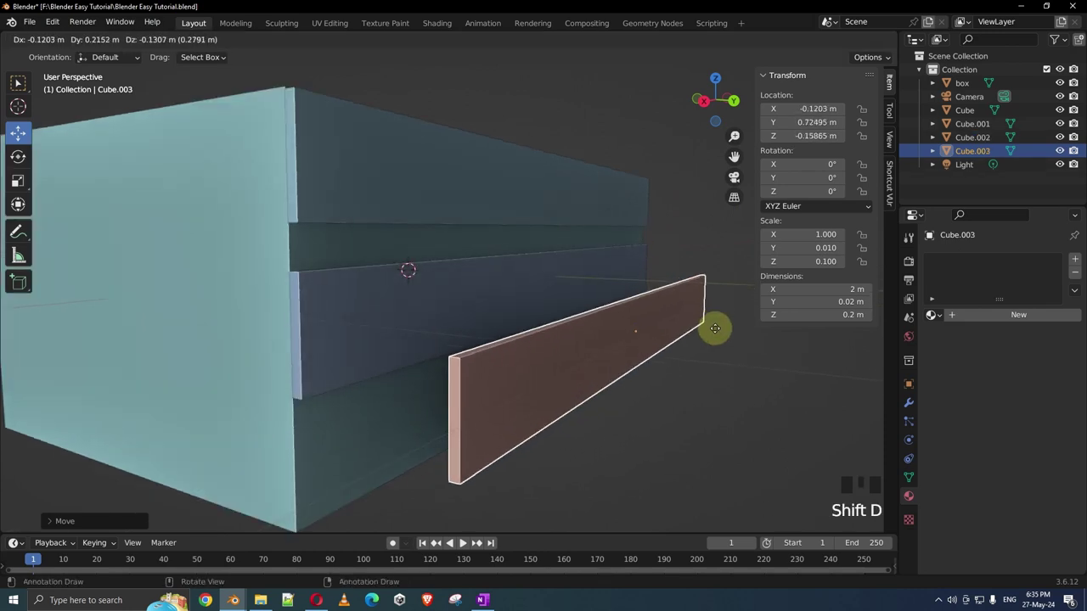
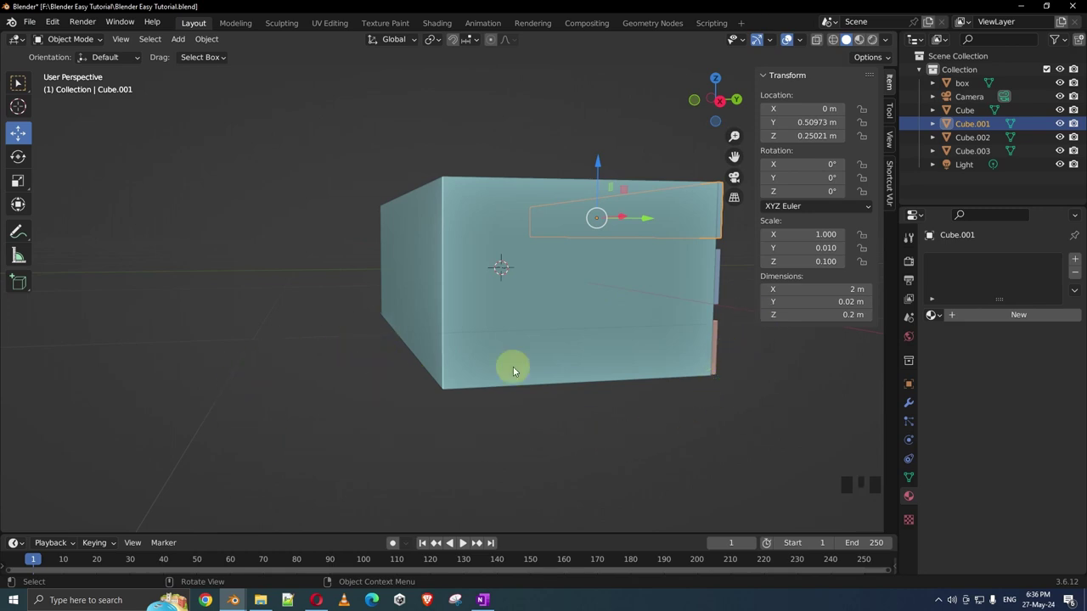
Select all three side planks Cube.001–.003 and duplicate them as Cube.004–.006.
{"action": "left_click_drag", "start_coordinate": [492, 375], "coordinate": [474, 362]}
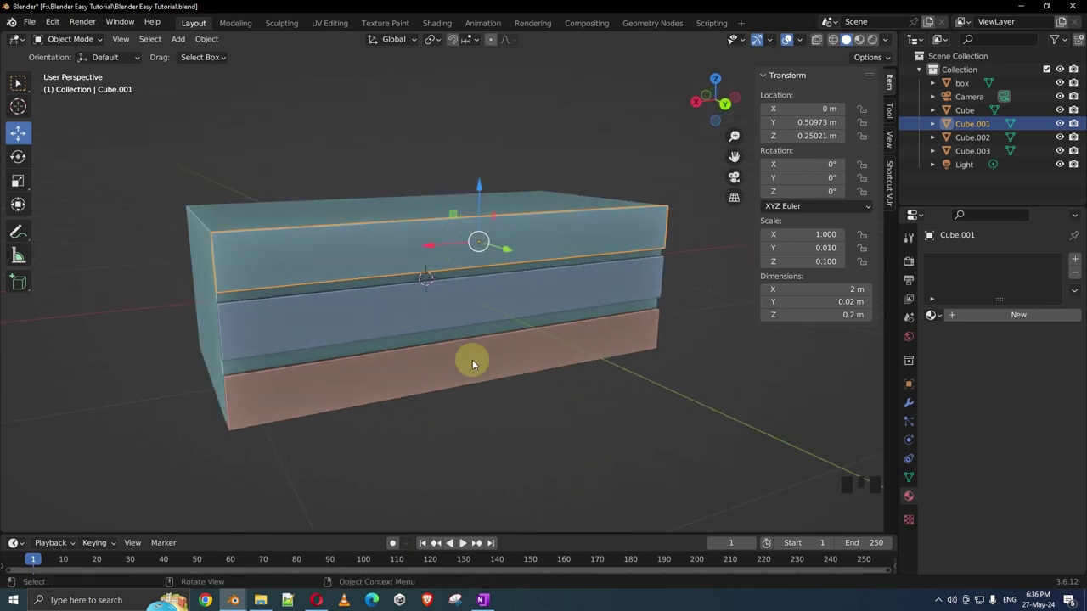
{"action": "left_click_drag", "start_coordinate": [510, 418], "coordinate": [580, 286]}
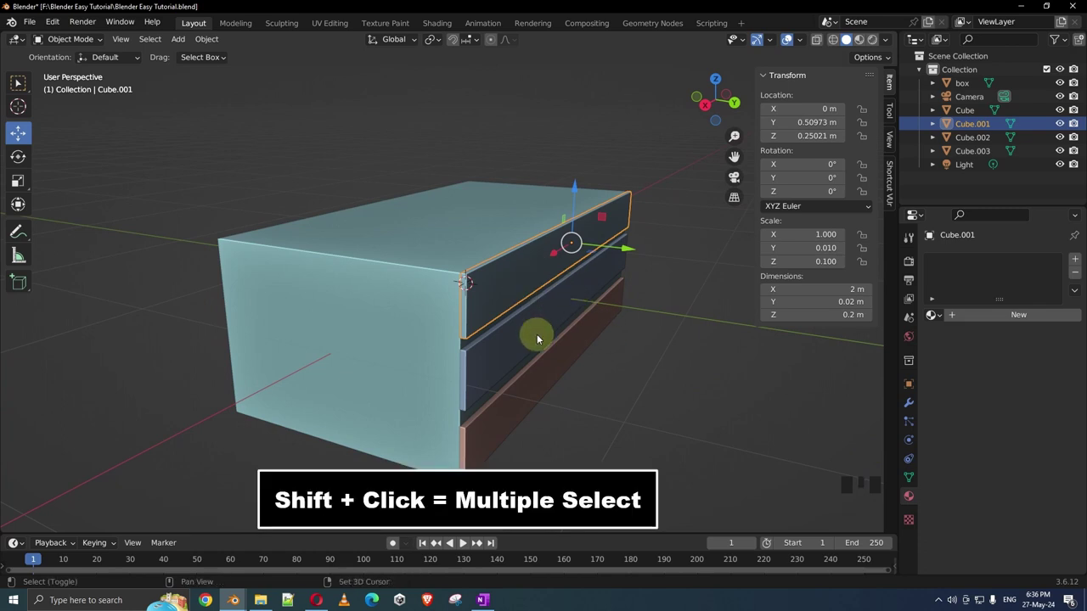
{"action": "left_click", "coordinate": [529, 329]}
{"action": "left_click_drag", "start_coordinate": [528, 331], "coordinate": [453, 318]}
{"action": "left_click", "coordinate": [487, 387]}
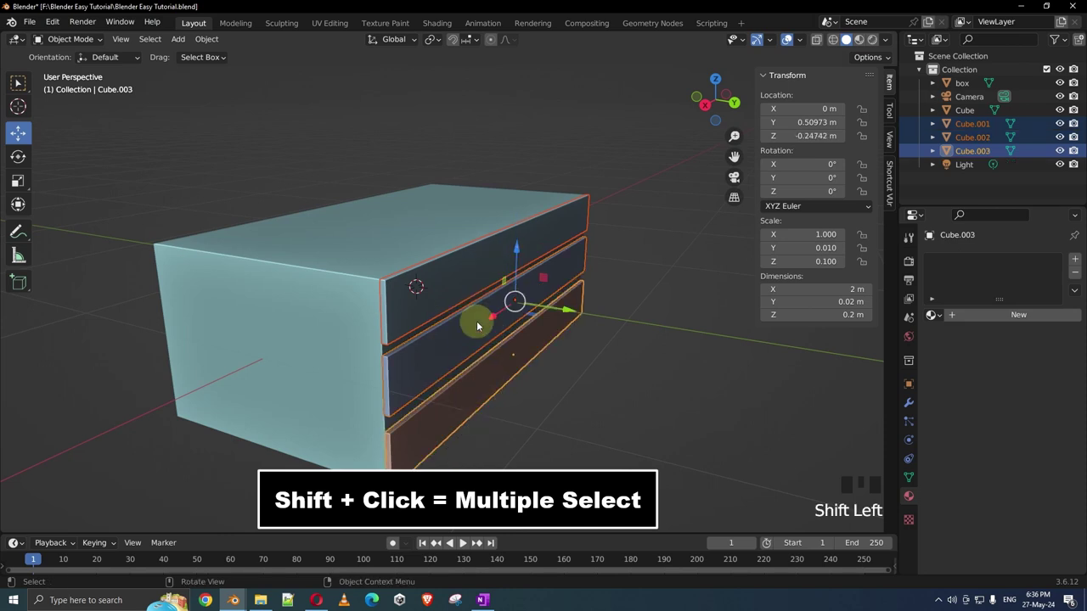
{"action": "scroll", "scroll_direction": "down", "scroll_amount": 3}
{"action": "left_click_drag", "start_coordinate": [508, 333], "coordinate": [630, 372]}
{"action": "key", "text": "shift+d"}
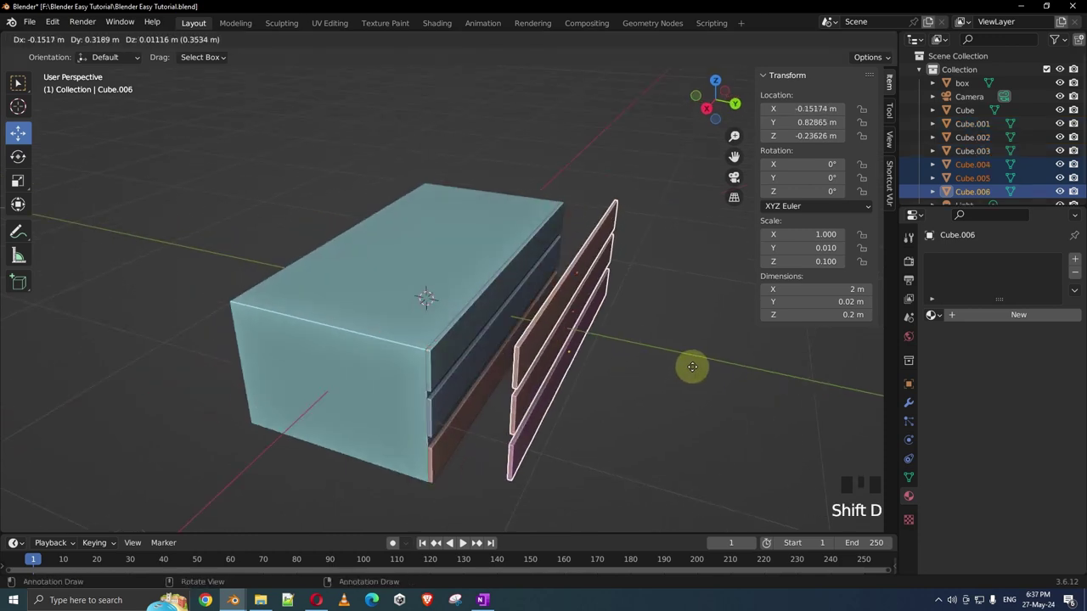
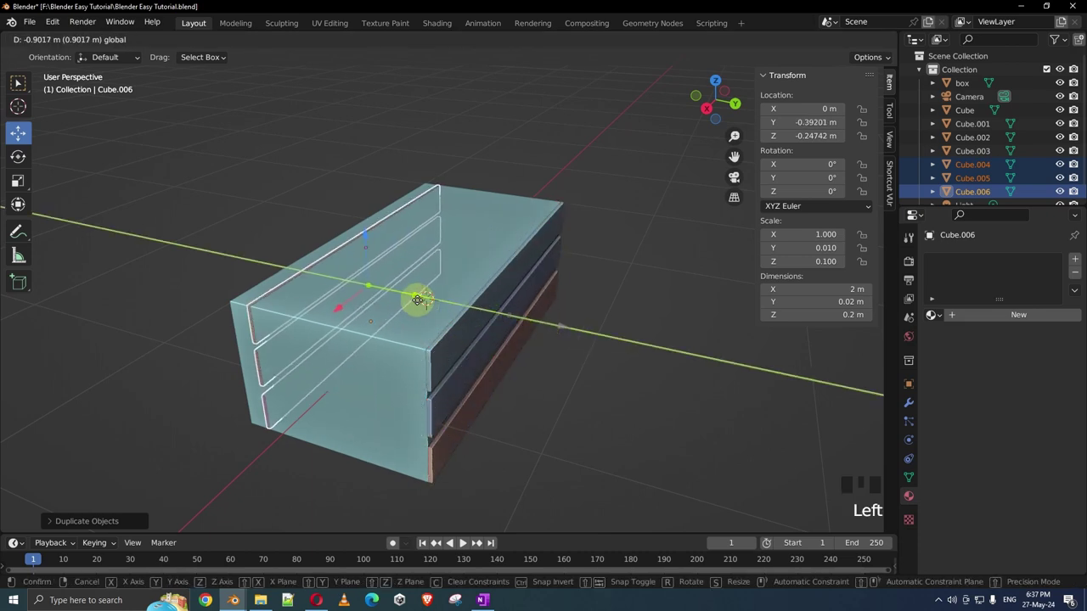
Move the duplicated planks along Y to the opposite side of the box, Cube.006 at Y -0.50 m.
{"action": "left_click_drag", "start_coordinate": [412, 303], "coordinate": [483, 313]}
{"action": "scroll", "scroll_direction": "up", "scroll_amount": 3}
{"action": "left_click_drag", "start_coordinate": [466, 319], "coordinate": [427, 215]}
{"action": "left_click", "coordinate": [431, 213]}
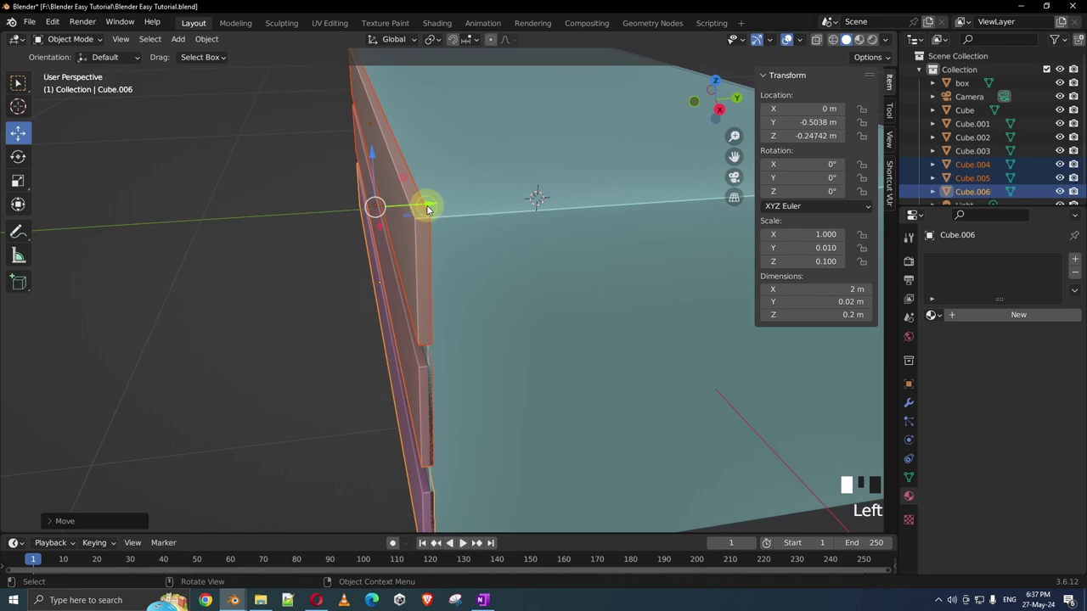
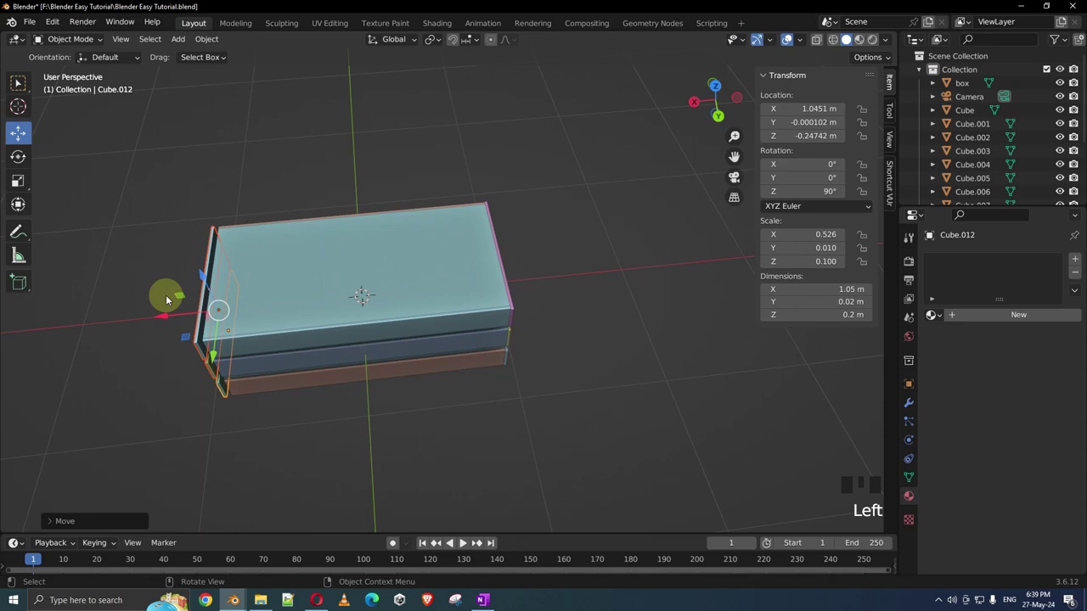
From top view, start sliding the end plank Cube.012 inward along X toward 1.0098 m.
{"action": "key", "text": "KP_7"}
{"action": "key", "text": "KP_Decimal"}
{"action": "scroll", "scroll_direction": "up", "scroll_amount": 3}
{"action": "scroll", "scroll_direction": "down", "scroll_amount": 3}
{"action": "scroll", "scroll_direction": "up", "scroll_amount": 3}
{"action": "key", "text": "g"}
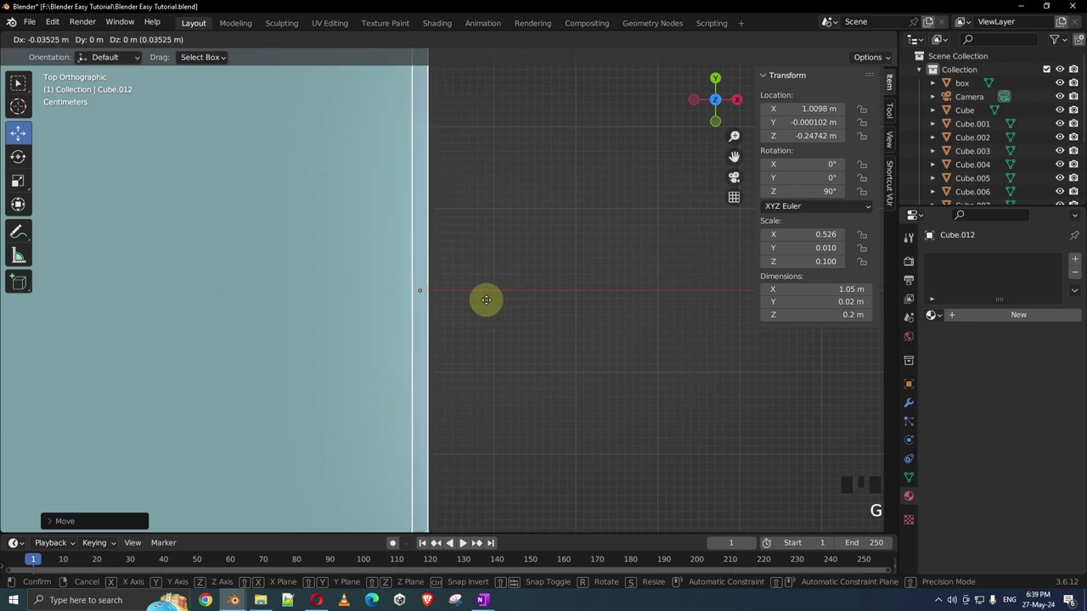
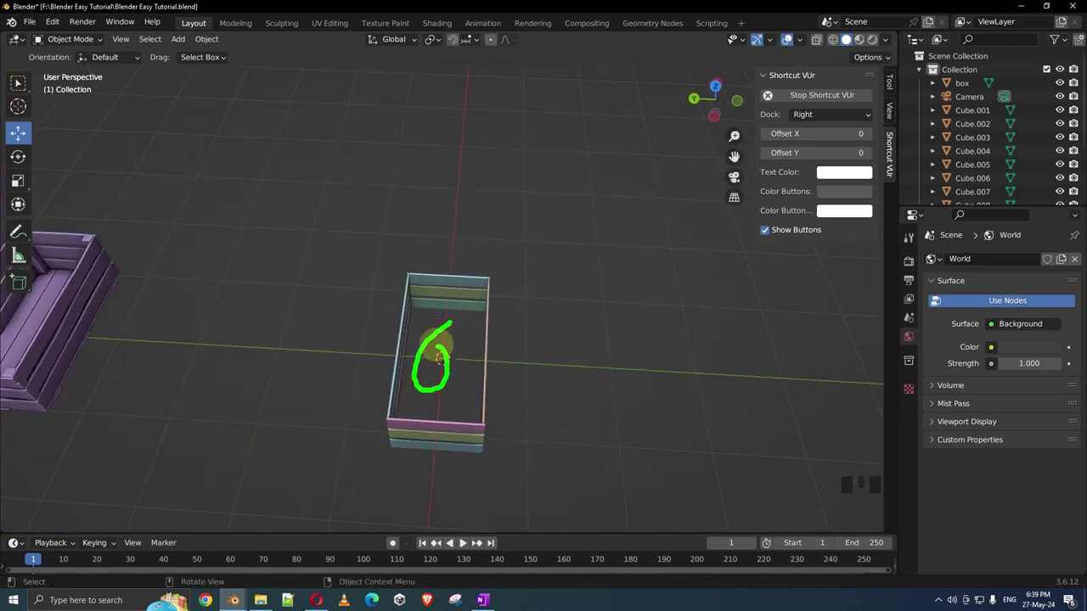
Undo the last action before adding a new 2 × 0.02 × 0.2 m plank beside the crate.
{"action": "key", "text": "ctrl+z"}
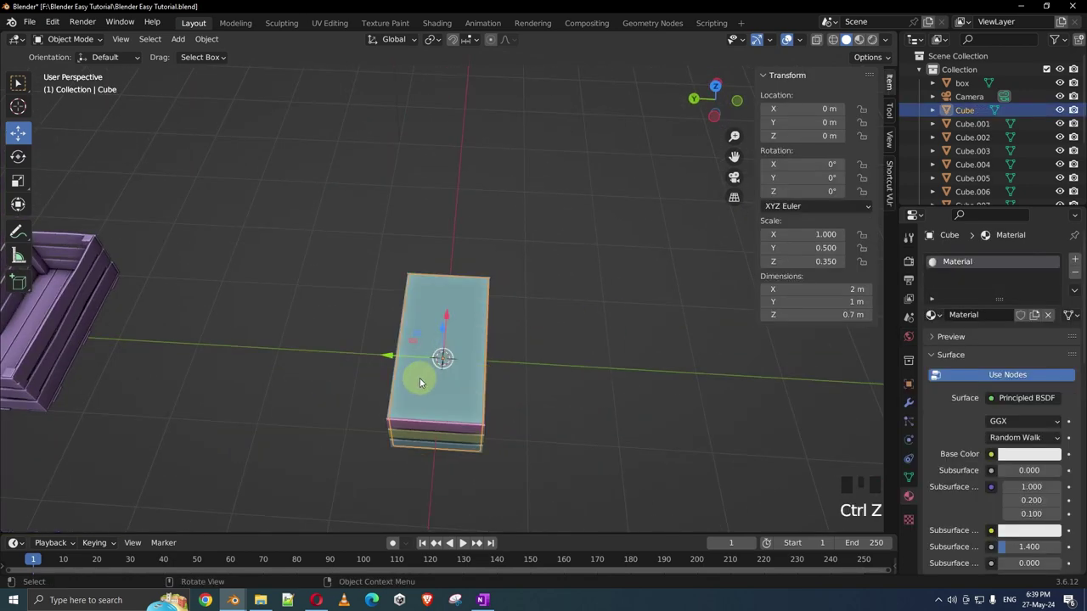
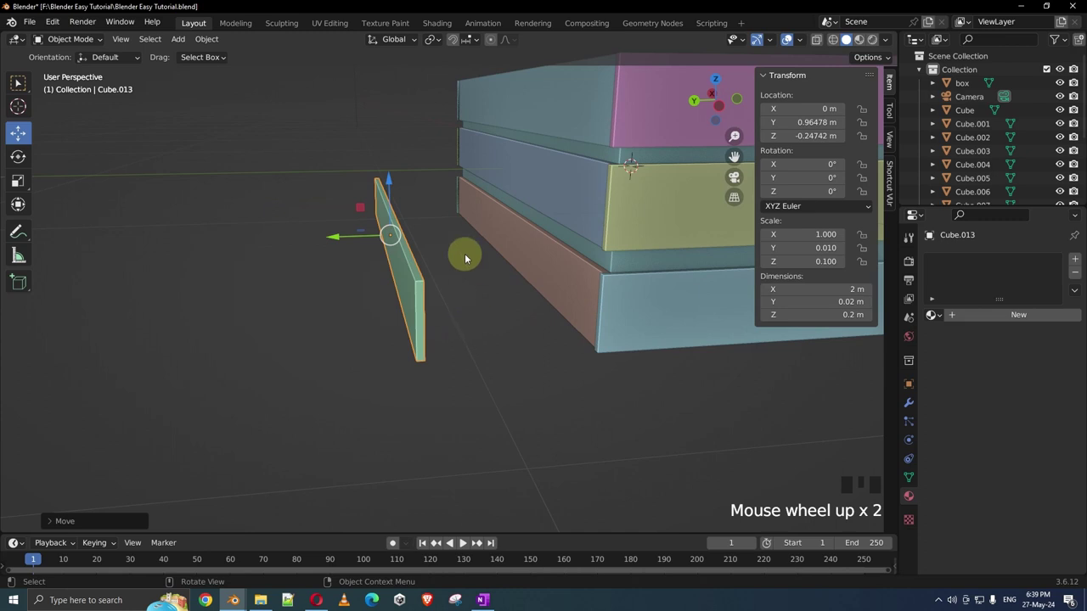
Rotate the thin plank 90° on X to lie flat and lower it to the crate floor.
{"action": "key", "text": "r"}
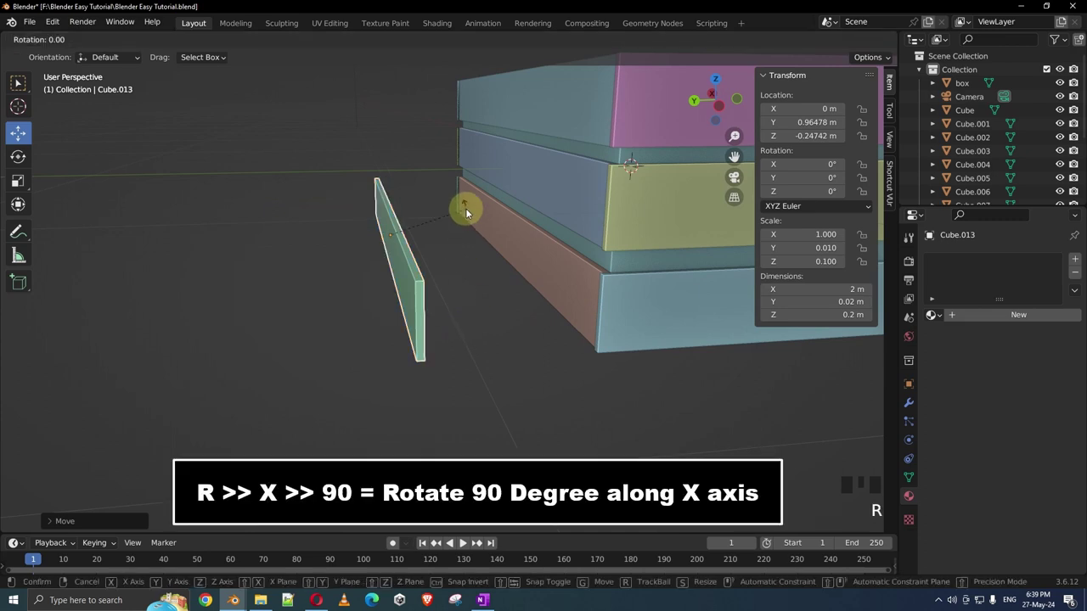
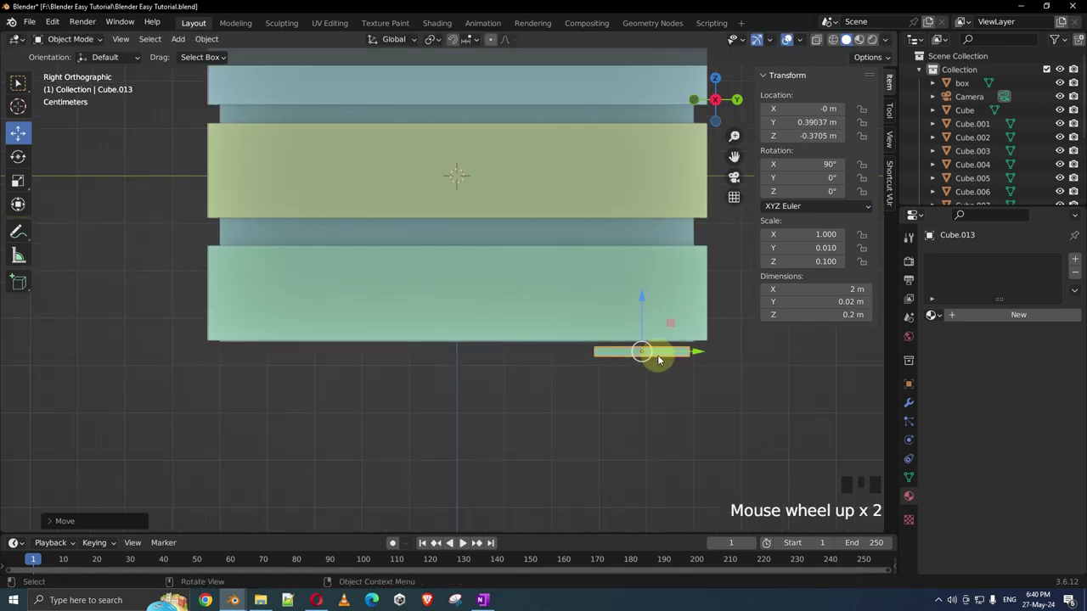
{"action": "key", "text": "g"}
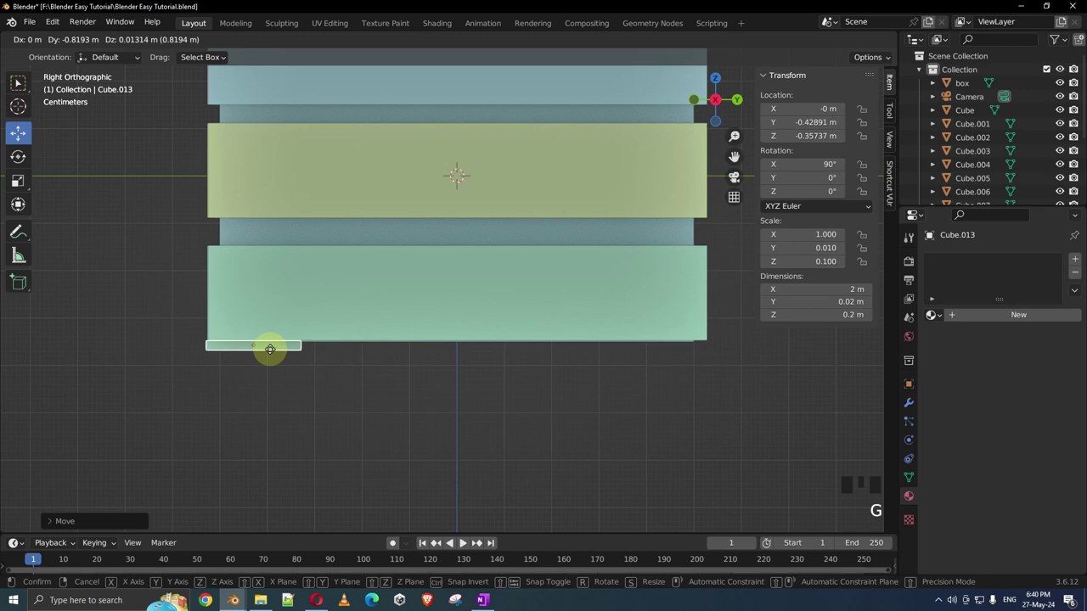
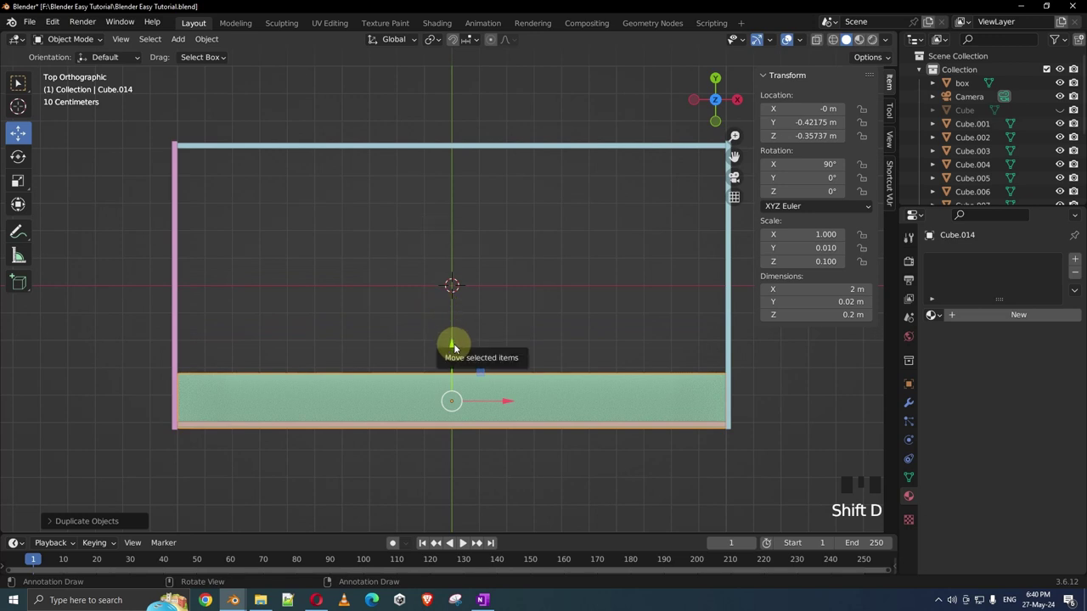
Place the copied floor slat beside the first and view the whole crate in perspective.
{"action": "left_click", "coordinate": [455, 348]}
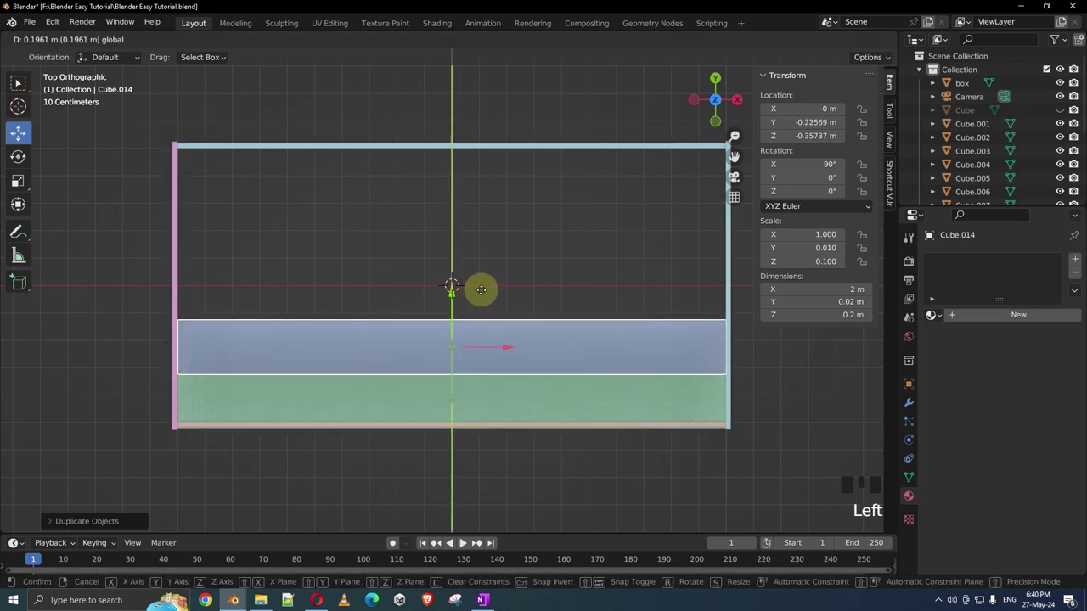
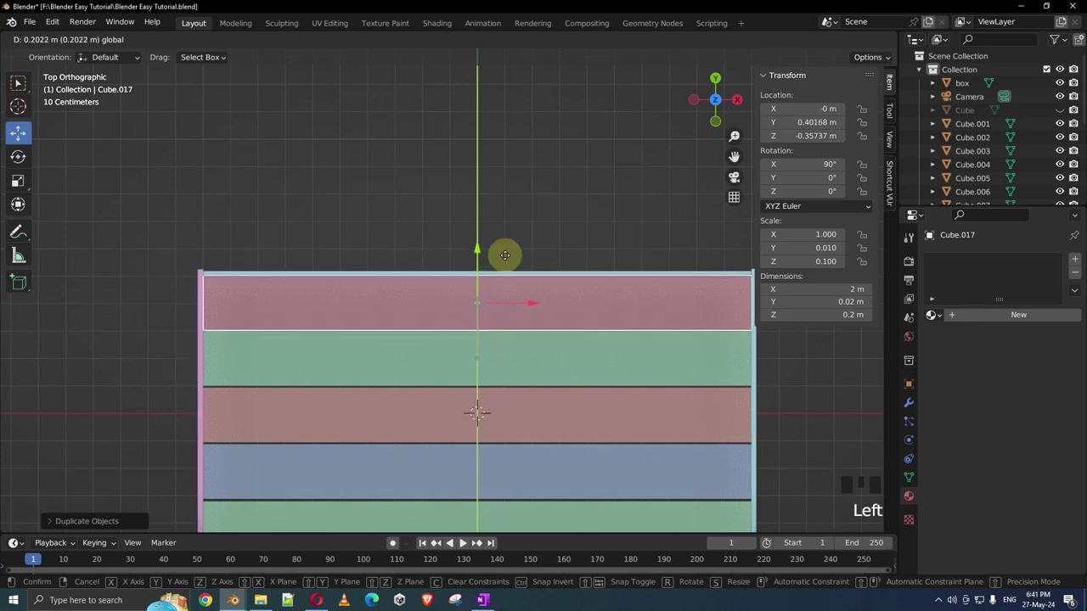
{"action": "scroll", "scroll_direction": "down", "scroll_amount": 3}
{"action": "left_click_drag", "start_coordinate": [497, 418], "coordinate": [516, 299]}
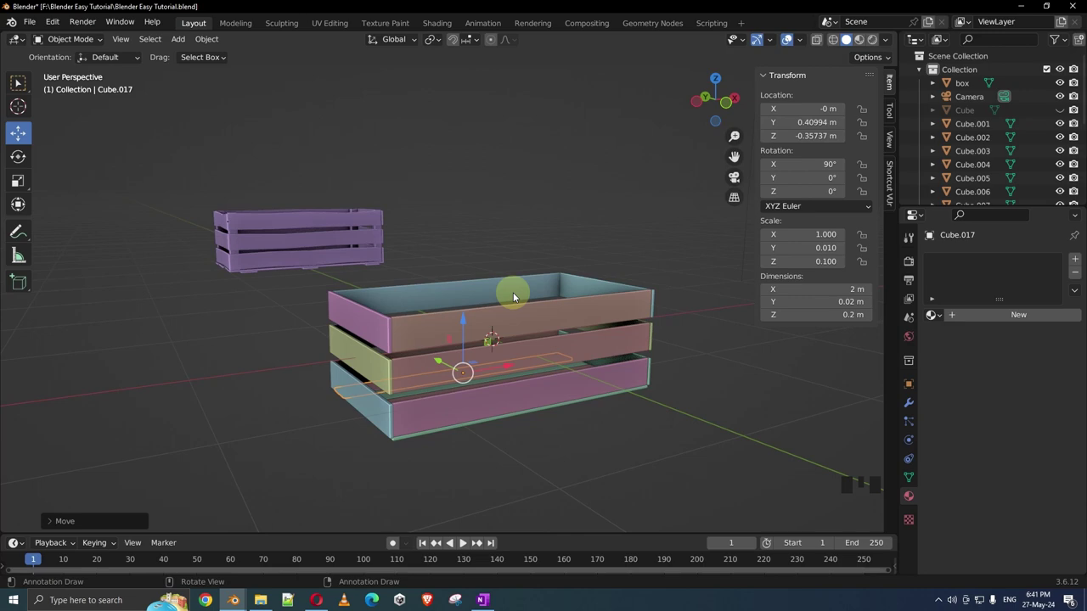
Orbit the view around the crate to look toward its underside.
{"action": "scroll", "scroll_direction": "down", "scroll_amount": 3}
{"action": "left_click_drag", "start_coordinate": [514, 301], "coordinate": [304, 268]}
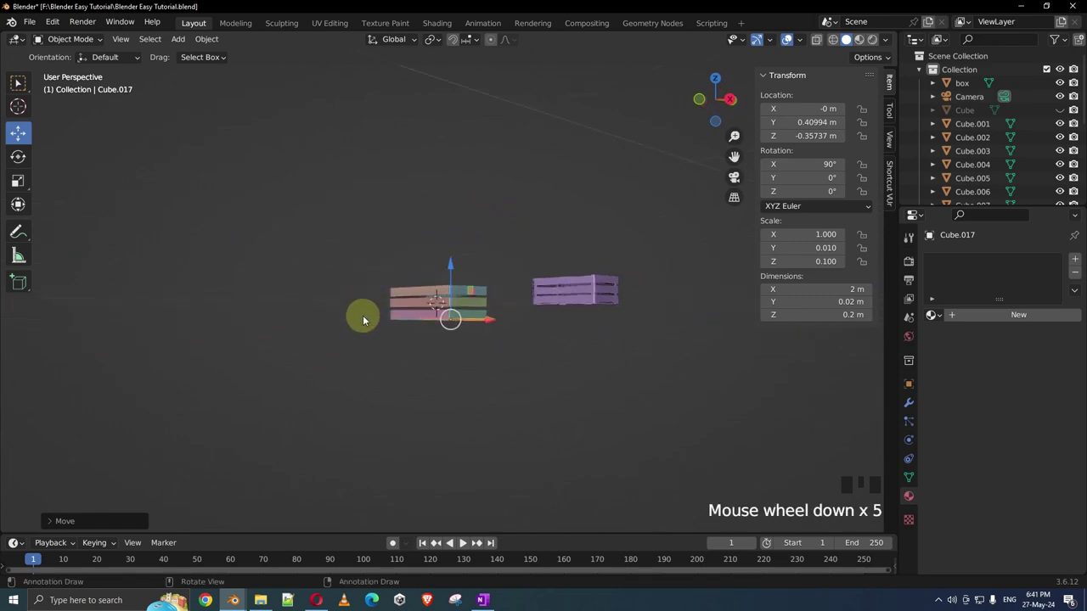
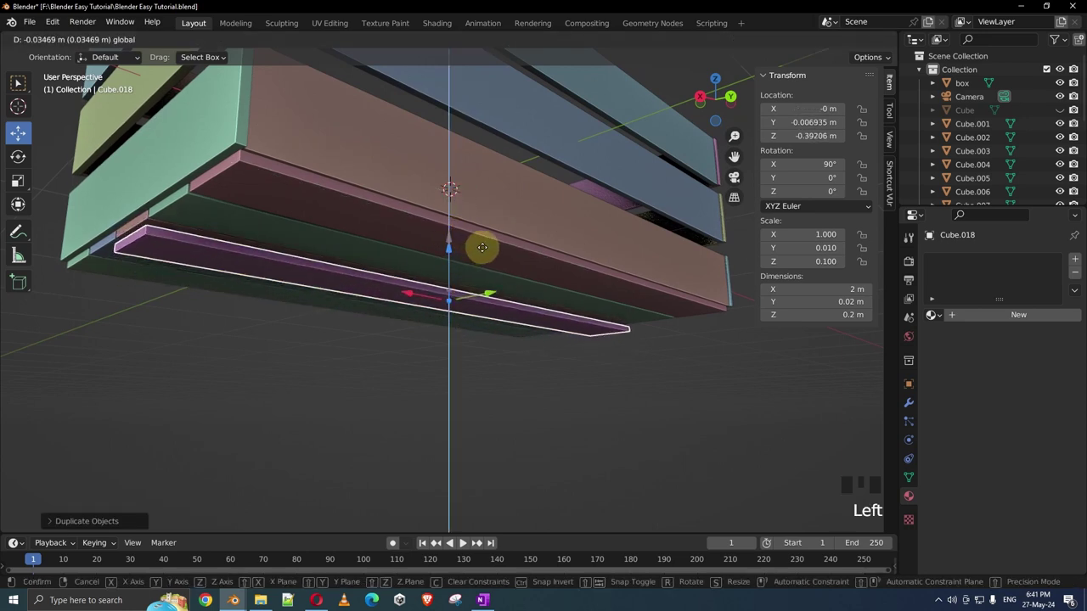
Move the copied slat below the crate floor and rotate it 90° on Z crosswise.
{"action": "scroll", "scroll_direction": "down", "scroll_amount": 3}
{"action": "left_click_drag", "start_coordinate": [483, 255], "coordinate": [538, 262]}
{"action": "scroll", "scroll_direction": "up", "scroll_amount": 3}
{"action": "left_click_drag", "start_coordinate": [518, 283], "coordinate": [607, 312]}
{"action": "key", "text": "r"}
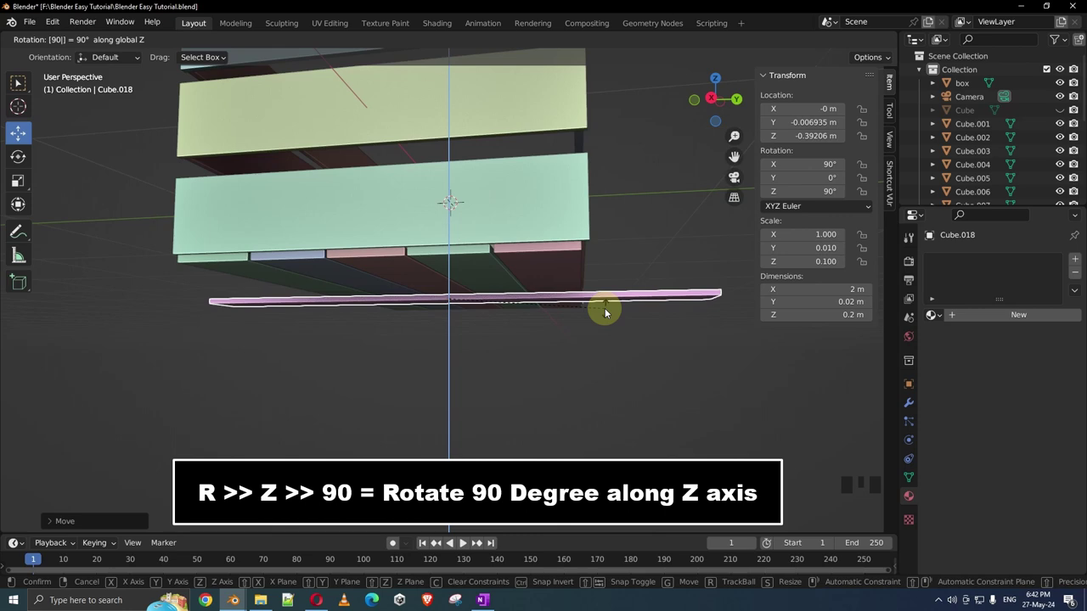
Fit the 1.07 m runner against the floor slats and repeat it into three runners along the crate.
{"action": "left_click_drag", "start_coordinate": [480, 347], "coordinate": [417, 350]}
{"action": "scroll", "scroll_direction": "up", "scroll_amount": 3}
{"action": "scroll", "scroll_direction": "up", "scroll_amount": 3}
{"action": "left_click", "coordinate": [451, 255]}
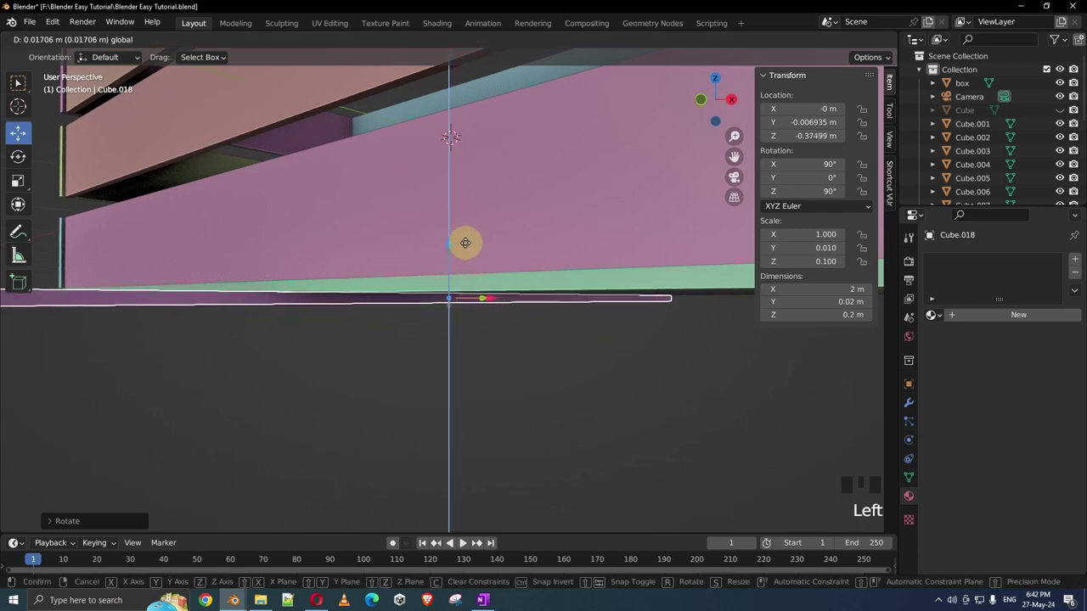
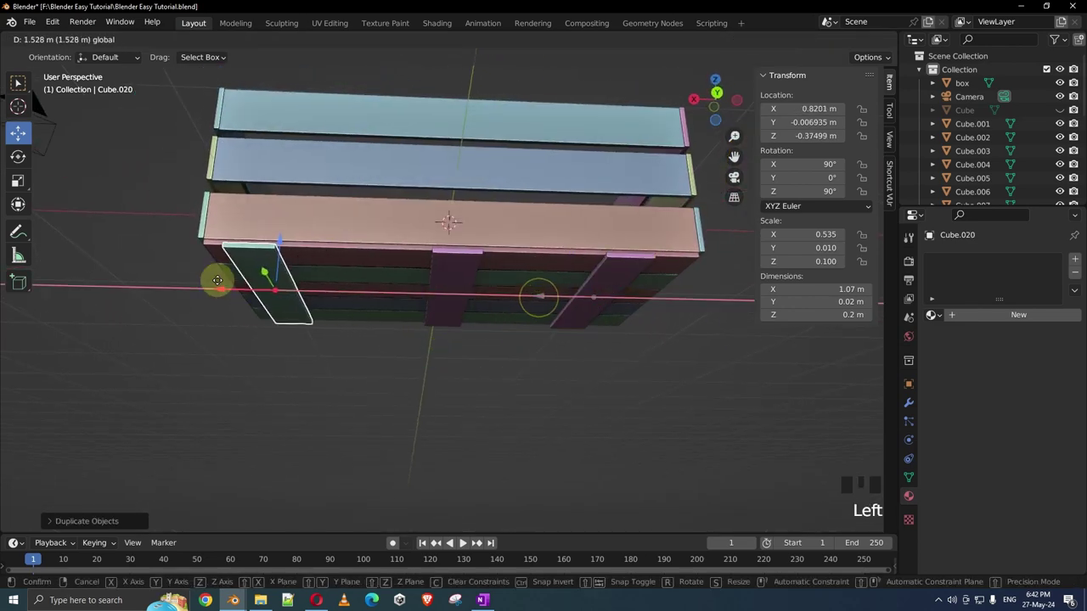
{"action": "left_click_drag", "start_coordinate": [427, 342], "coordinate": [382, 387]}
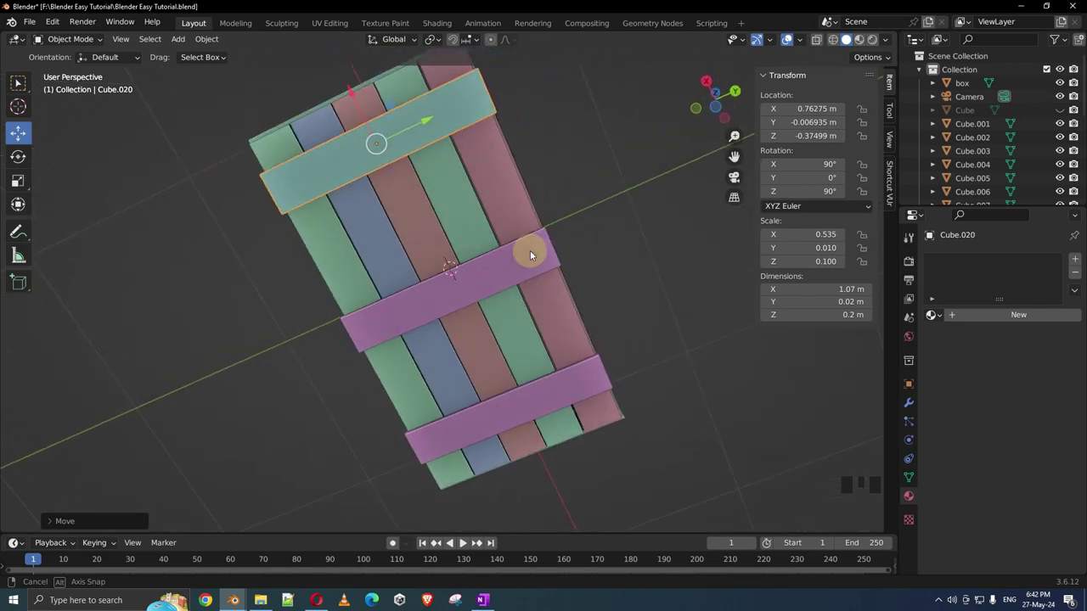
Orbit to view the crate from above and bring up the Shift+A add-object list.
{"action": "scroll", "scroll_direction": "down", "scroll_amount": 3}
{"action": "scroll", "scroll_direction": "down", "scroll_amount": 3}
{"action": "middle_click", "coordinate": [515, 338]}
{"action": "scroll", "scroll_direction": "down", "scroll_amount": 3}
{"action": "left_click_drag", "start_coordinate": [507, 383], "coordinate": [459, 347]}
{"action": "scroll", "scroll_direction": "up", "scroll_amount": 3}
{"action": "scroll", "scroll_direction": "down", "scroll_amount": 3}
{"action": "left_click_drag", "start_coordinate": [488, 245], "coordinate": [549, 252]}
{"action": "scroll", "scroll_direction": "up", "scroll_amount": 3}
{"action": "left_click_drag", "start_coordinate": [555, 246], "coordinate": [454, 274]}
{"action": "key", "text": "shift+a"}
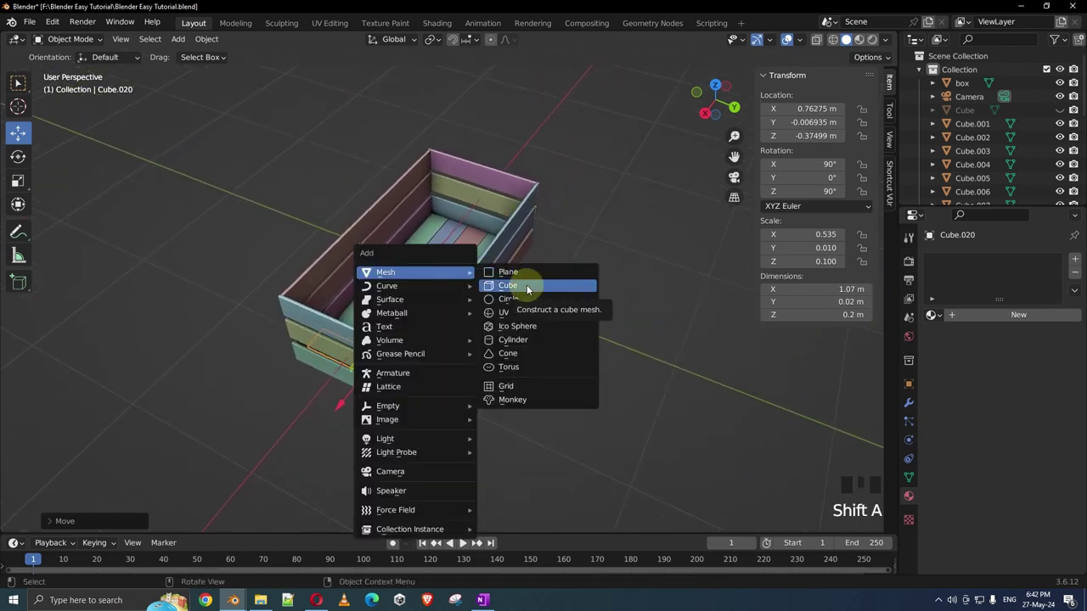
Shape the new 0.1 × 0.1 m cube into a 0.728 m tall post and switch to Top view to place it.
{"action": "scroll", "scroll_direction": "down", "scroll_amount": 3}
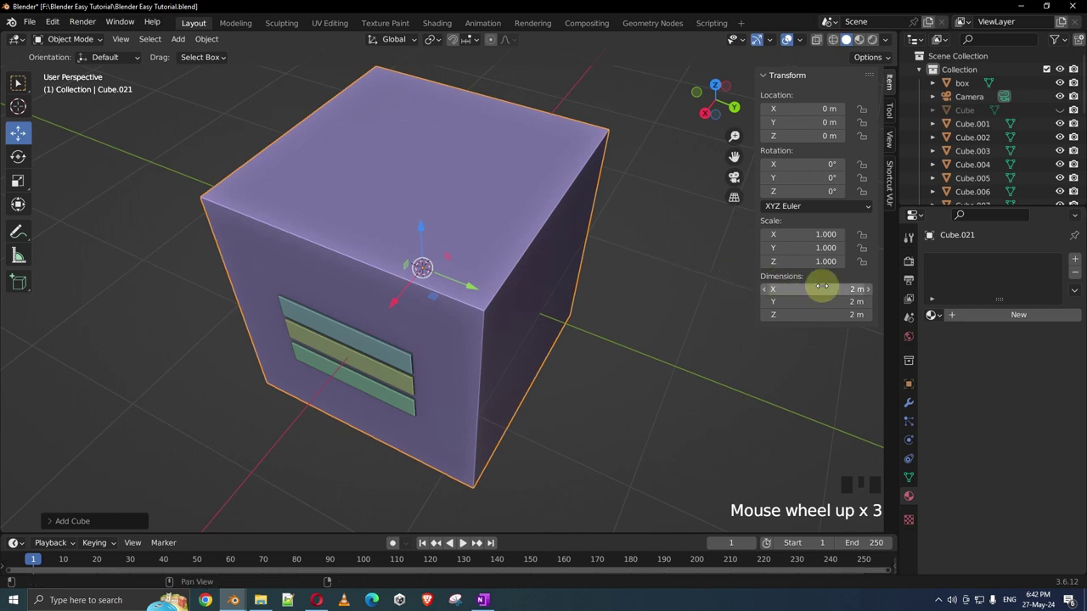
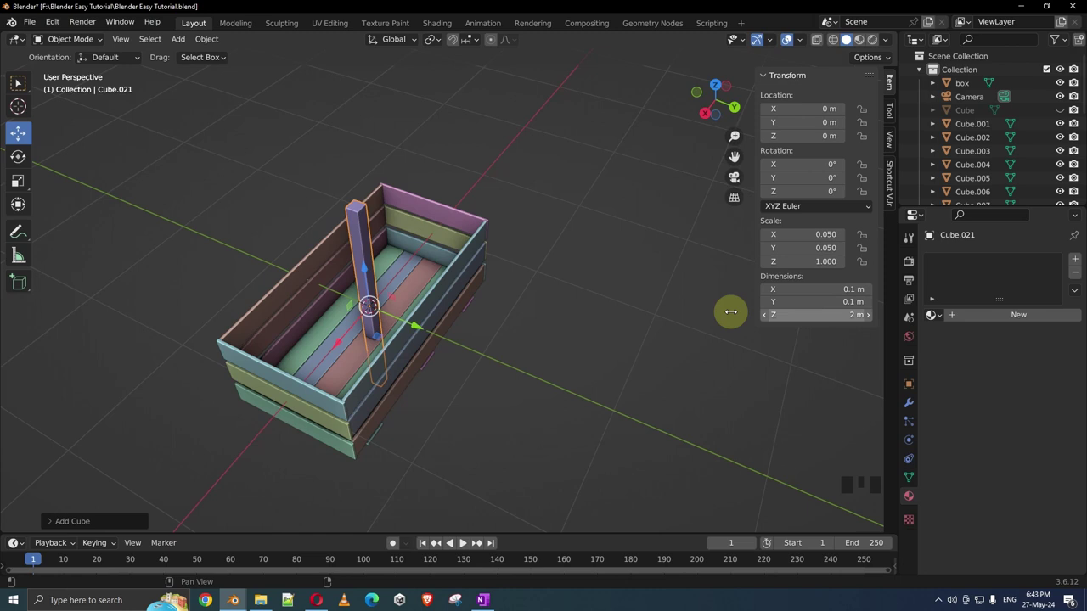
{"action": "key", "text": "s"}
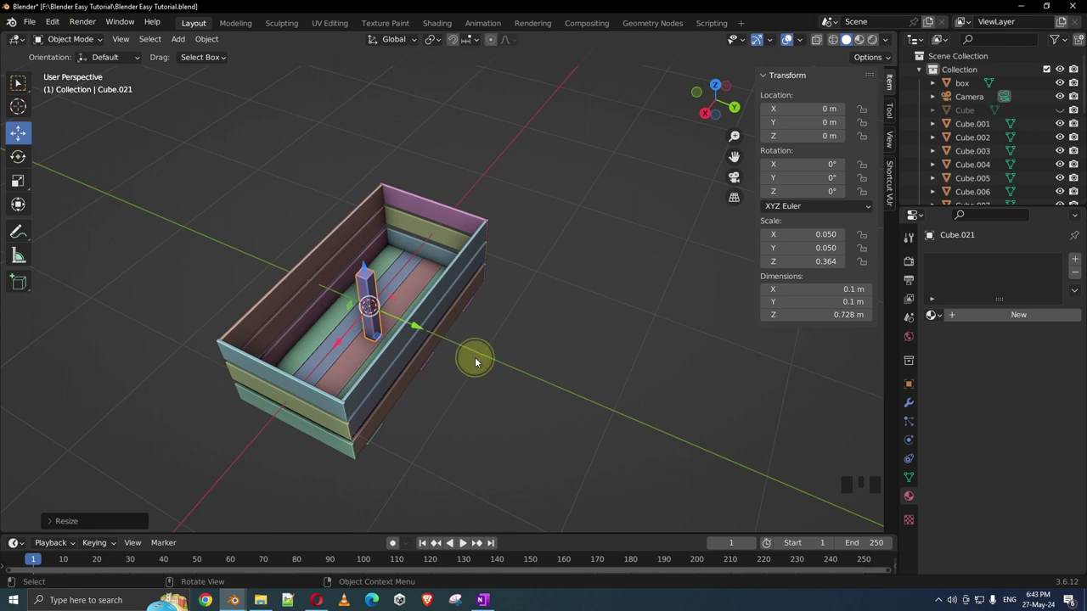
{"action": "key", "text": "KP_7"}
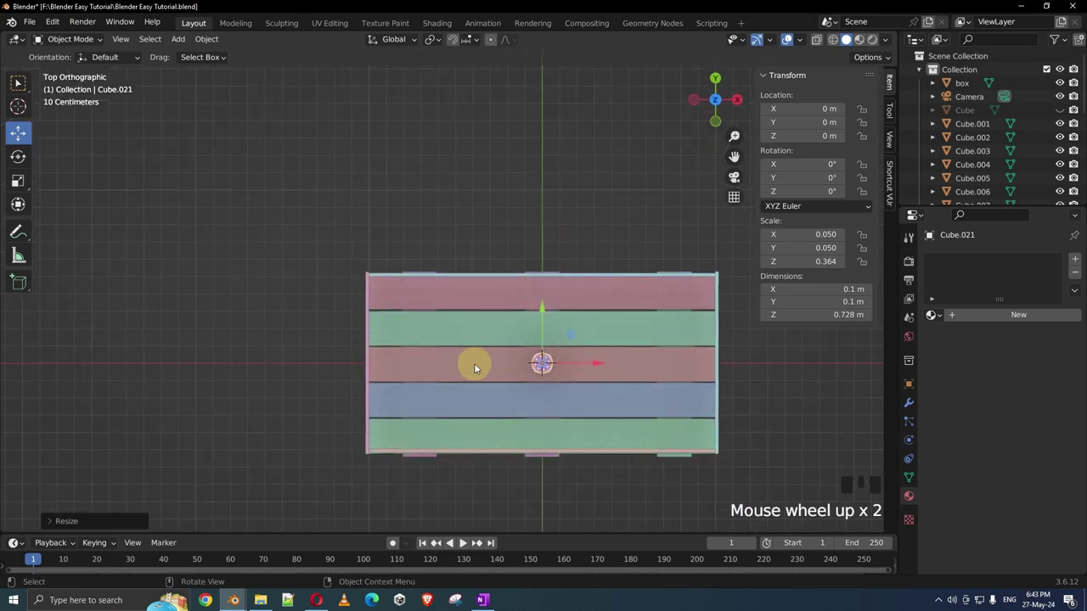